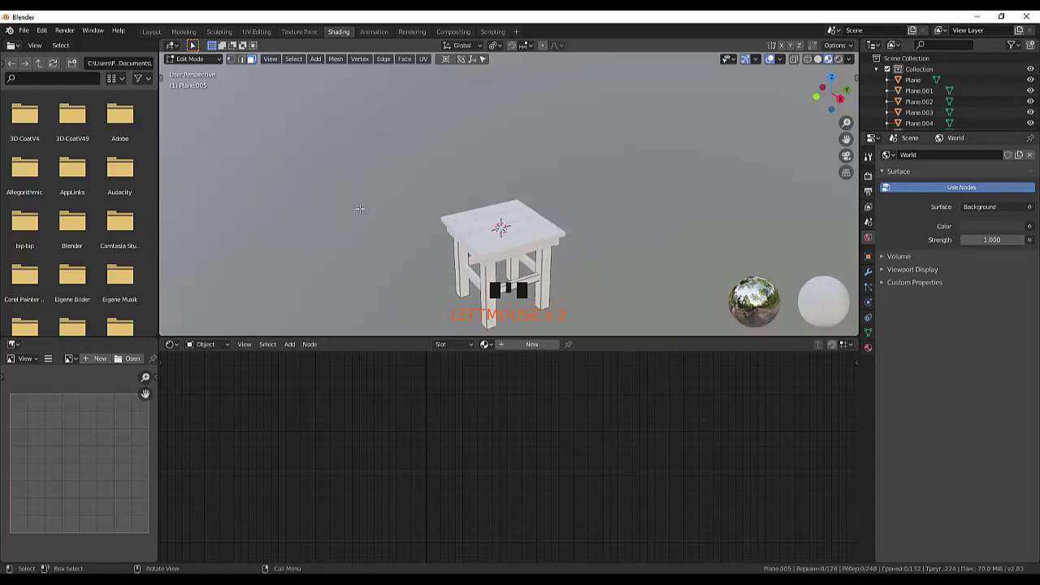
Leave Edit Mode on Plane.005 and gather the separate table pieces for merging
left_click(203, 88)
left_click_drag(619, 264, 553, 335)
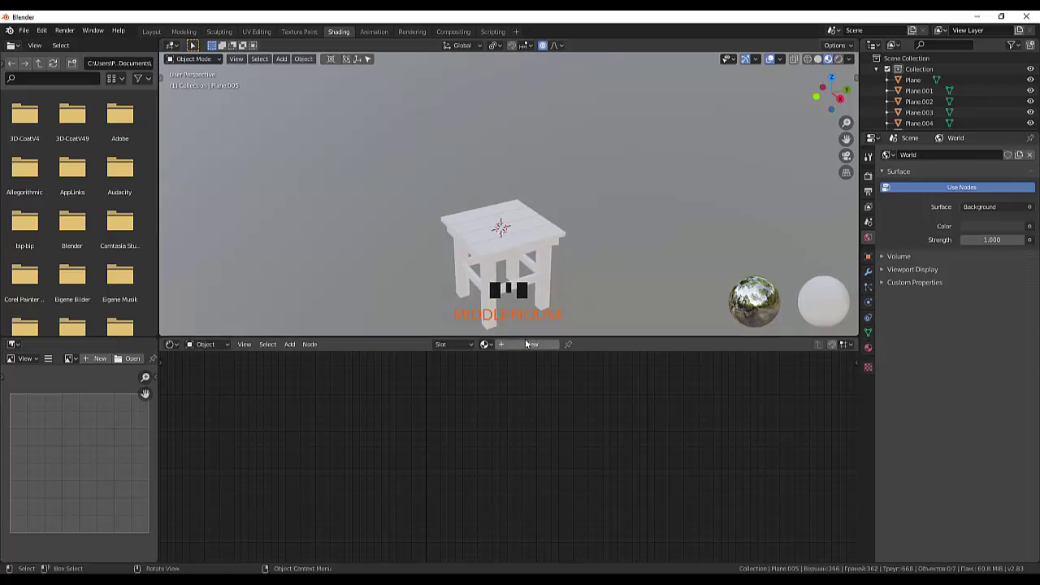
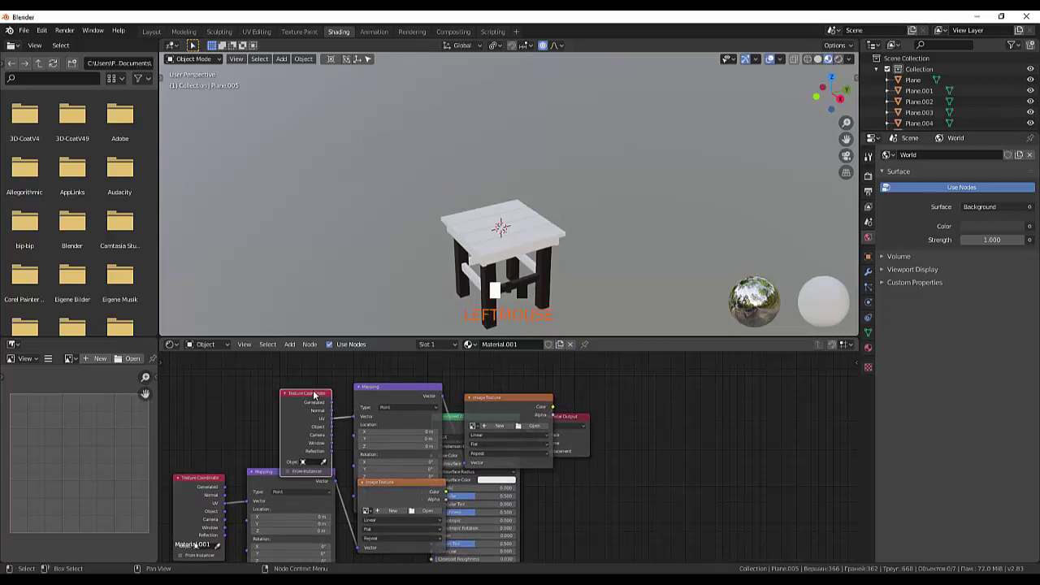
key("Delete")
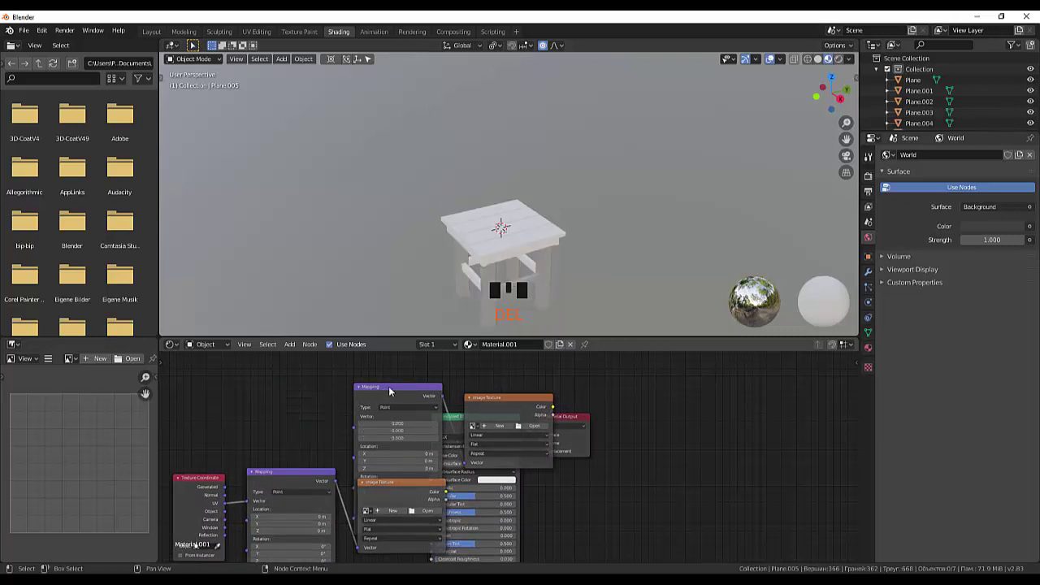
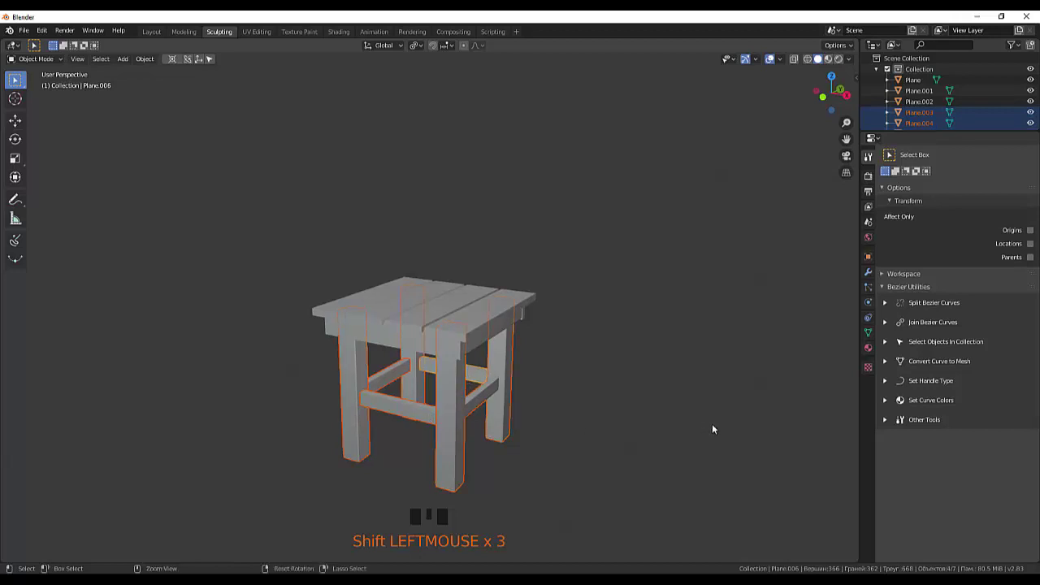
Join the selected leg pieces into Plane.006 and return to the Shading workspace to pick a texture image
key("ctrl+j")
left_click(719, 433)
left_click(351, 38)
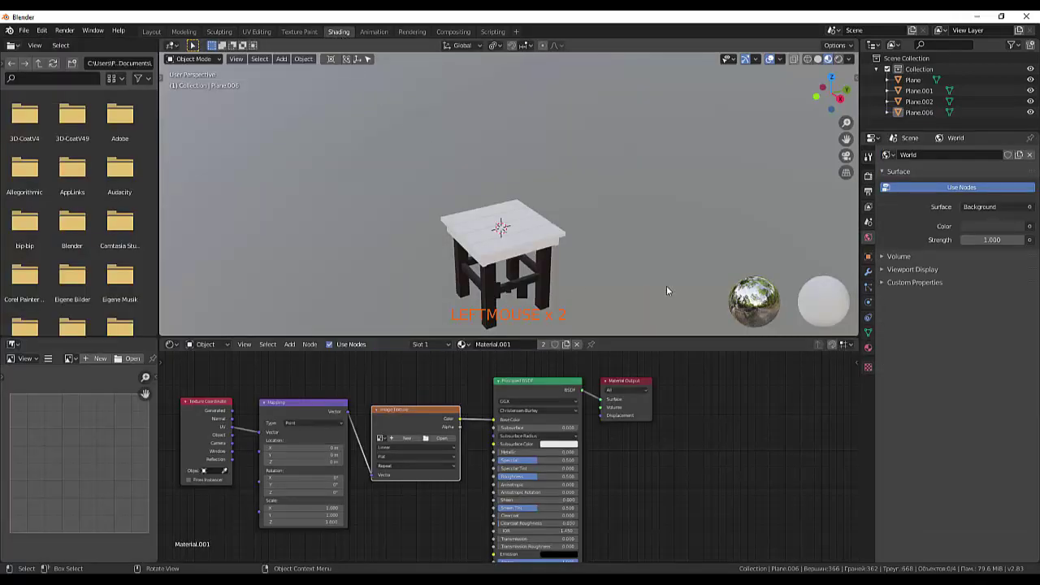
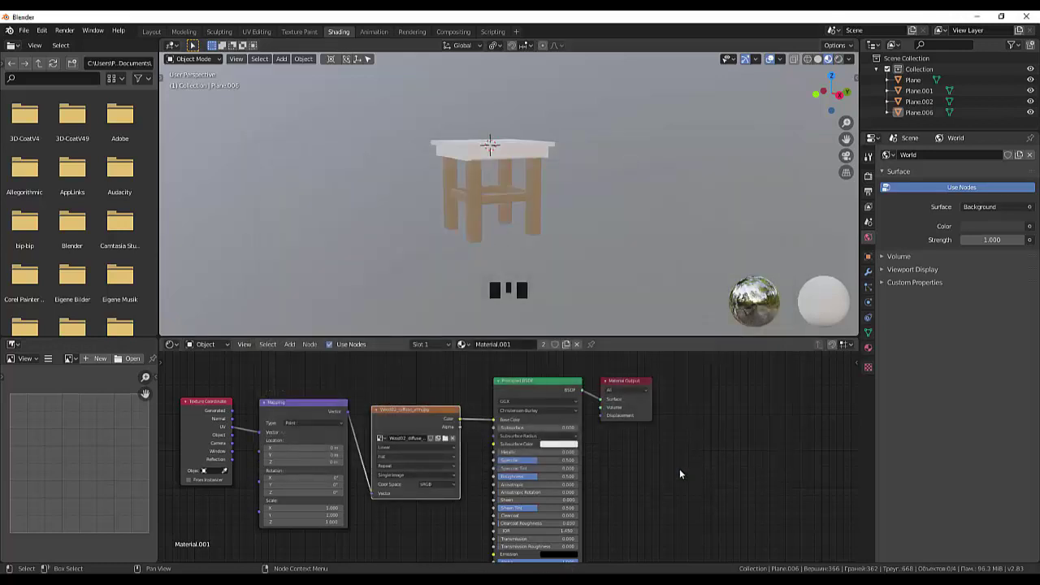
Zoom in and out to check the dark wood texture on the table legs
scroll("up", 3)
scroll("down", 3)
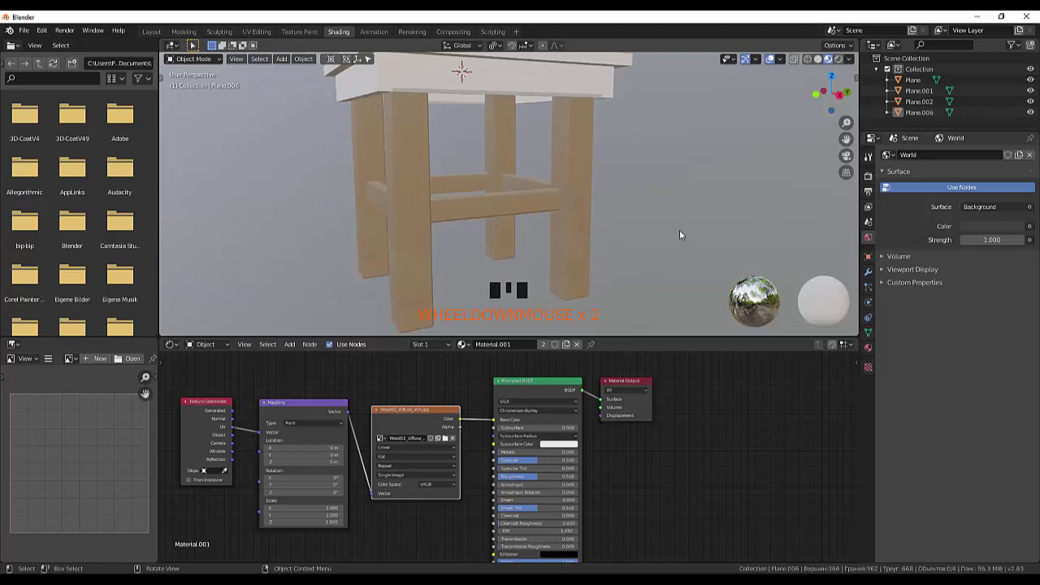
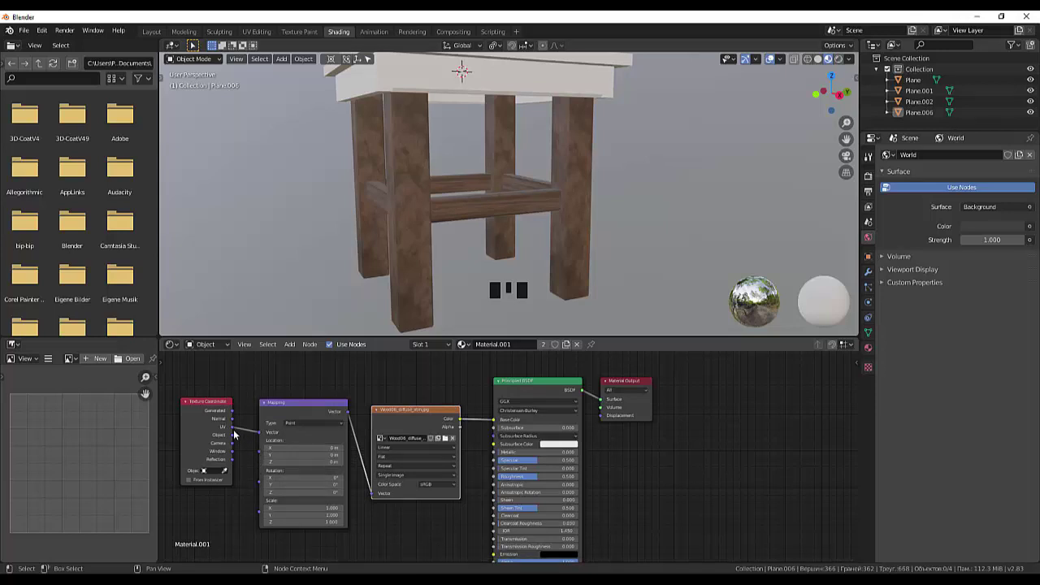
Link Texture Coordinate Generated into the Mapping node's Vector input
left_click_drag(232, 429, 235, 419)
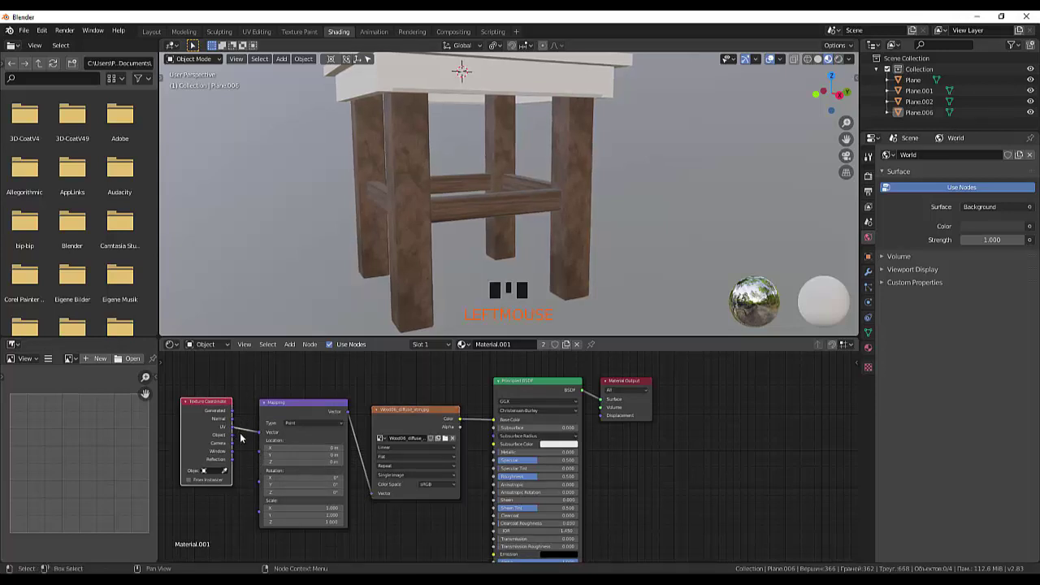
left_click(244, 448)
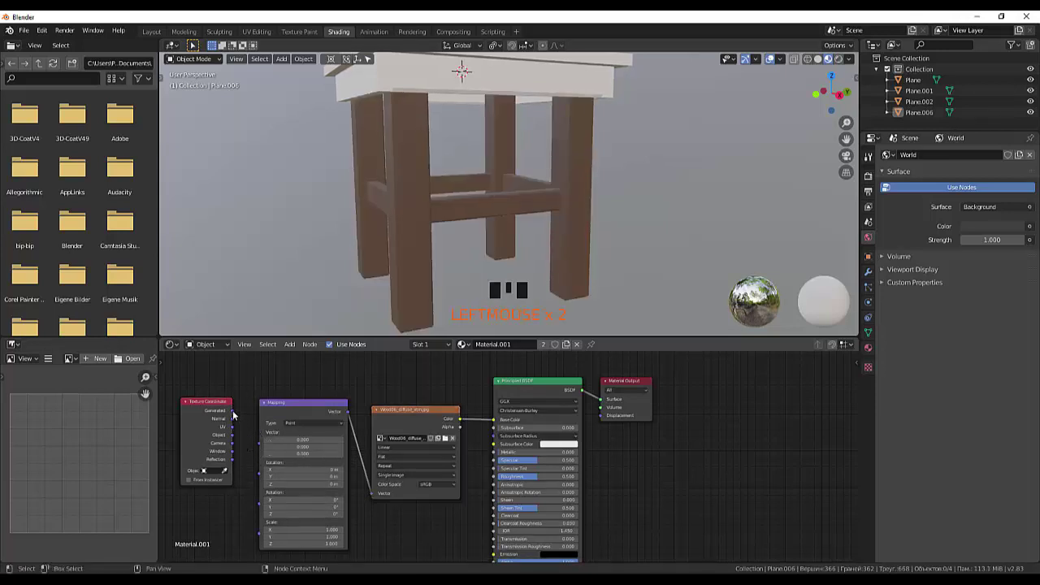
left_click(238, 415)
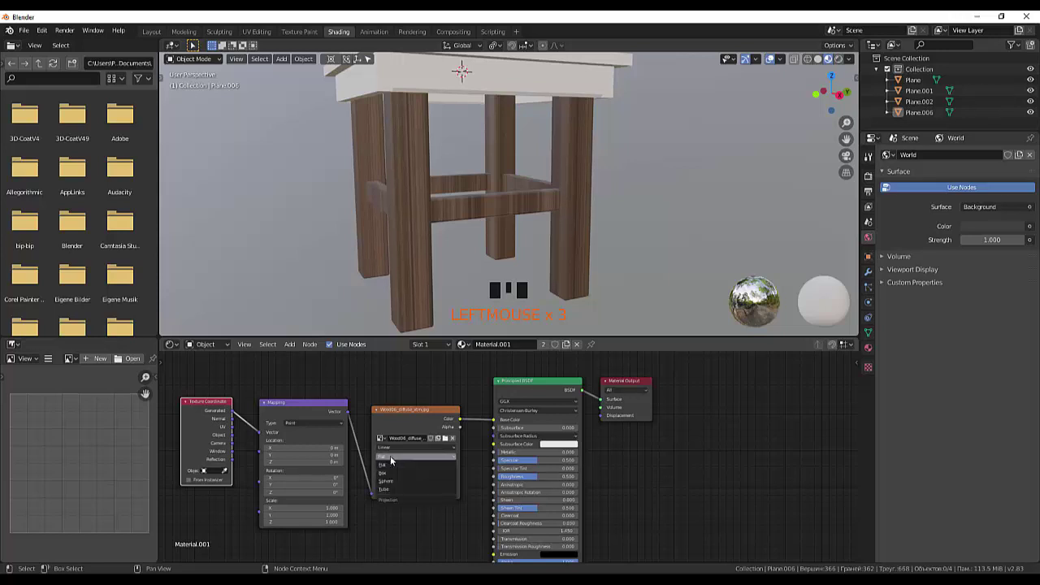
Adjust the Mapping values so the wood grain sits correctly on the legs
left_click_drag(387, 474, 707, 133)
left_click_drag(706, 133, 710, 145)
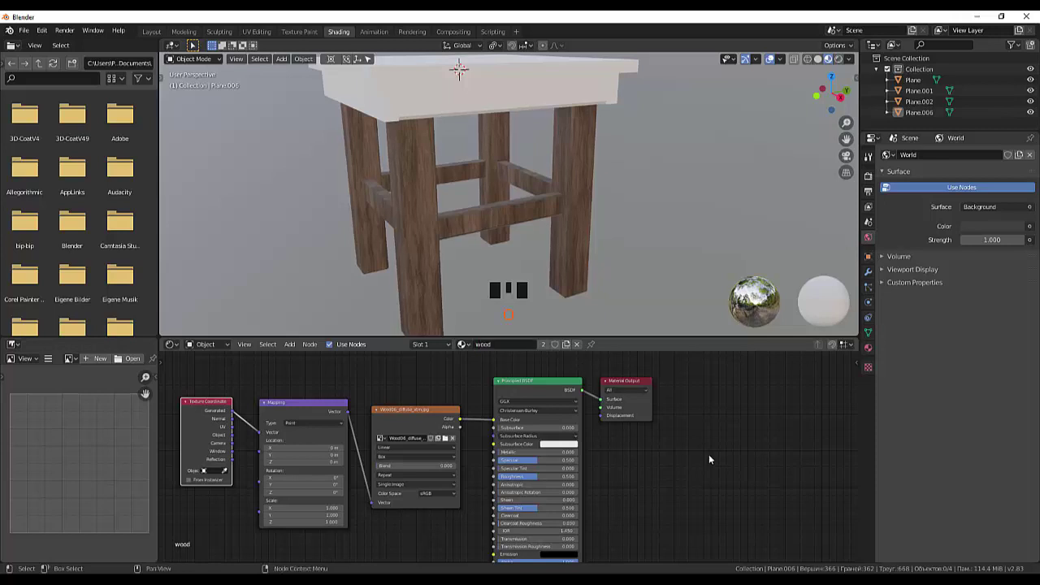
left_click_drag(687, 288, 469, 161)
Select the tabletop plank Plane.002, then the frame piece Plane.001 to give it the wood material
left_click(469, 161)
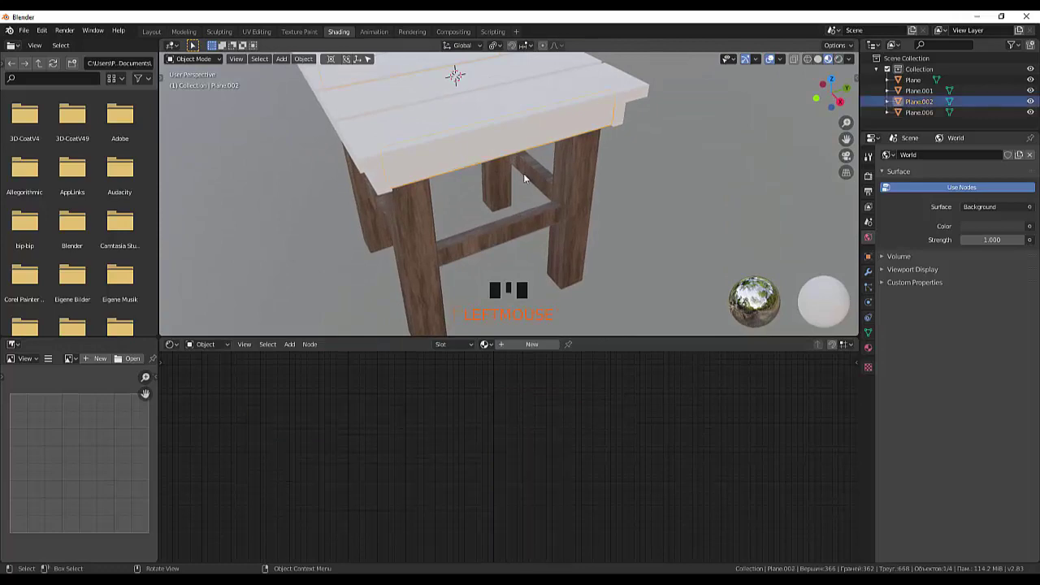
left_click_drag(543, 179, 473, 163)
scroll("down", 3)
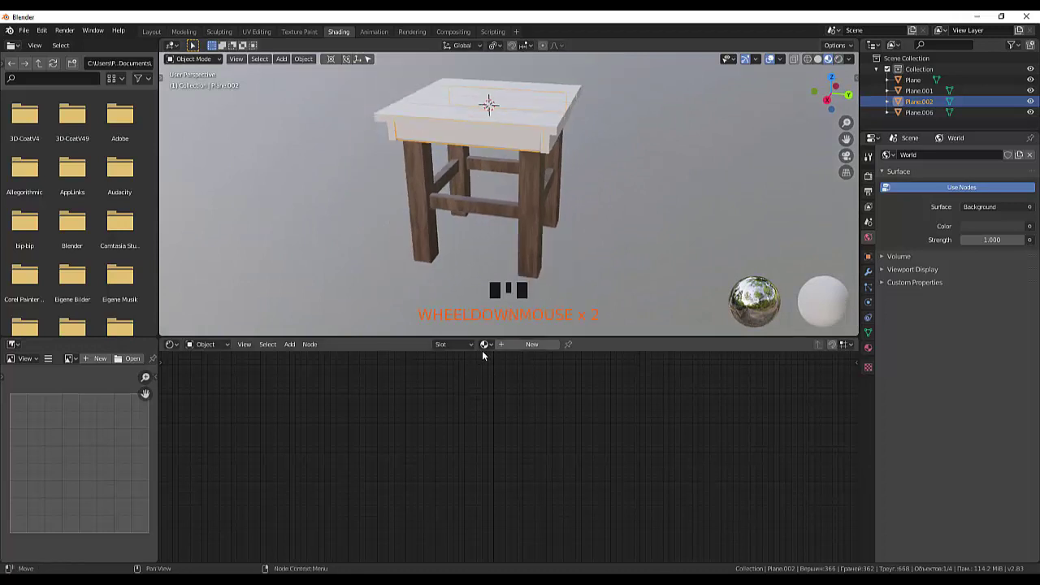
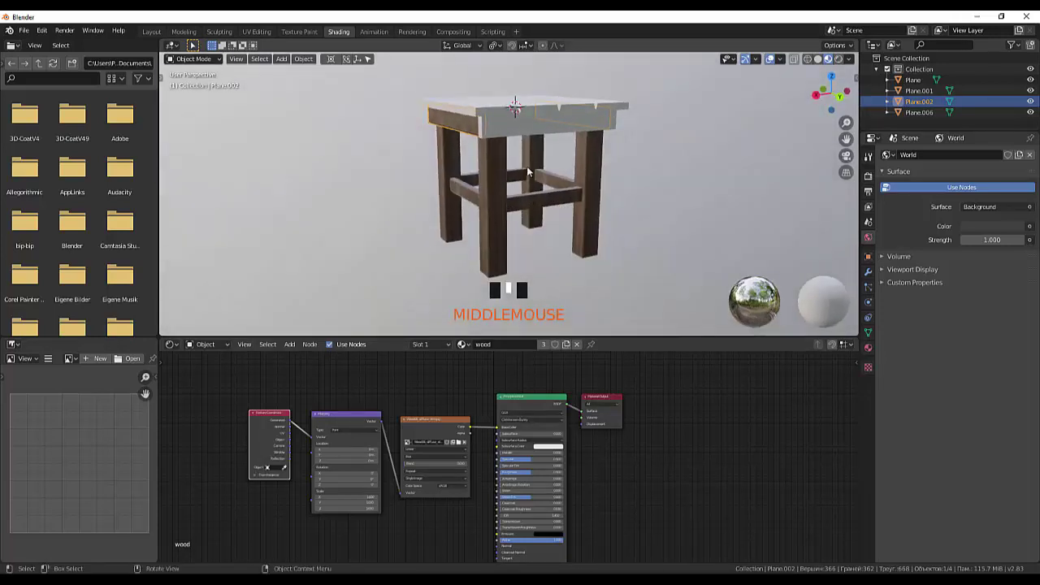
left_click(515, 129)
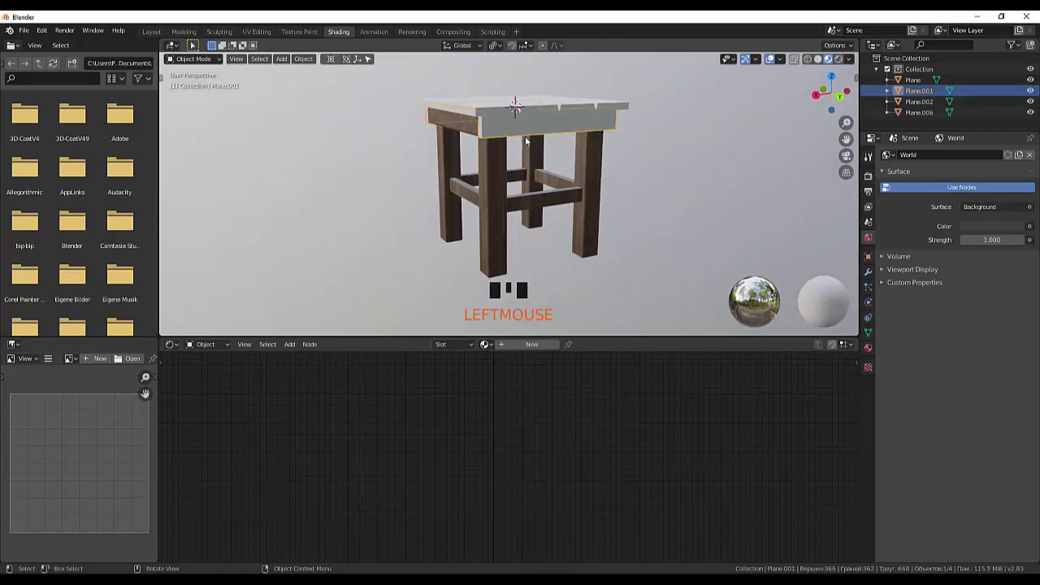
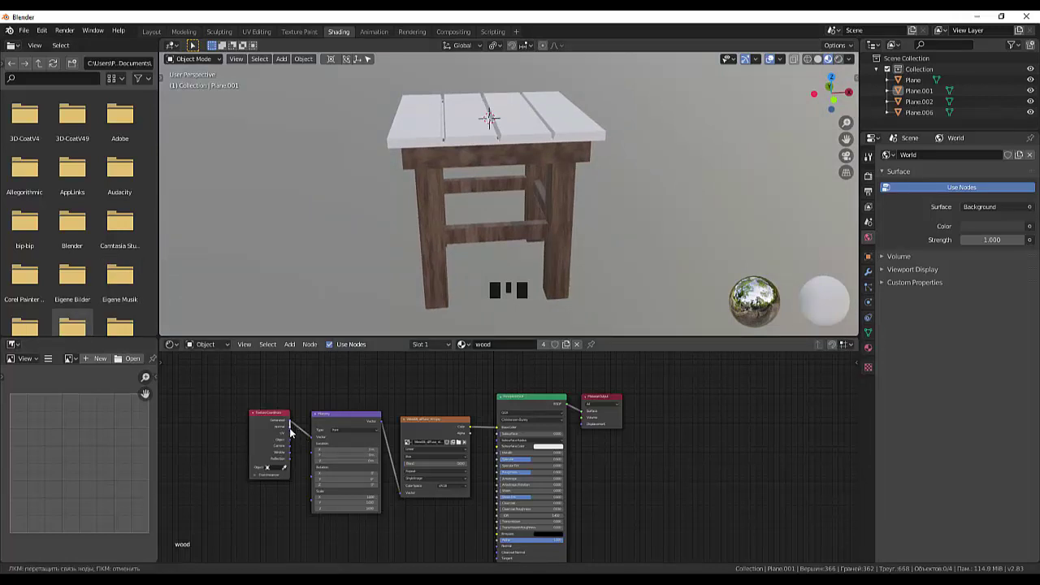
left_click(296, 431)
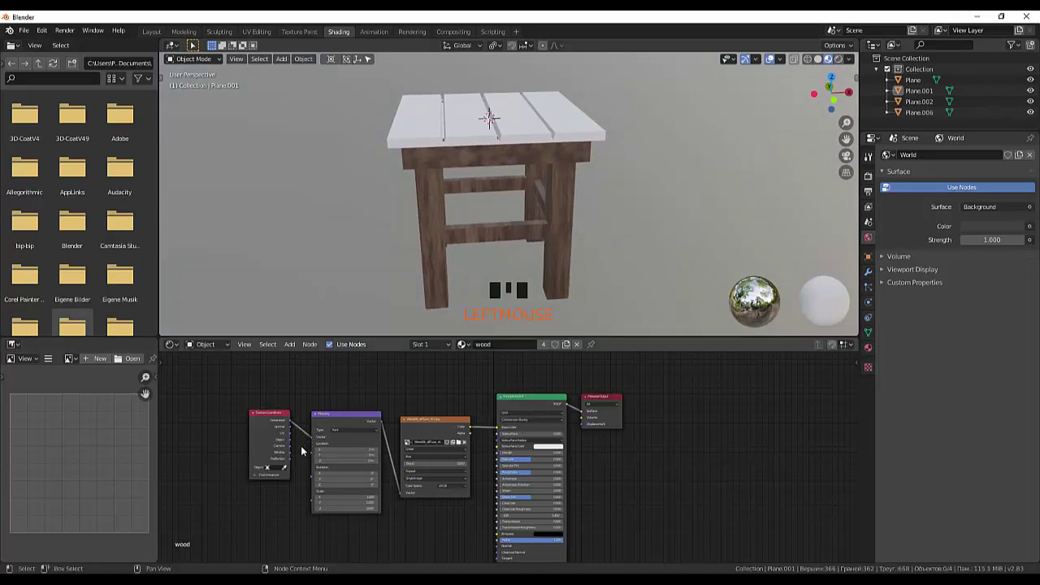
left_click(298, 459)
left_click_drag(298, 430, 296, 440)
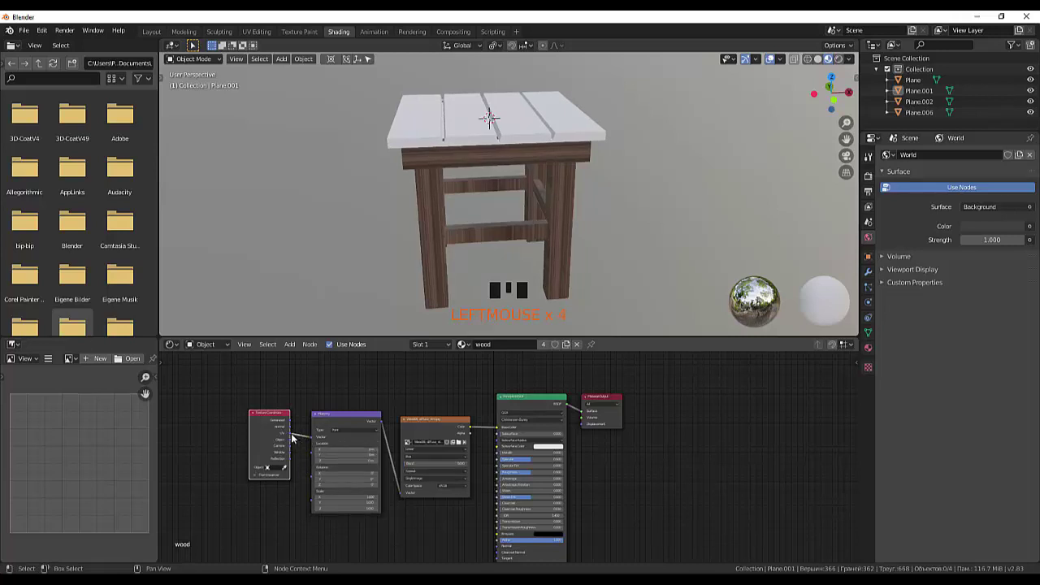
left_click_drag(304, 434, 308, 463)
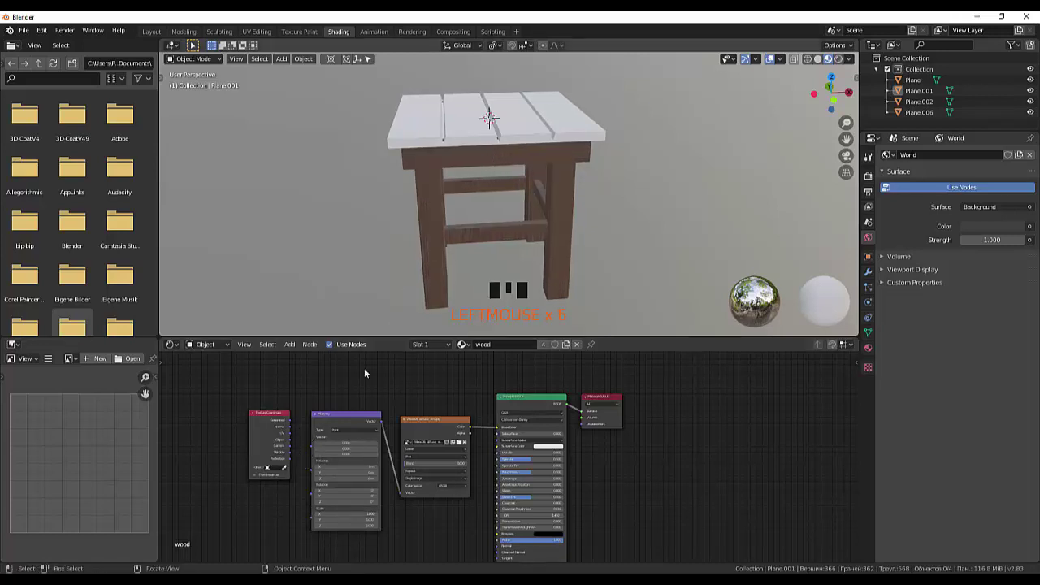
left_click(290, 423)
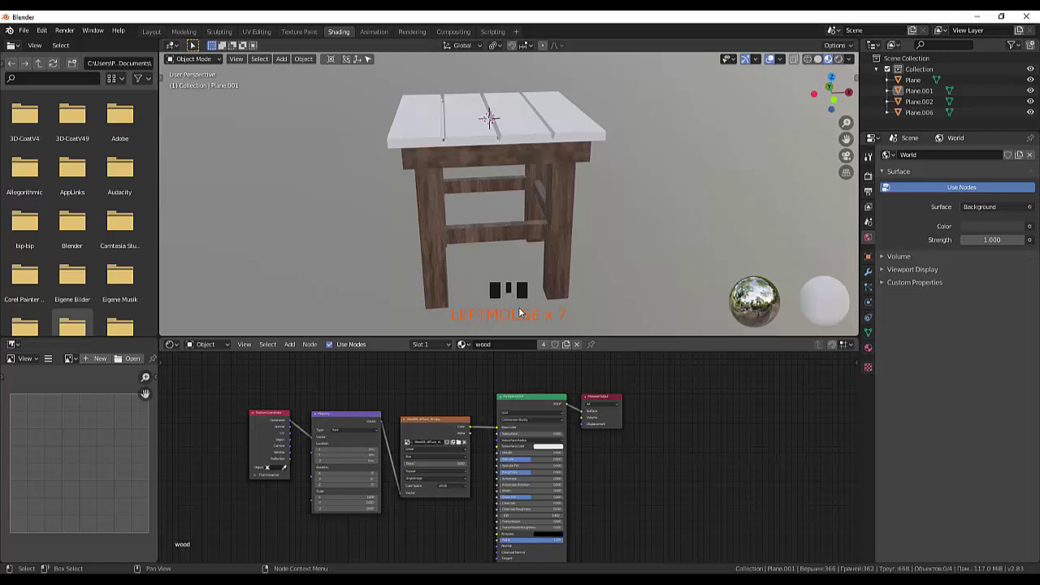
left_click(658, 217)
Make Plane.001's material a single-user copy, wood.001, and select the top planks for texturing
left_click(515, 162)
left_click_drag(638, 202, 624, 281)
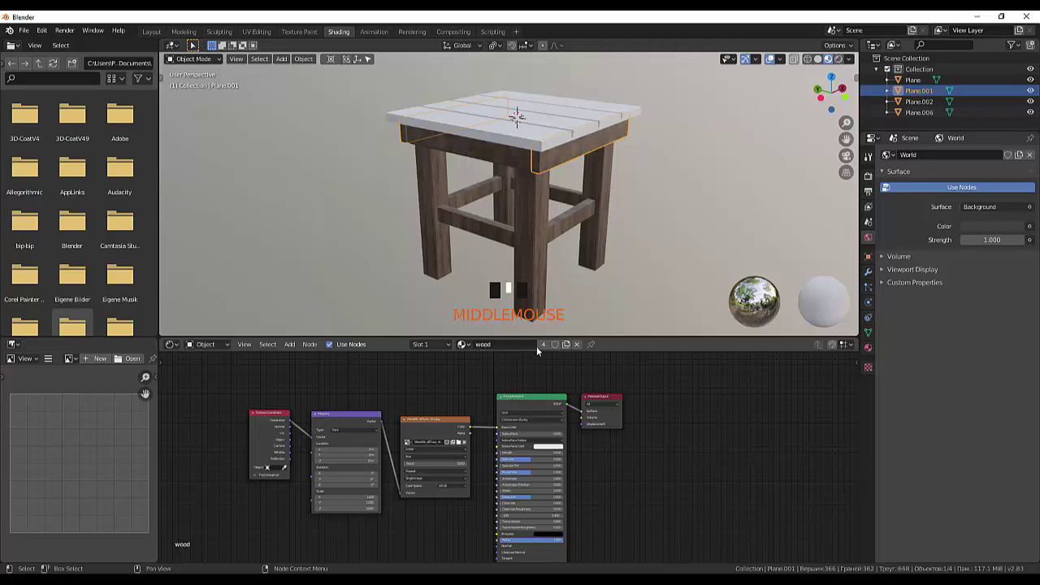
left_click_drag(574, 353, 574, 350)
left_click_drag(575, 349, 301, 438)
left_click(301, 453)
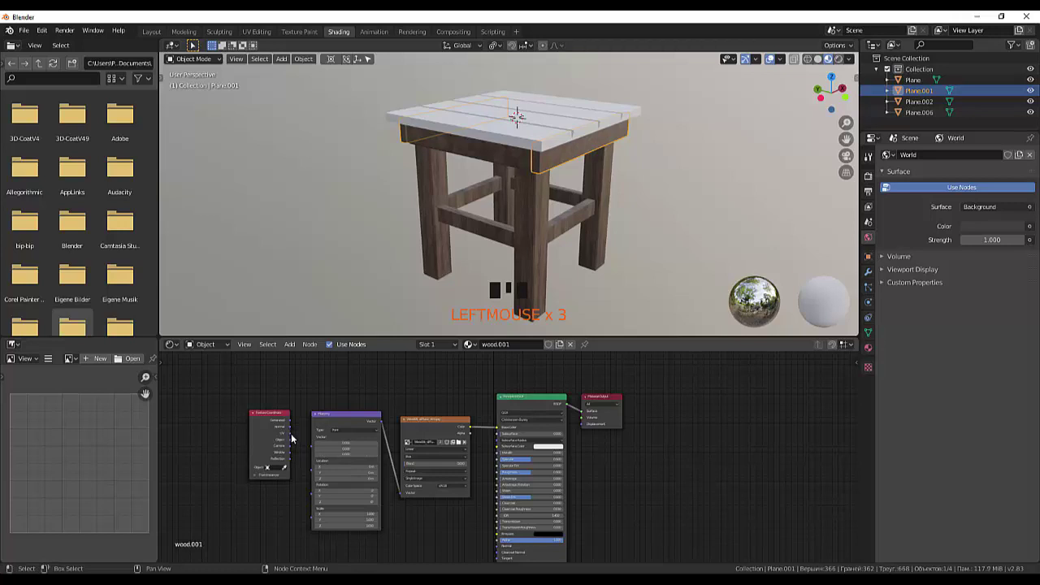
left_click(315, 450)
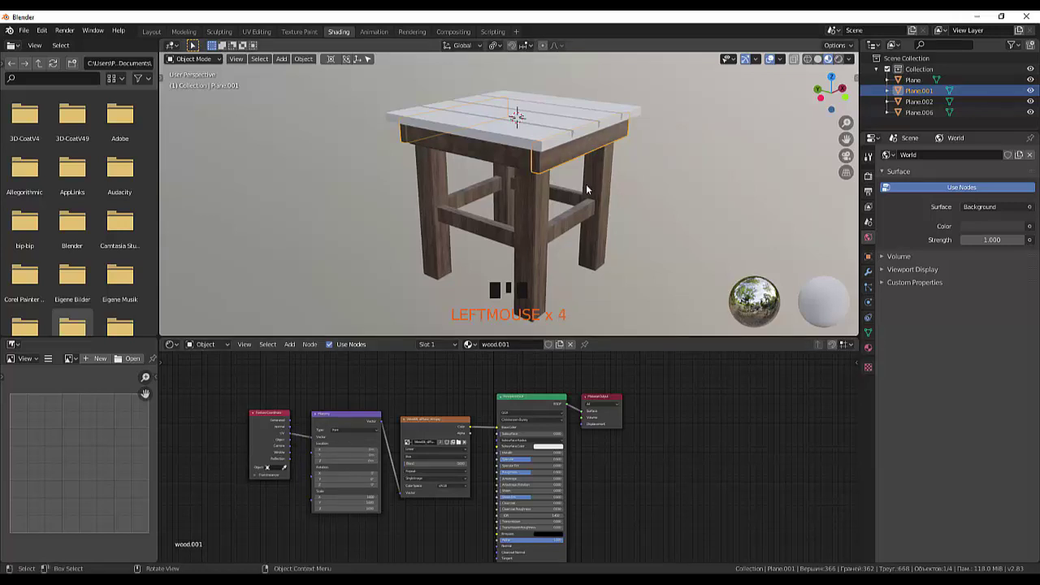
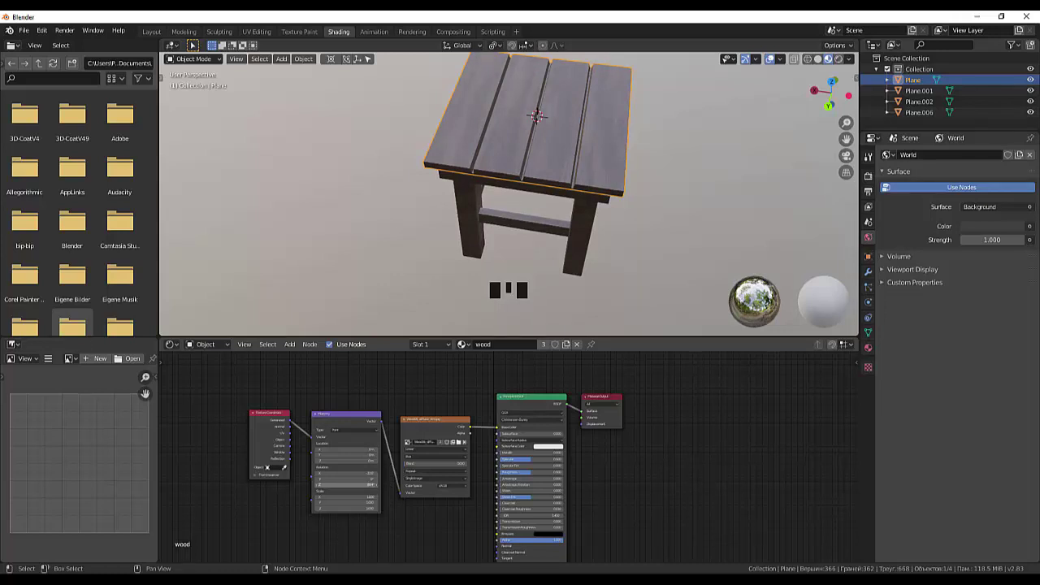
Undo the last change and give the top planks object Plane its own material copy wood.002
key("ctrl+z")
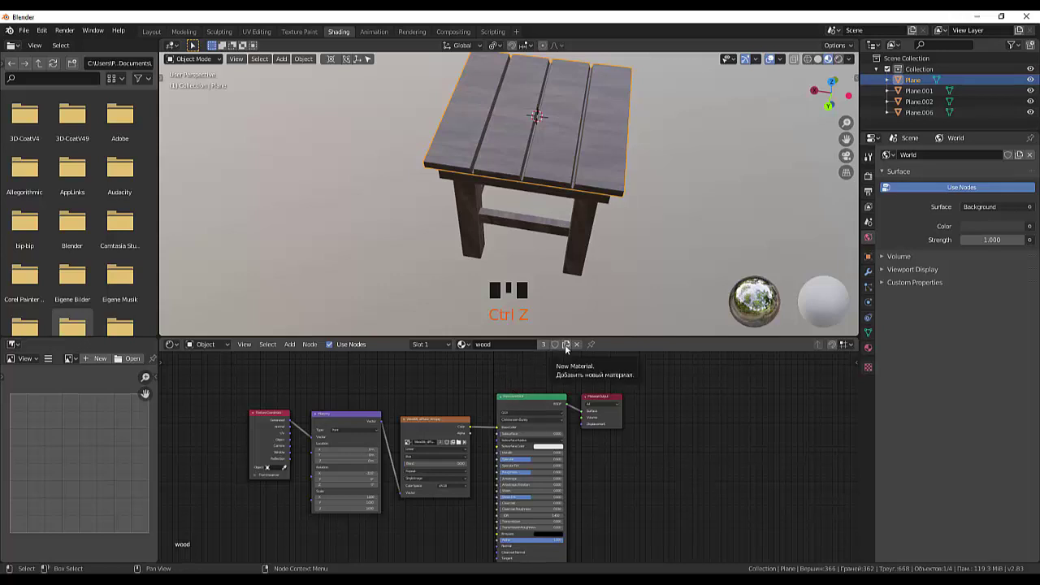
left_click_drag(570, 350, 596, 115)
Zoom the viewport to review the brownish wood texture on the tabletop planks
scroll("up", 3)
scroll("down", 3)
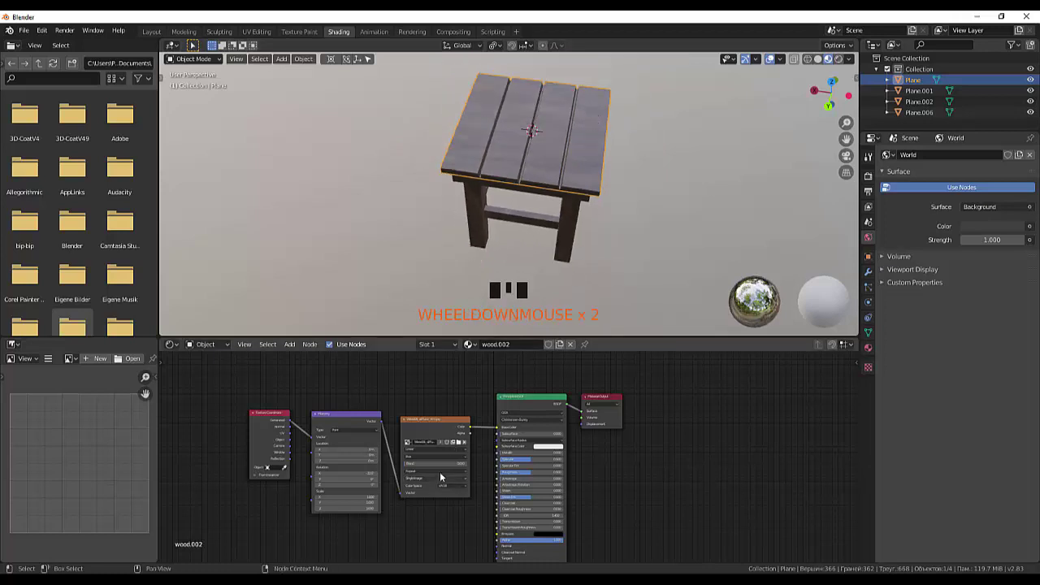
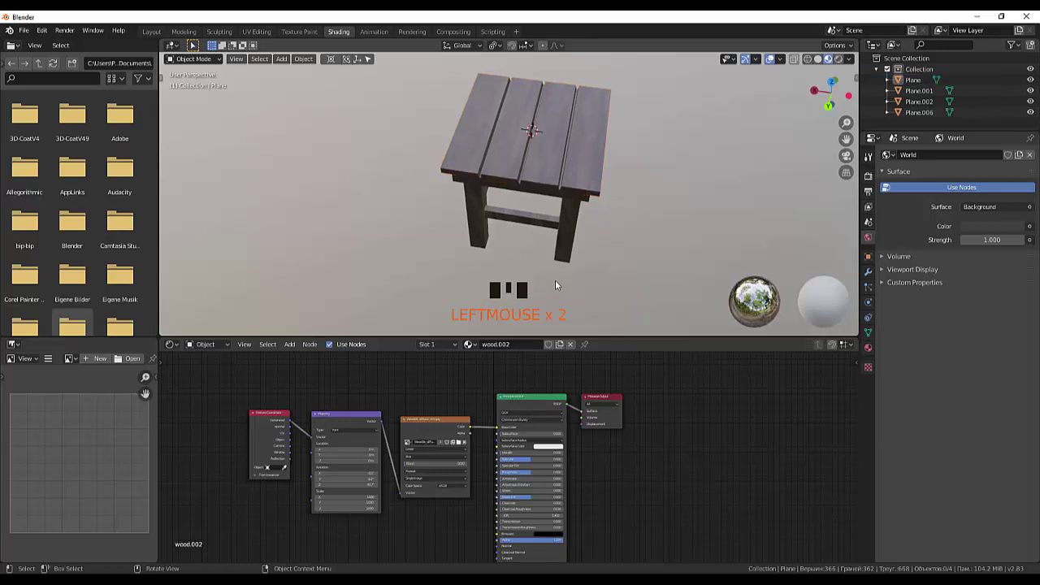
Orbit the view to look down onto the wood-textured tabletop
left_click_drag(551, 265, 669, 262)
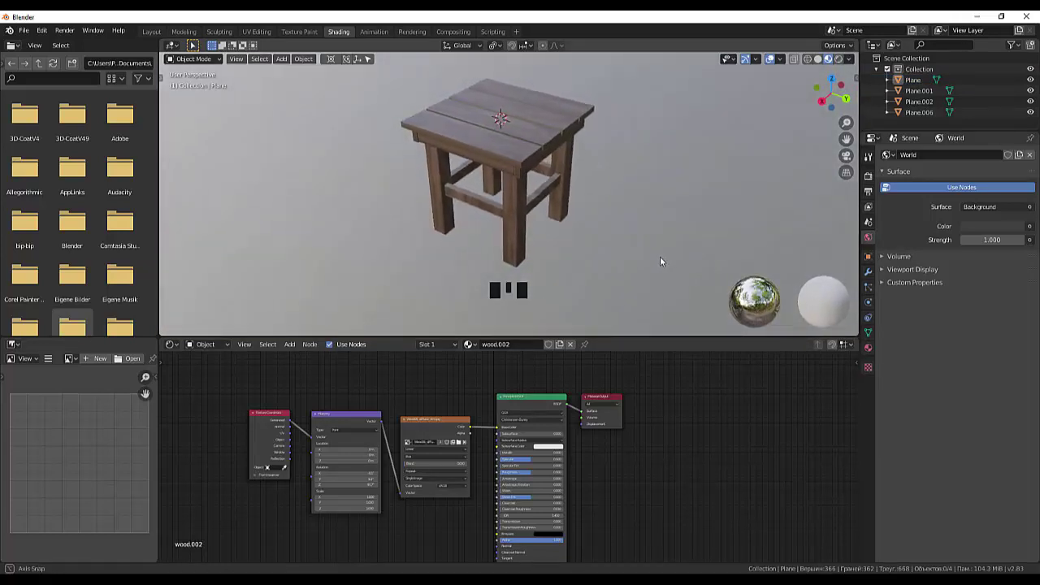
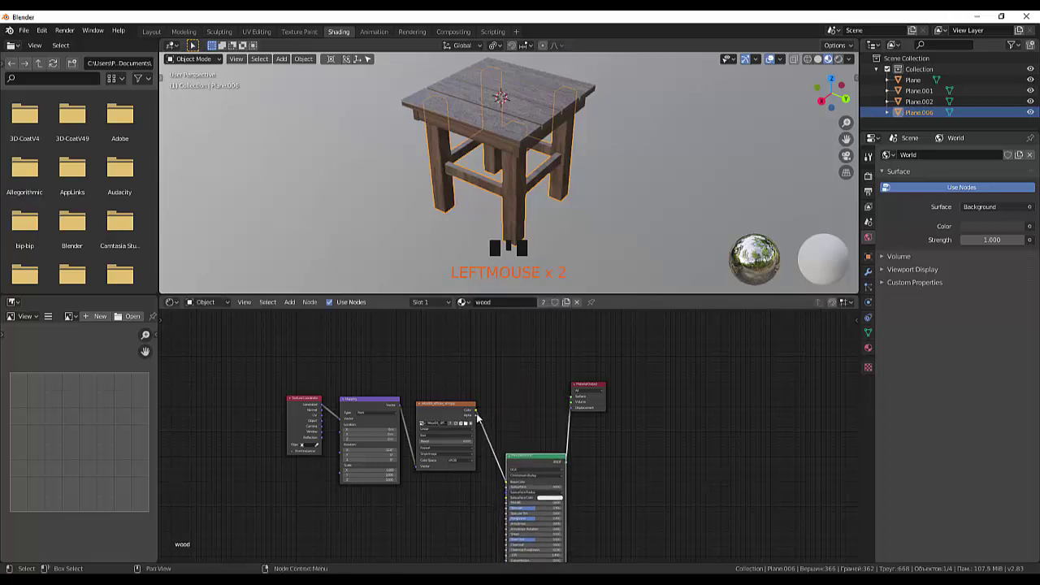
Select the apron and then the merged legs Plane.006 to show their own materials in the node editor
left_click_drag(478, 417, 555, 420)
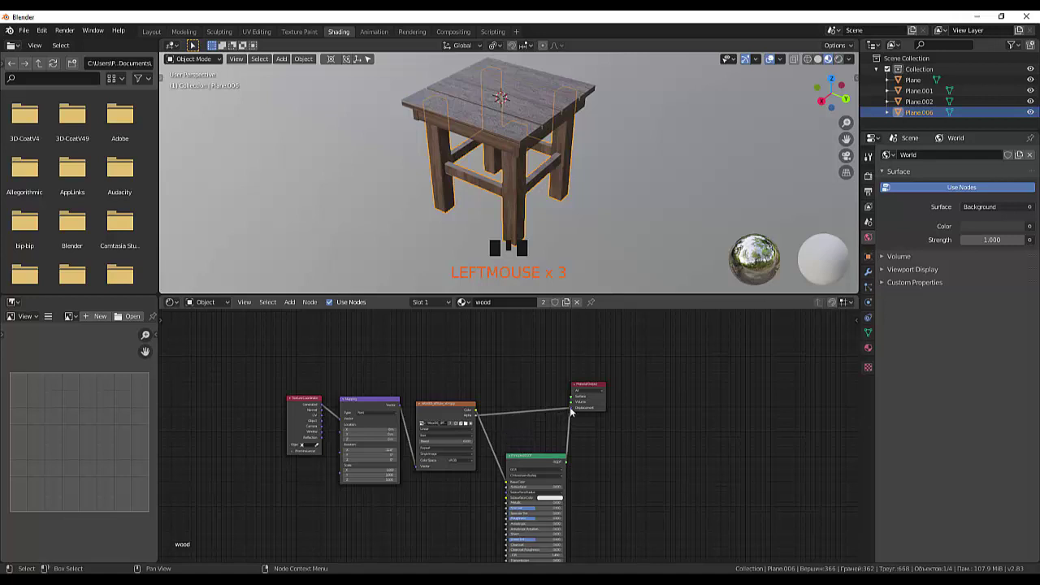
left_click(497, 435)
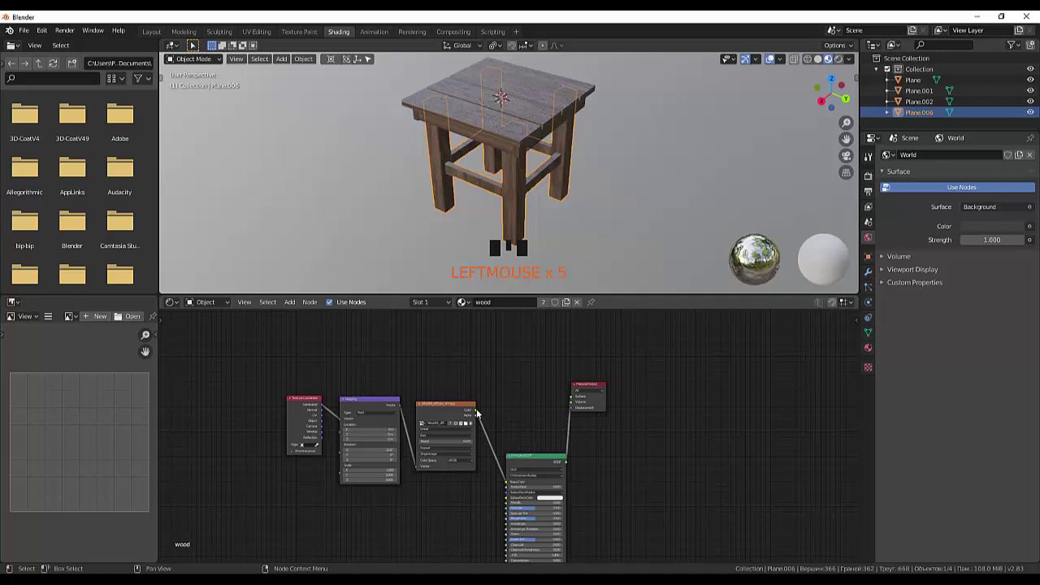
left_click(580, 413)
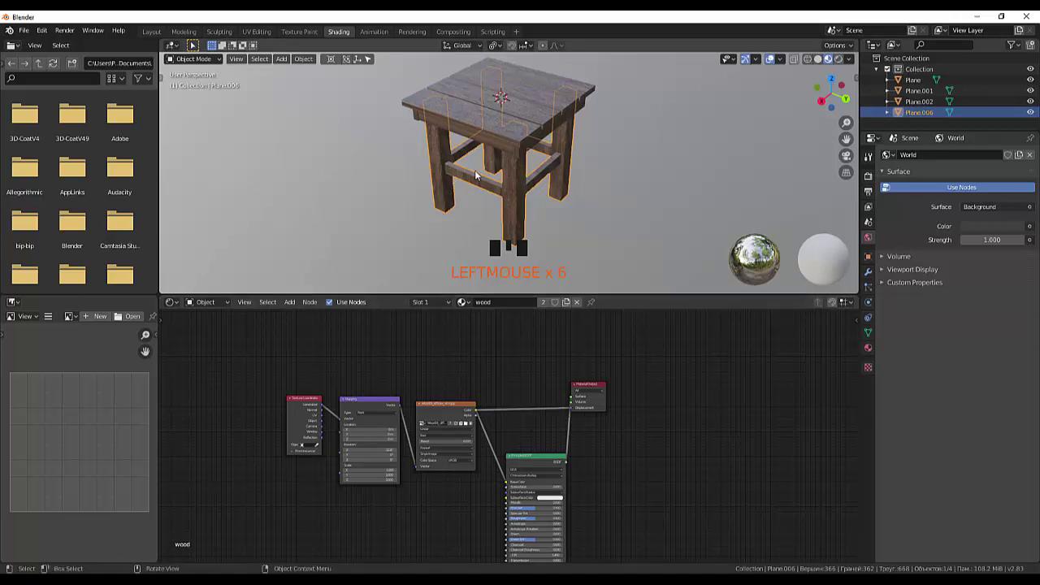
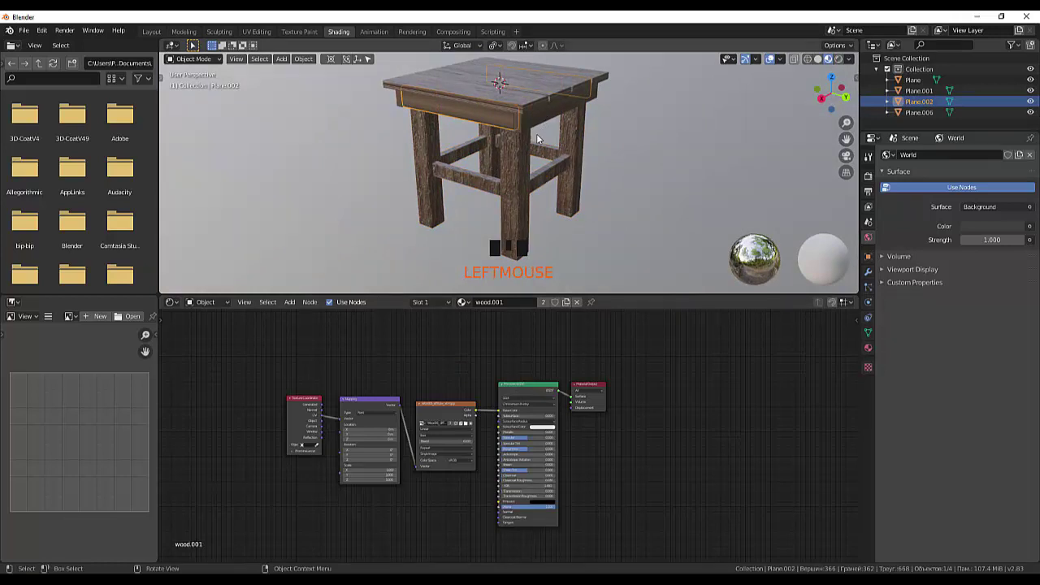
Add Texture Coordinate and Mapping nodes to the apron's wood.001 material to stretch its grain
left_click(525, 389)
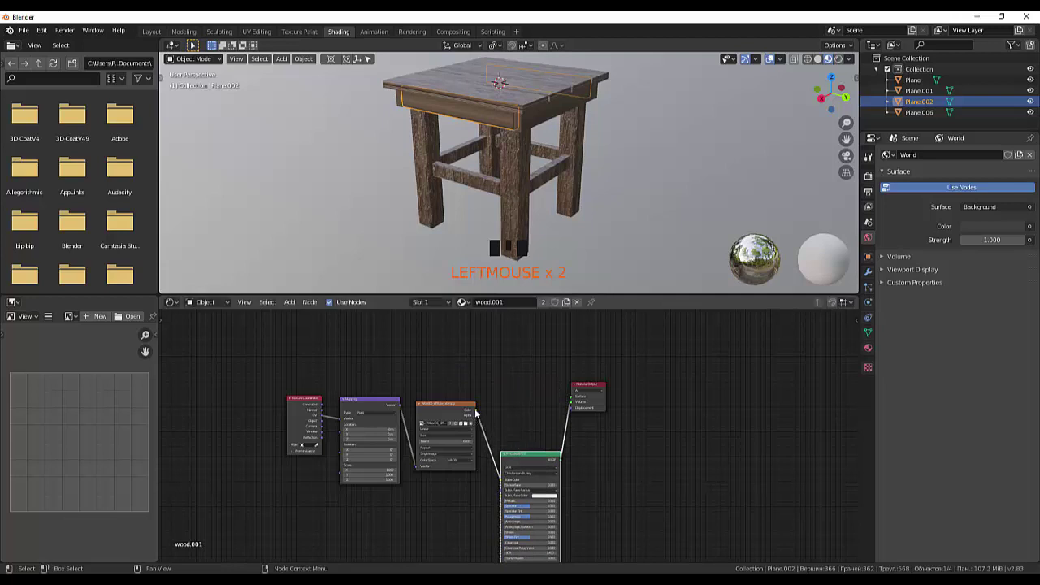
left_click_drag(485, 413, 558, 416)
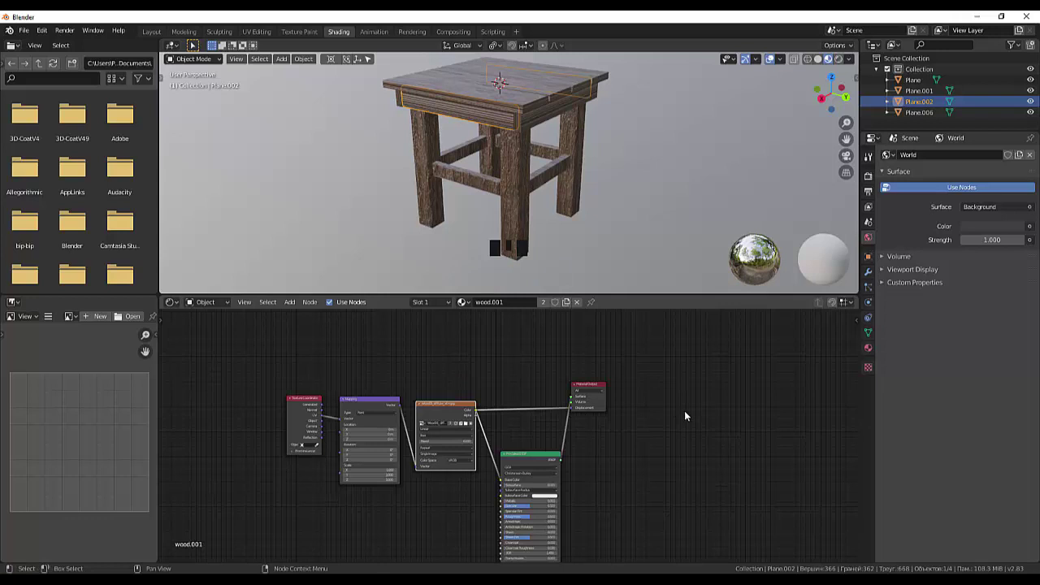
left_click_drag(660, 251, 260, 418)
left_click(259, 416)
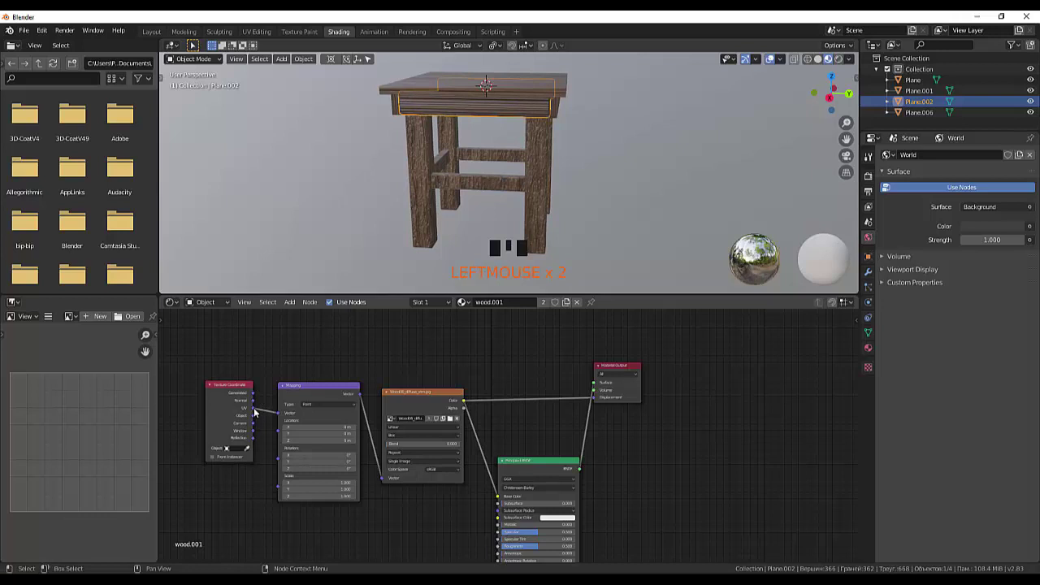
left_click(269, 416)
Link Generated coordinates into the Mapping node's Vector so the apron grain runs differently
left_click_drag(282, 416, 271, 425)
left_click(282, 425)
left_click(285, 428)
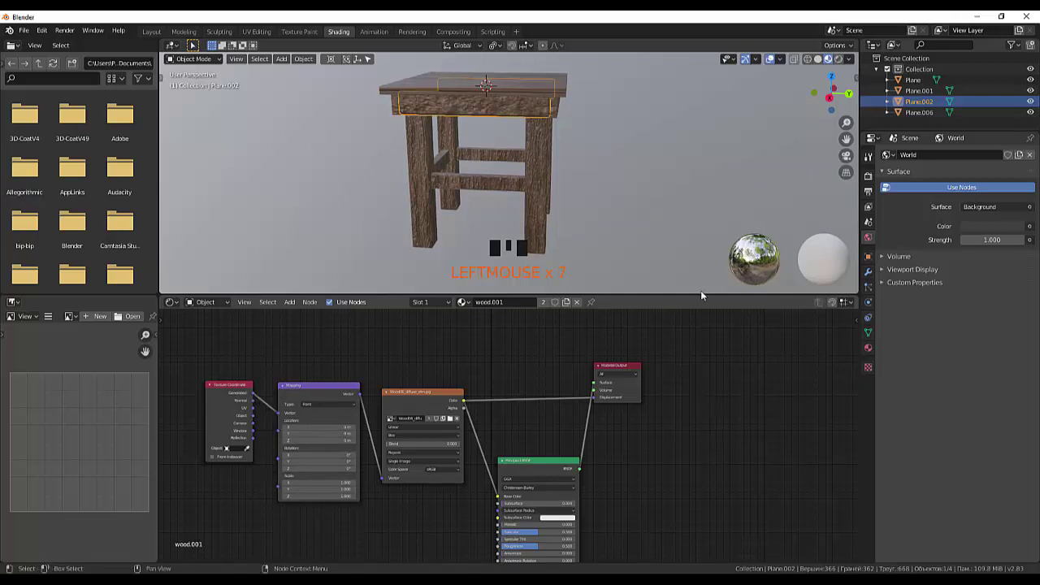
scroll("down", 3)
left_click_drag(637, 220, 554, 160)
scroll("up", 3)
scroll("down", 3)
Adjust the legs' Mapping node values and rearrange the texture coordinate nodes
left_click(648, 201)
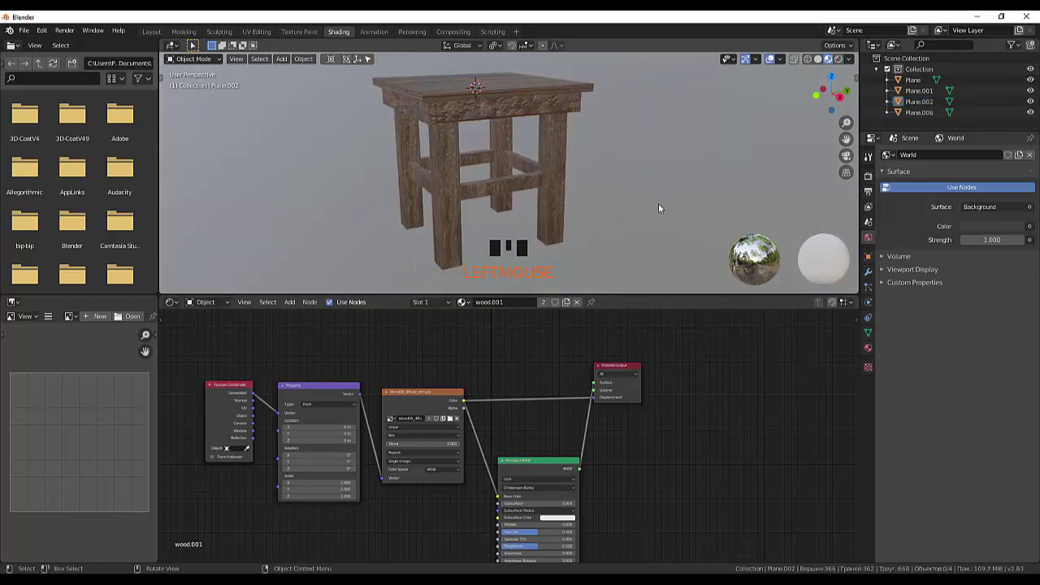
left_click_drag(674, 199, 679, 238)
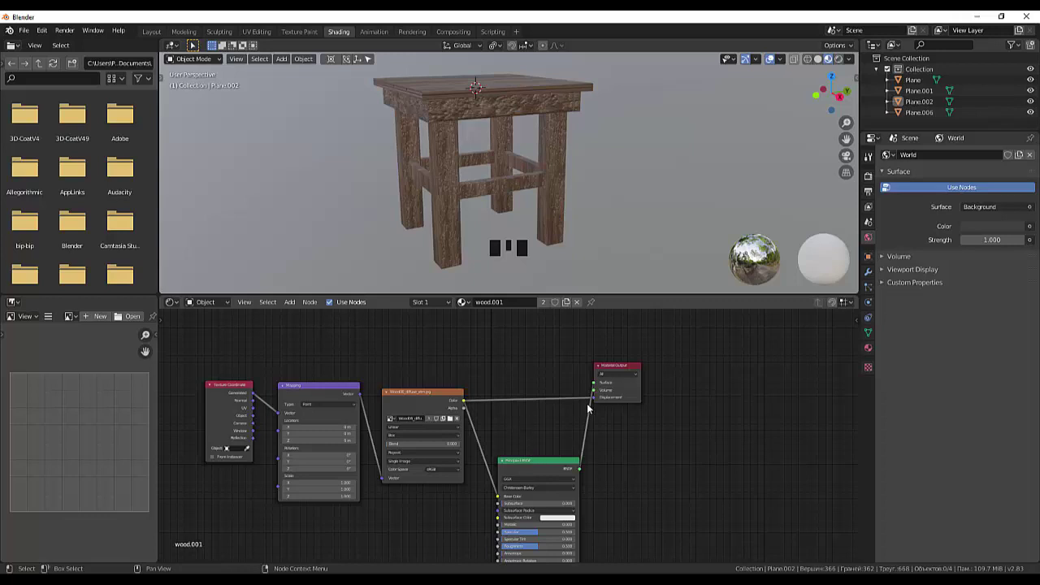
left_click_drag(597, 400, 571, 422)
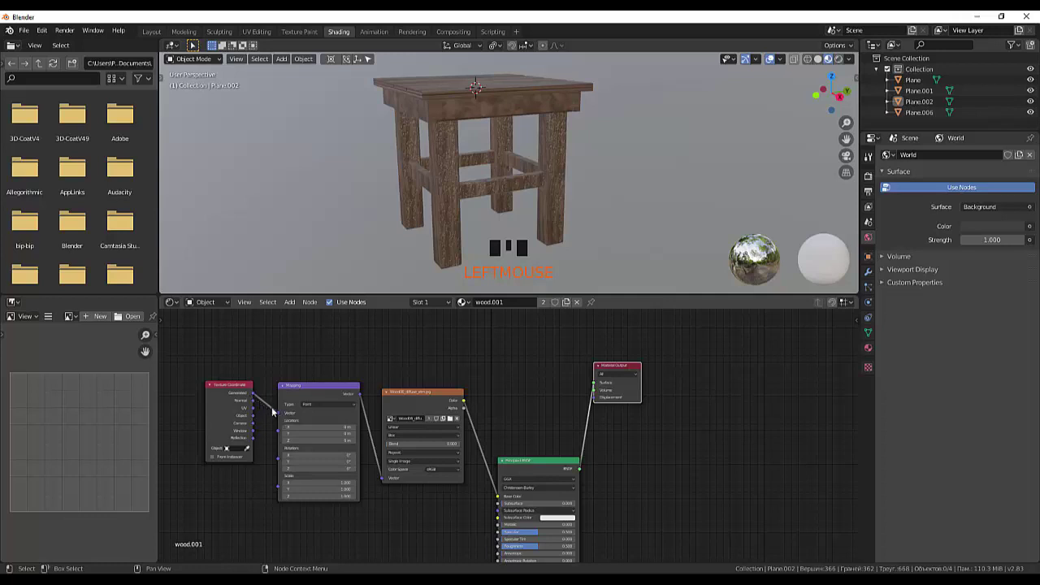
left_click(267, 417)
left_click(254, 403)
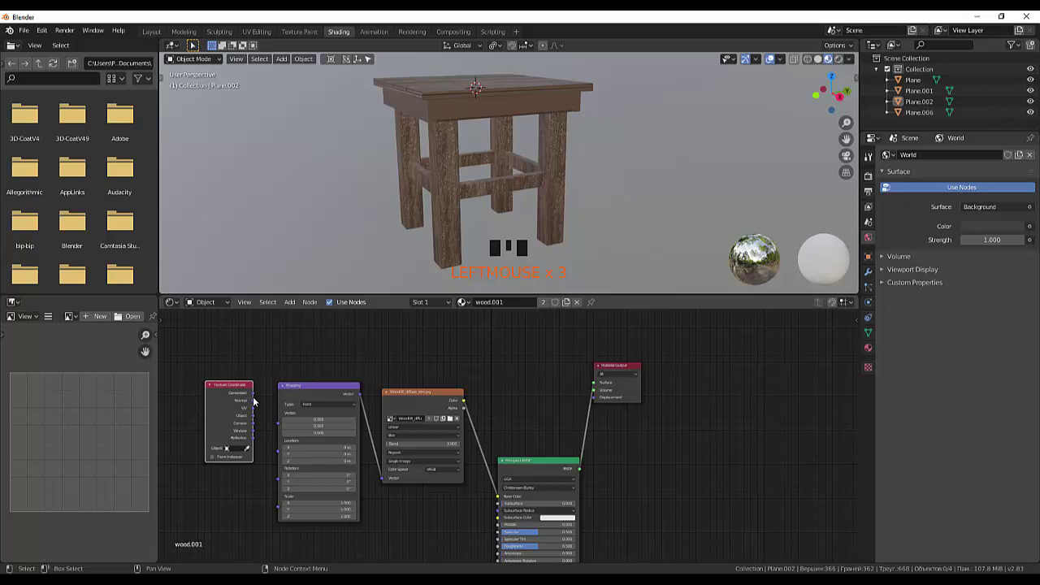
left_click_drag(279, 427, 563, 228)
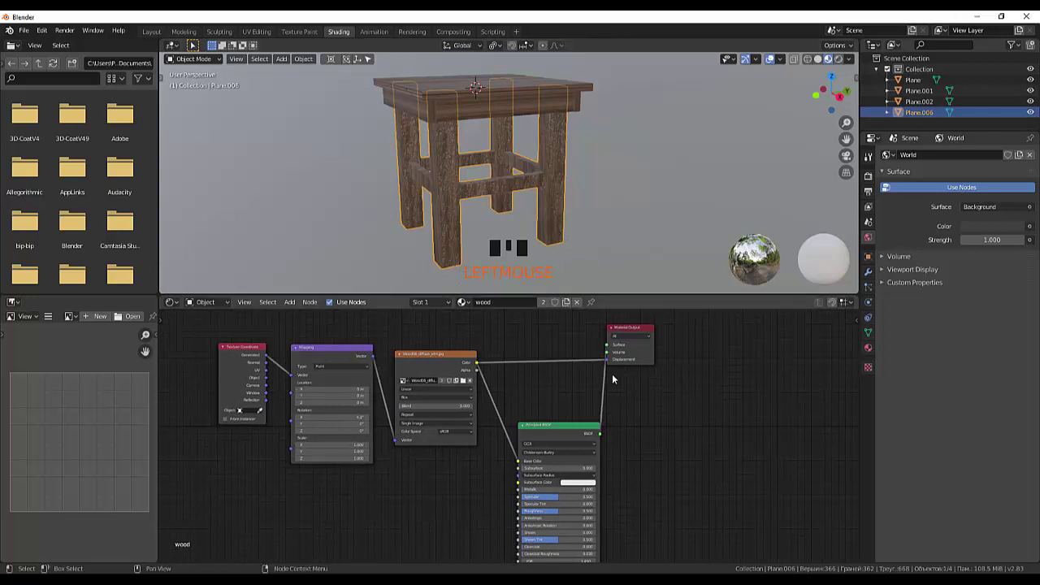
Select the tabletop Plane to show its wood.002 material nodes
left_click(569, 386)
left_click_drag(599, 236, 478, 190)
Orbit and zoom around the finished textured table to inspect it from a high angle
left_click(478, 190)
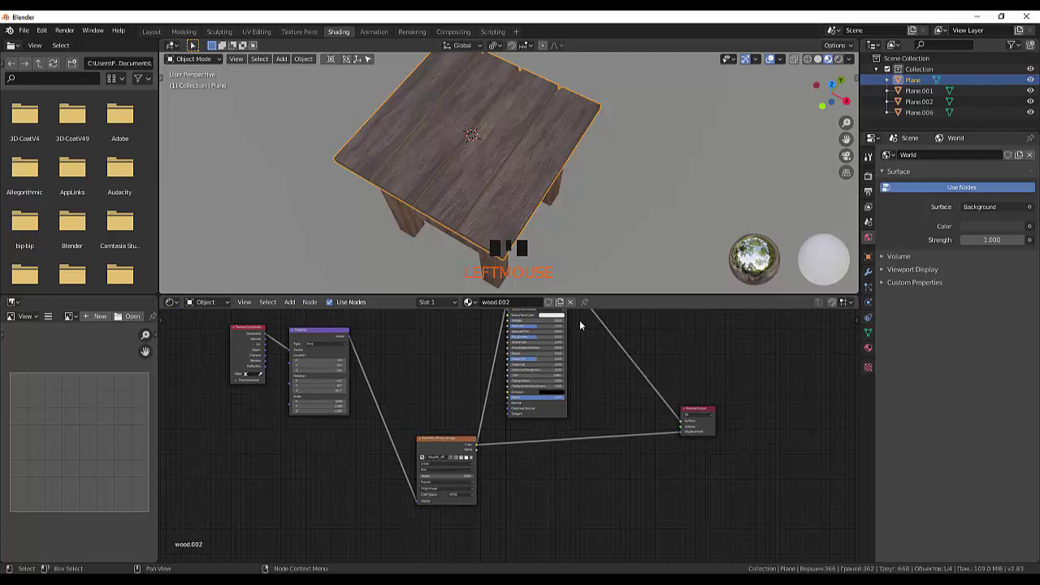
left_click_drag(639, 153, 514, 148)
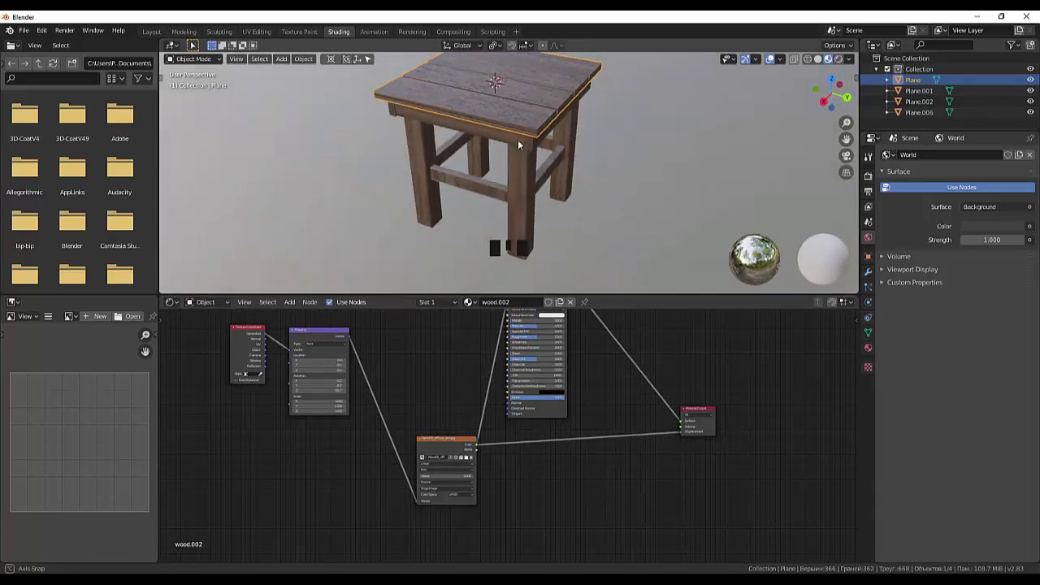
scroll("down", 3)
scroll("down", 3)
left_click_drag(625, 175, 597, 194)
scroll("up", 3)
scroll("up", 3)
scroll("down", 3)
scroll("up", 3)
left_click_drag(602, 180, 607, 201)
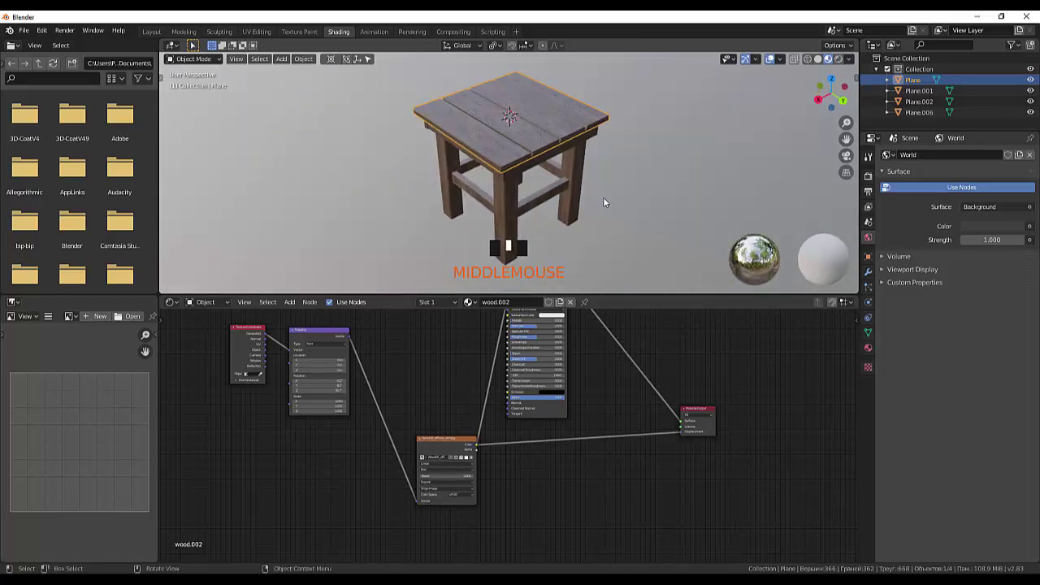
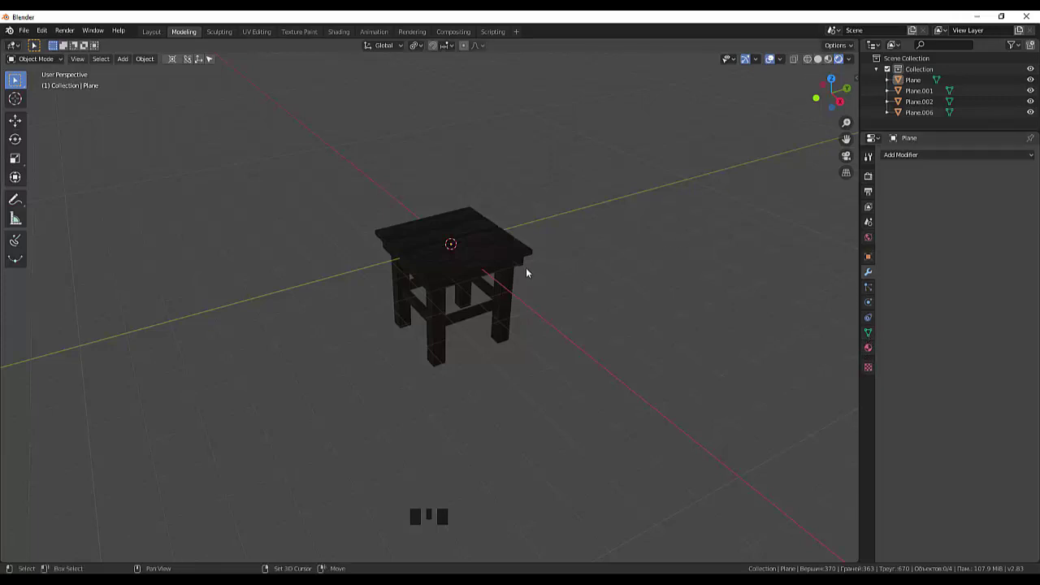
Add a Camera object to the scene at the world origin
key("shift+a")
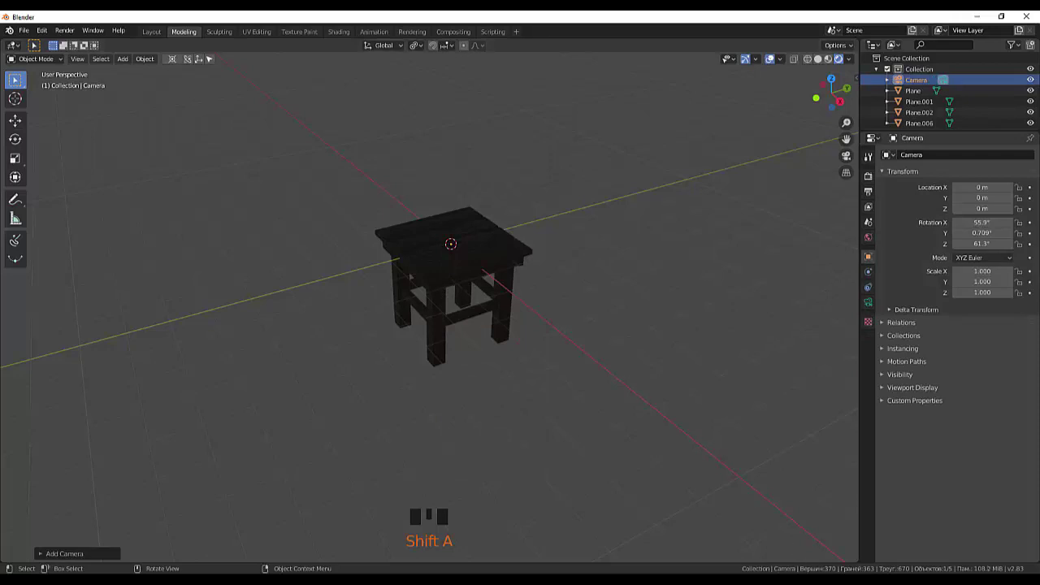
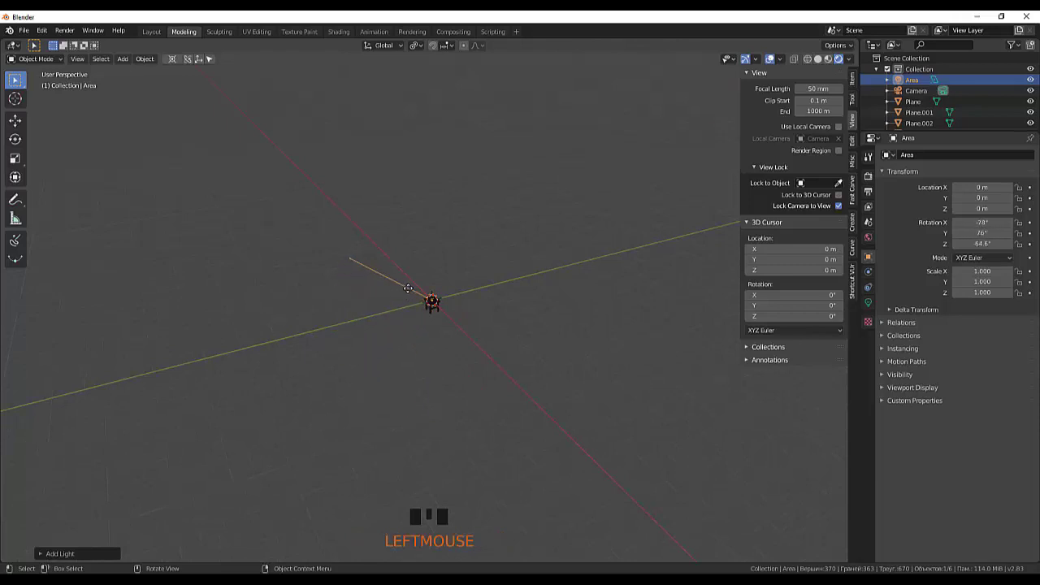
Move the tilted area light away from the origin with G
scroll("up", 3)
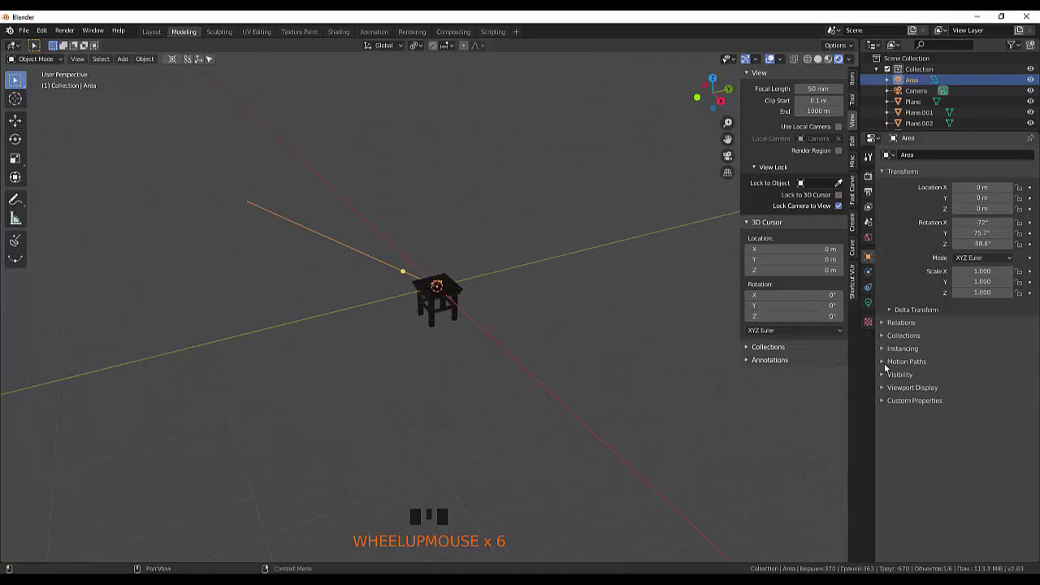
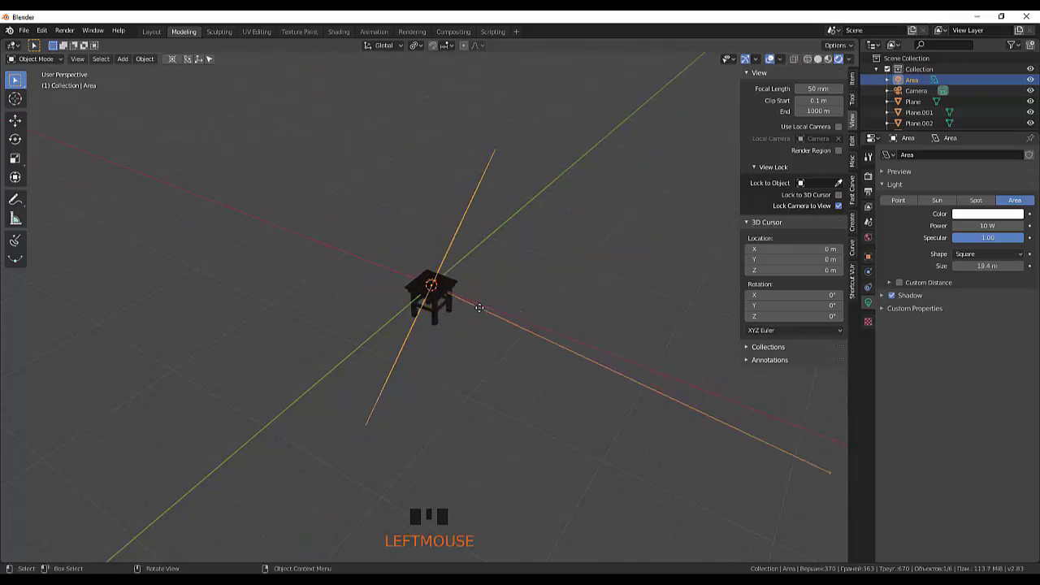
key("g")
left_click_drag(377, 211, 425, 205)
scroll("down", 3)
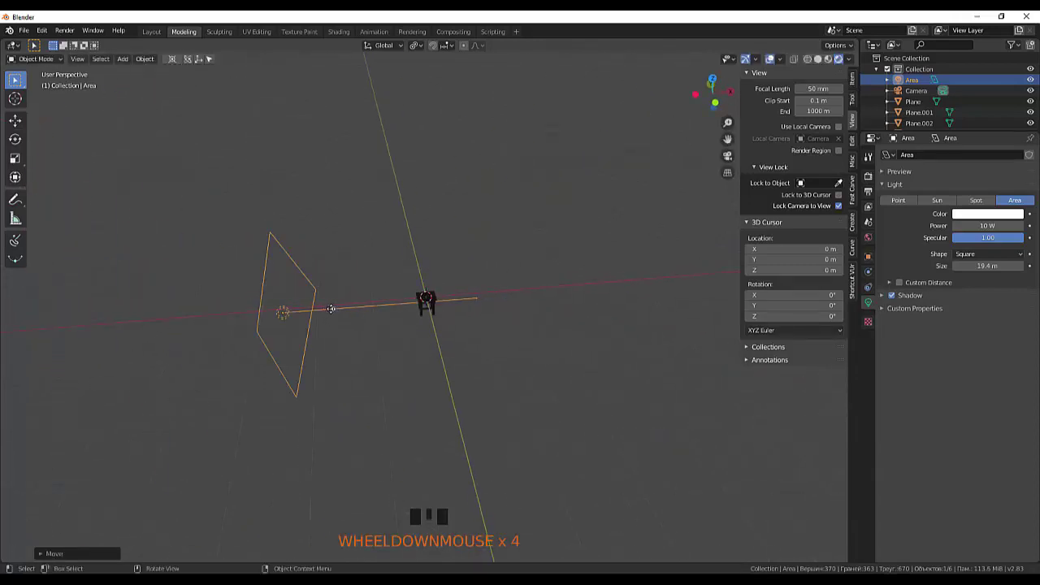
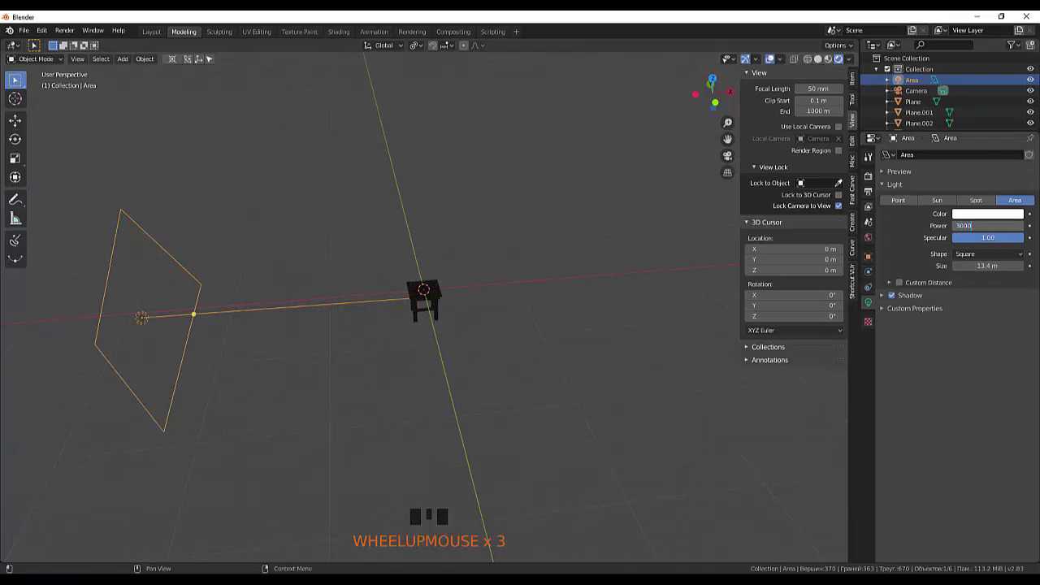
Set the area light's Power to 3000 W in Light properties
key("0")
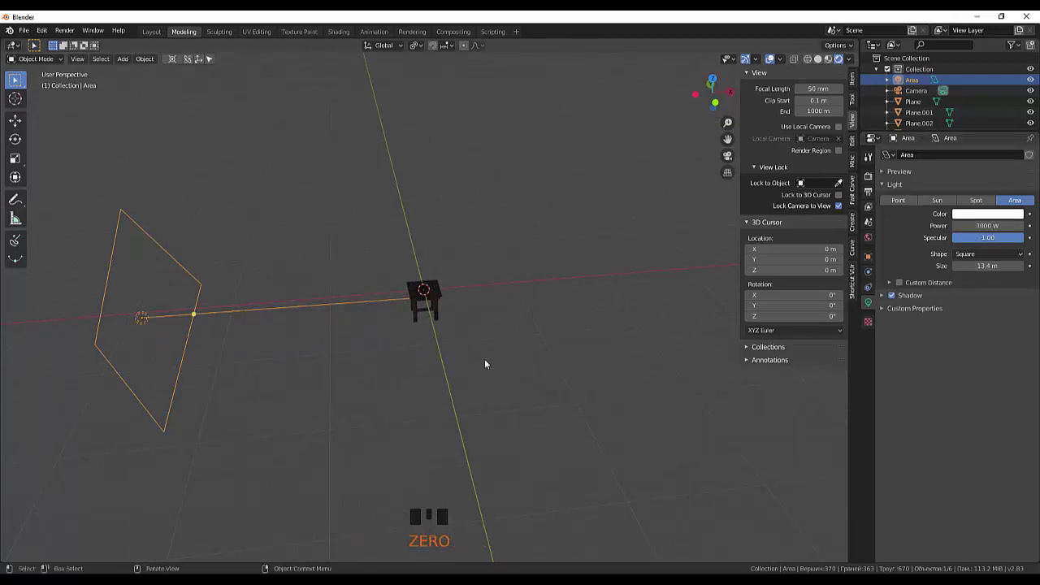
scroll("up", 3)
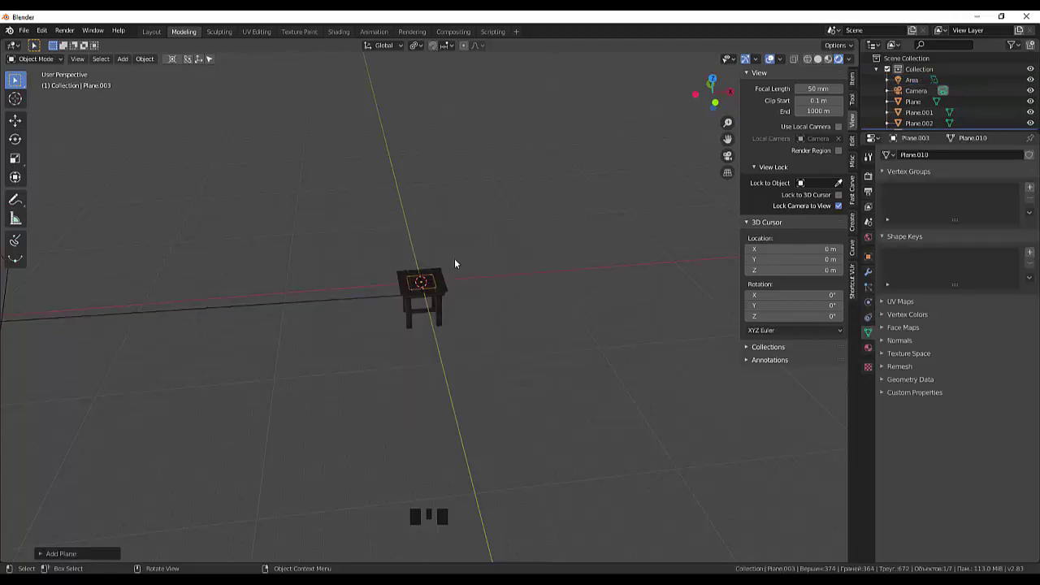
Scale the new floor plane Plane.003 up into a large floor and reposition it
key("s")
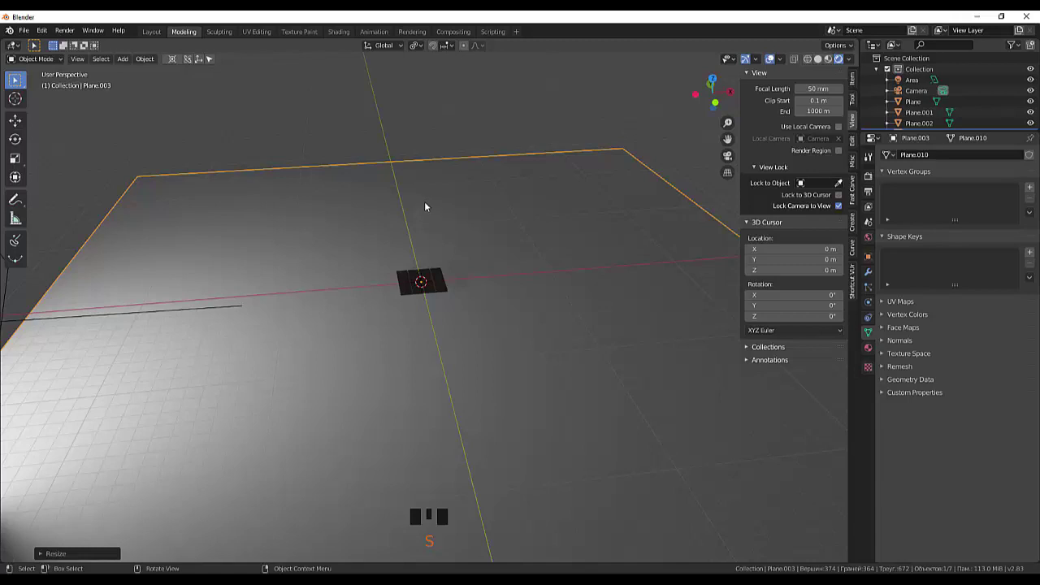
key("g")
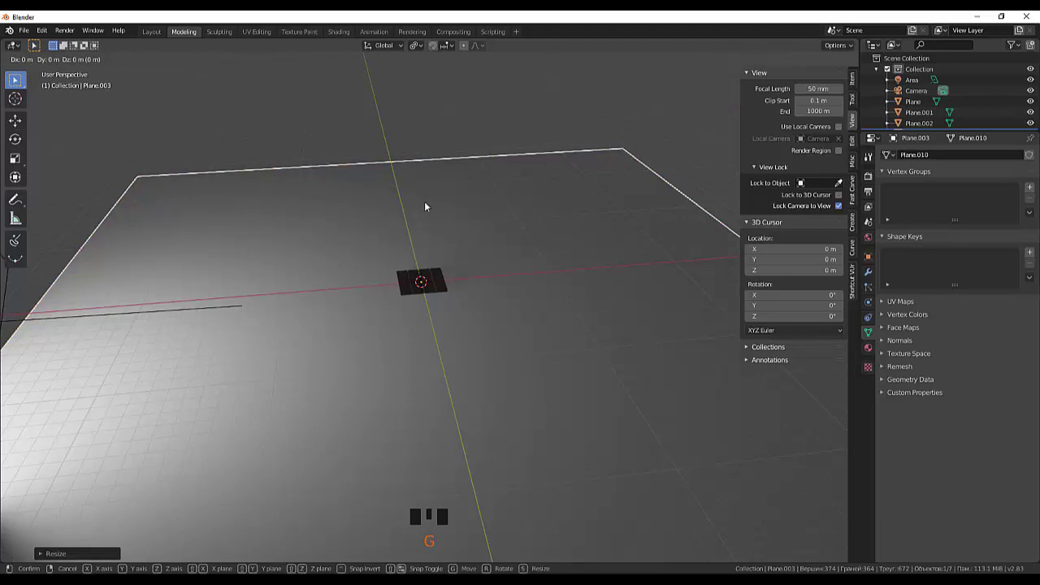
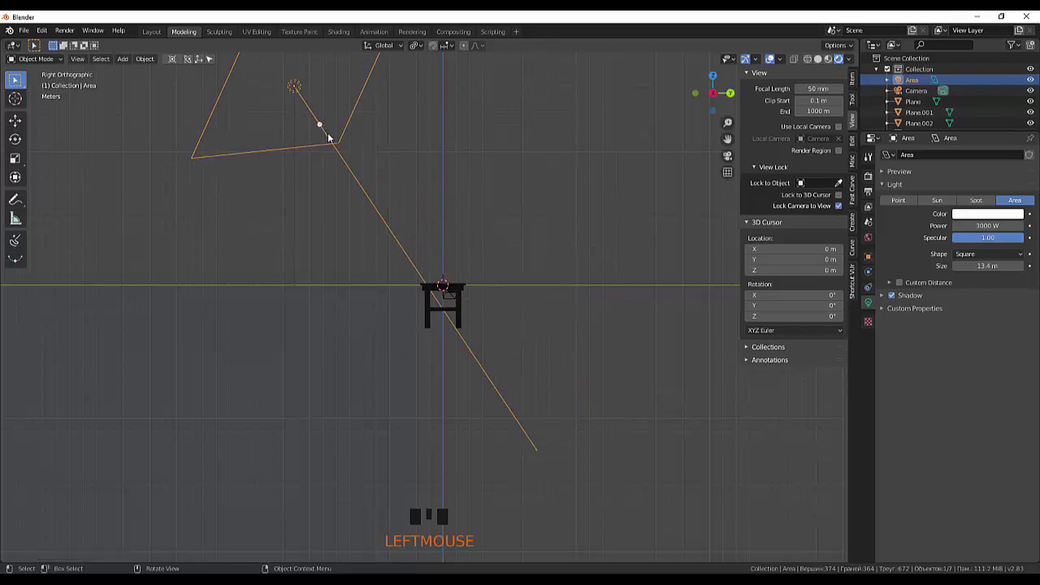
Switch to the camera view with numpad 0 and reframe to show the camera outline
left_click(507, 399)
scroll("down", 3)
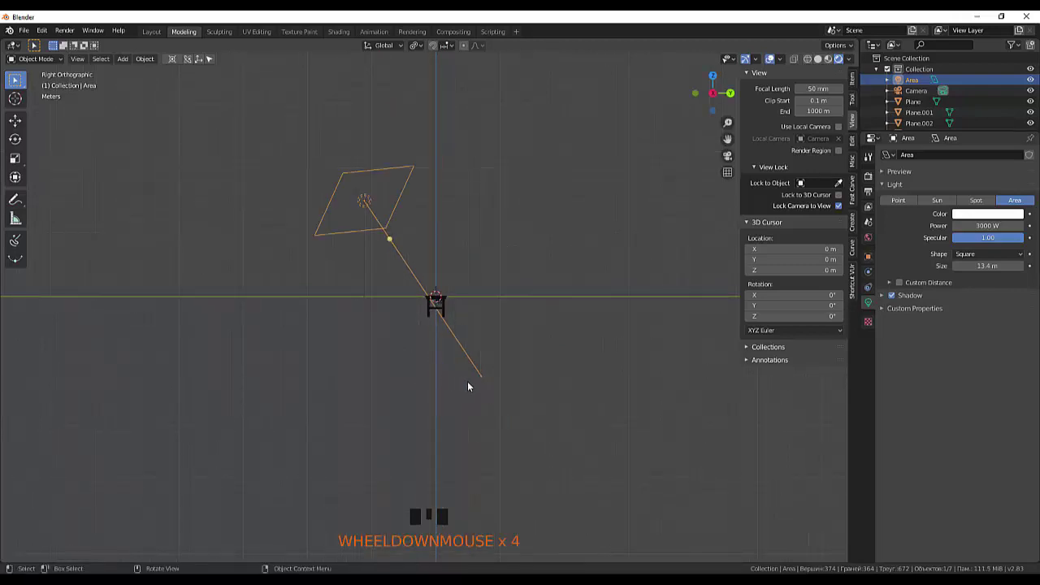
scroll("up", 3)
key("KP_0")
scroll("down", 3)
scroll("up", 3)
scroll("down", 3)
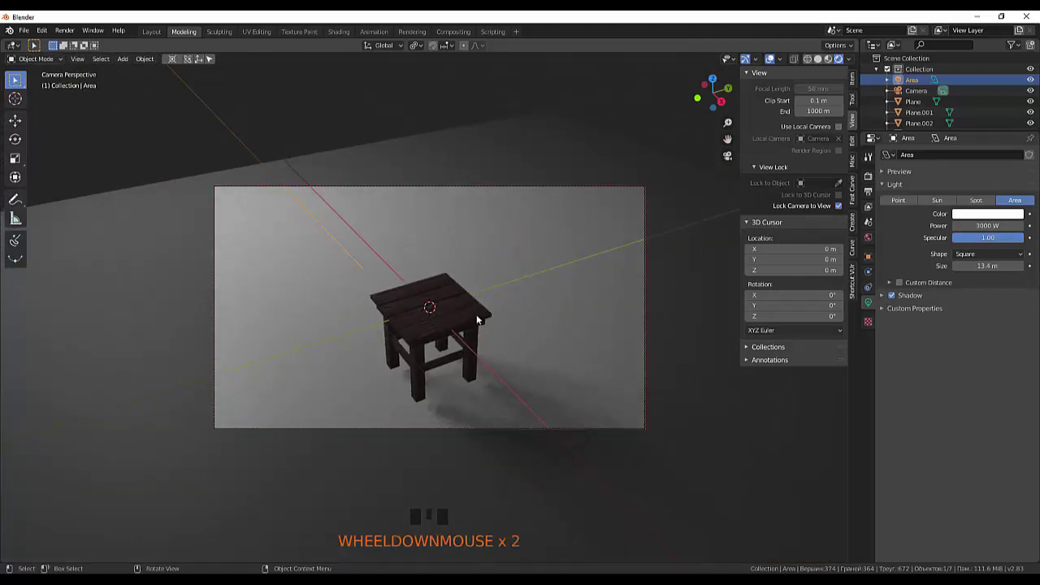
scroll("up", 3)
left_click_drag(480, 307, 477, 296)
scroll("down", 3)
left_click_drag(493, 291, 493, 425)
Nudge Plane.003 to a new position, select the area light and go to top view
left_click(493, 424)
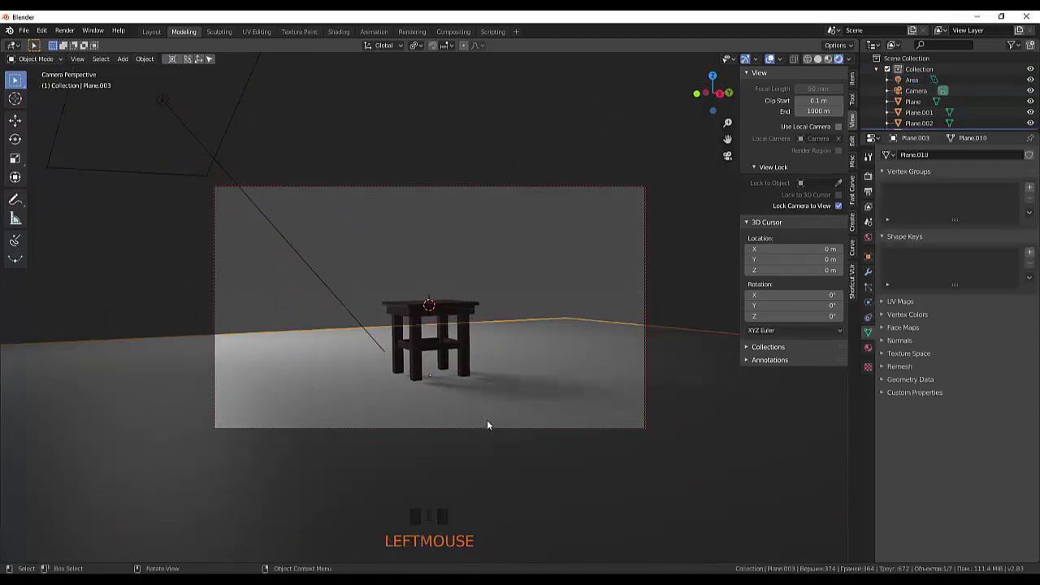
key("g")
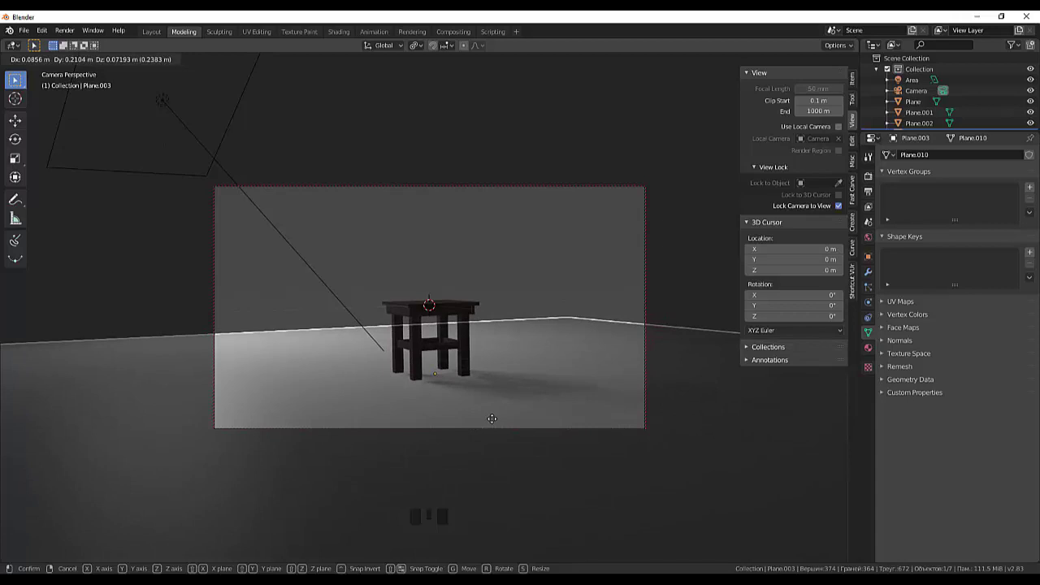
left_click(139, 143)
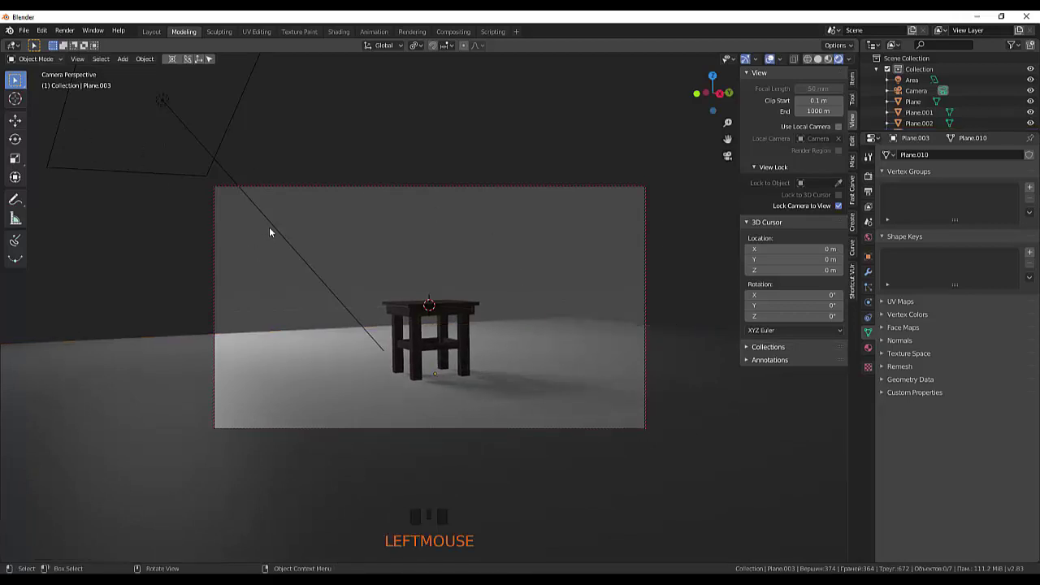
left_click(281, 232)
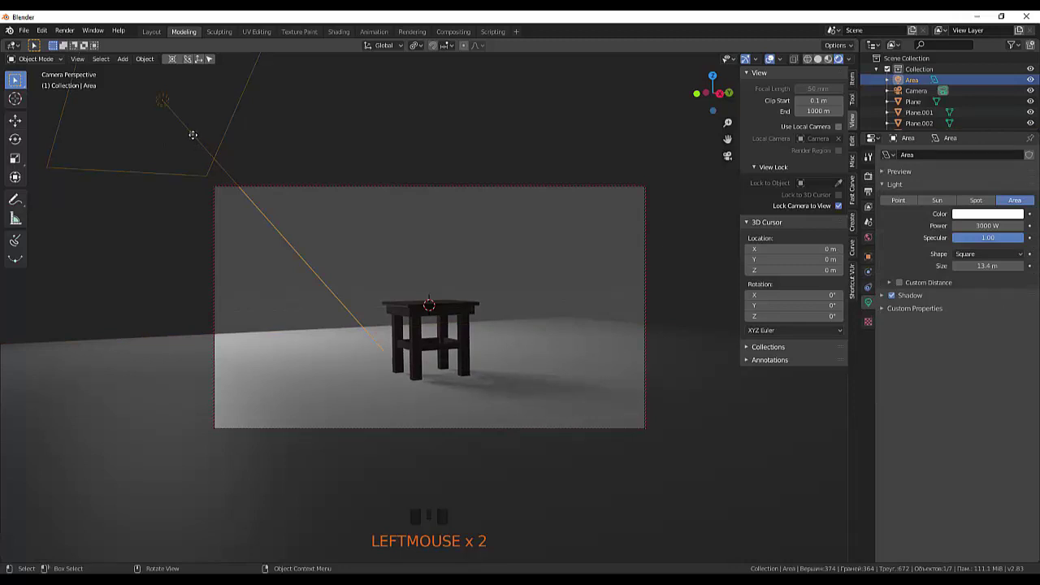
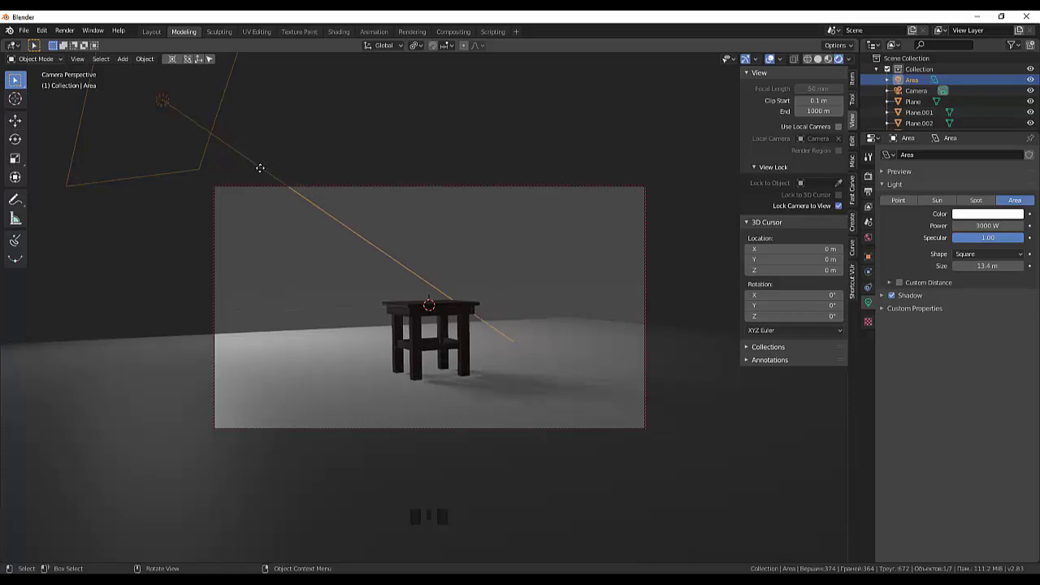
left_click_drag(570, 284, 705, 517)
key("KP_7")
From top view, move the area light roughly 20 m across the floor plane
scroll("down", 3)
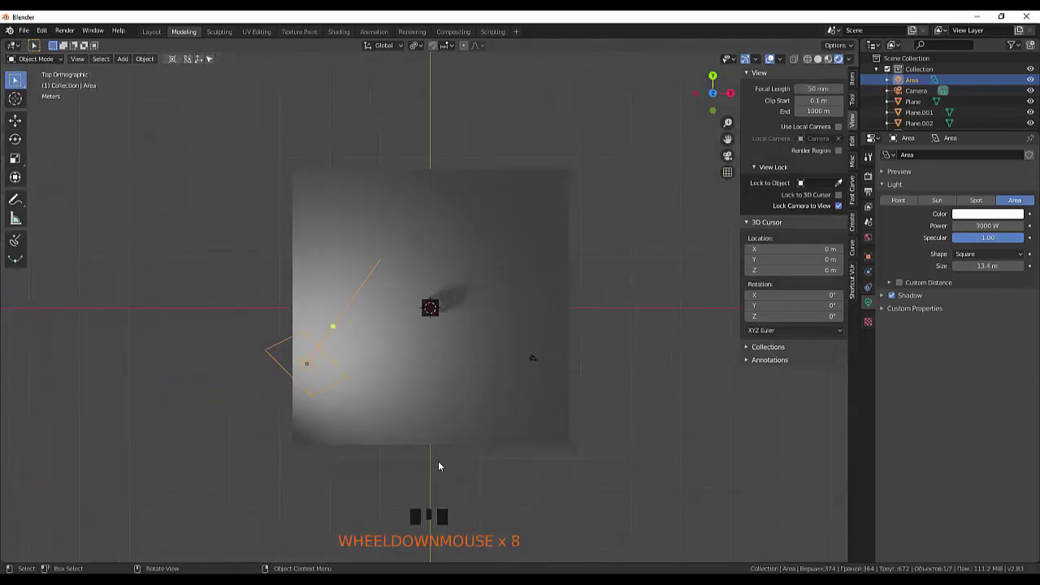
left_click(309, 371)
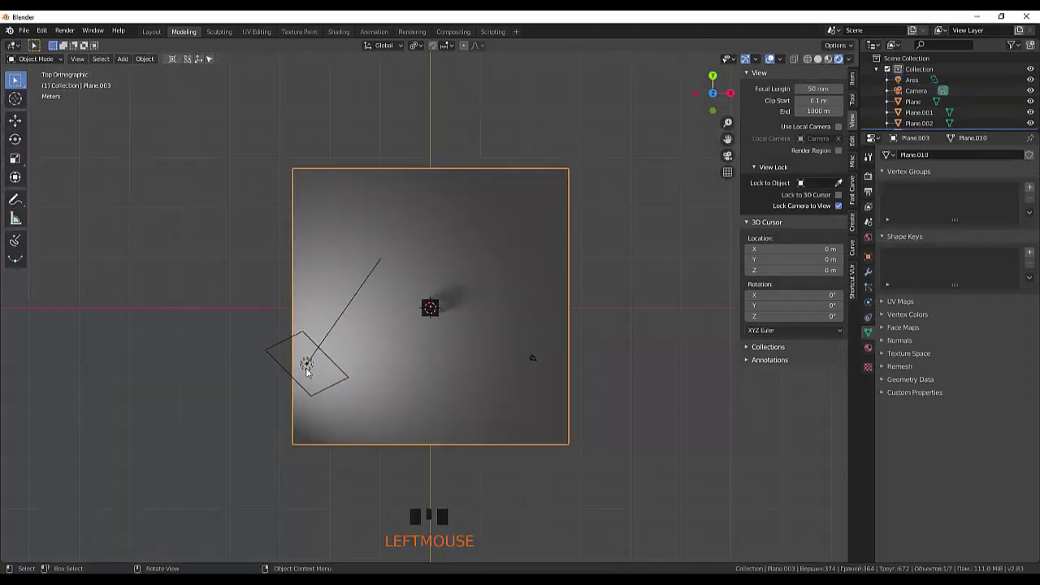
key("g")
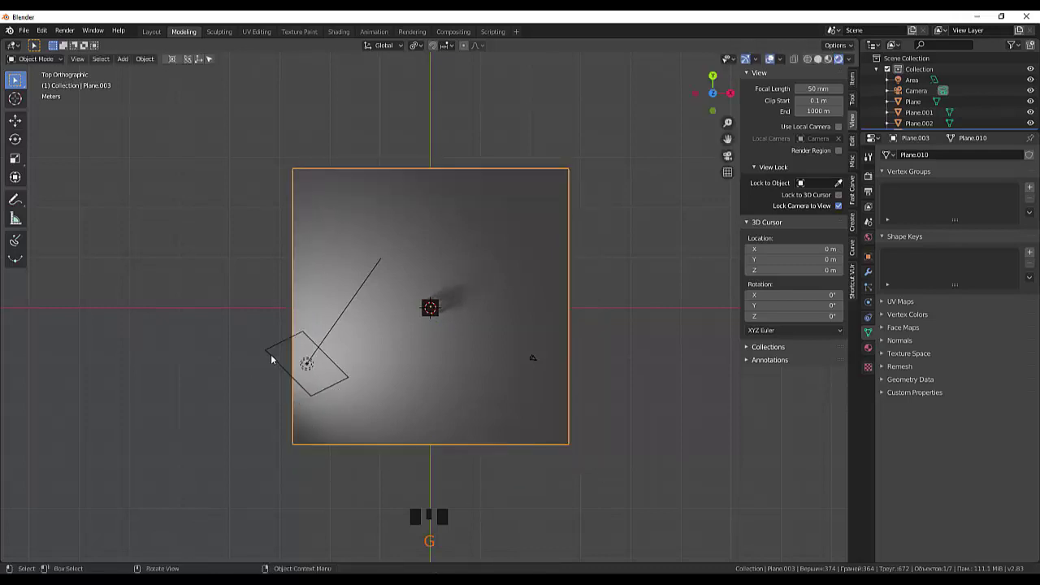
left_click(276, 360)
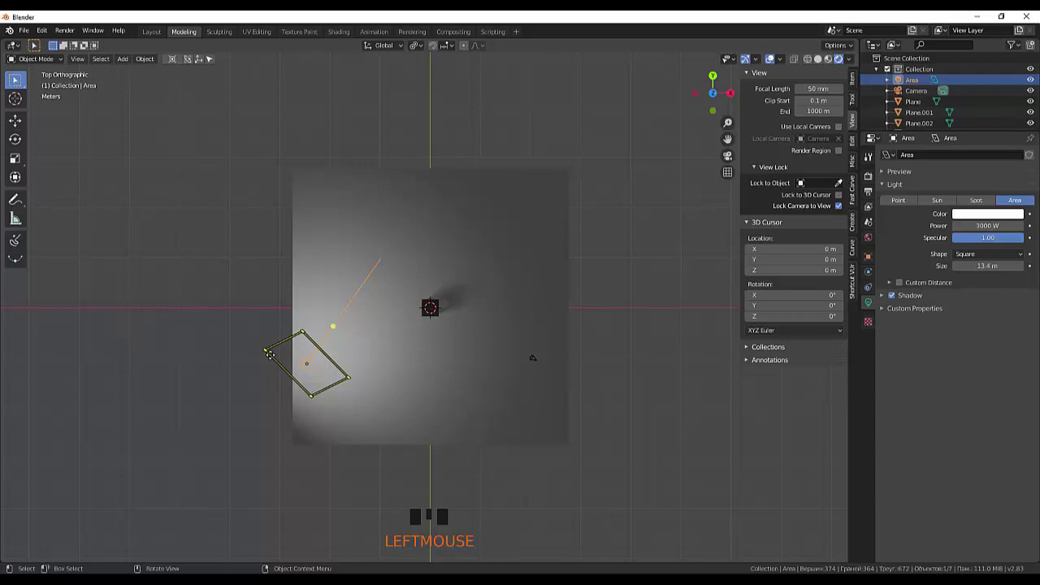
key("g")
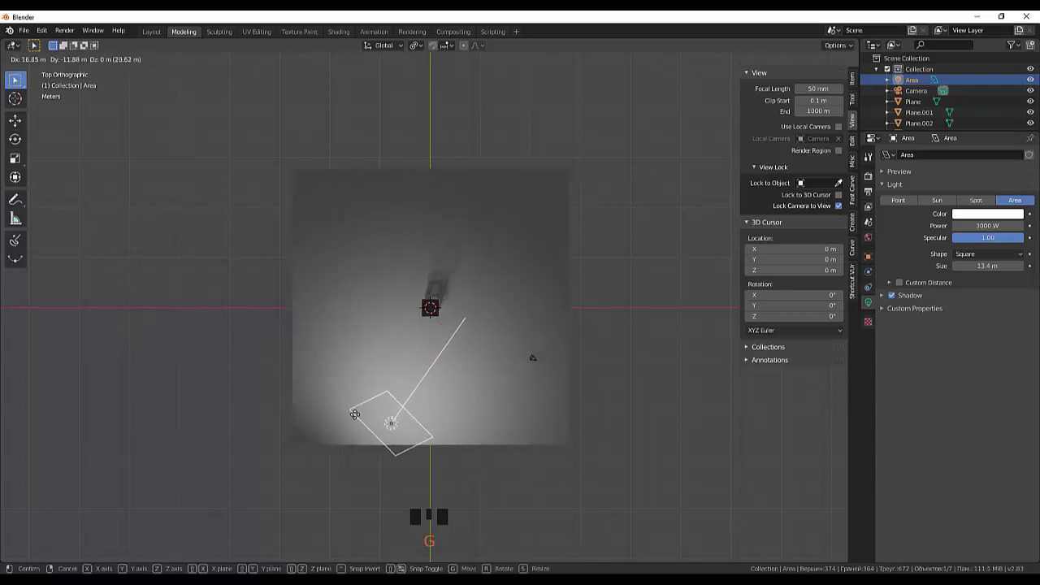
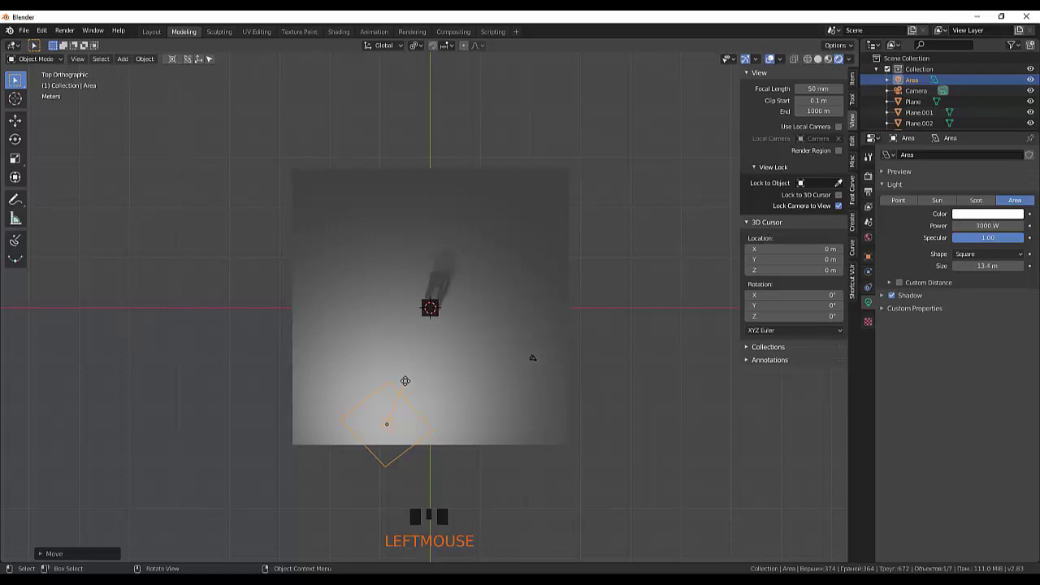
left_click(624, 448)
Orbit and zoom to view the table on the floor from above while raising the light to 5000 W
left_click_drag(631, 448, 471, 363)
scroll("up", 3)
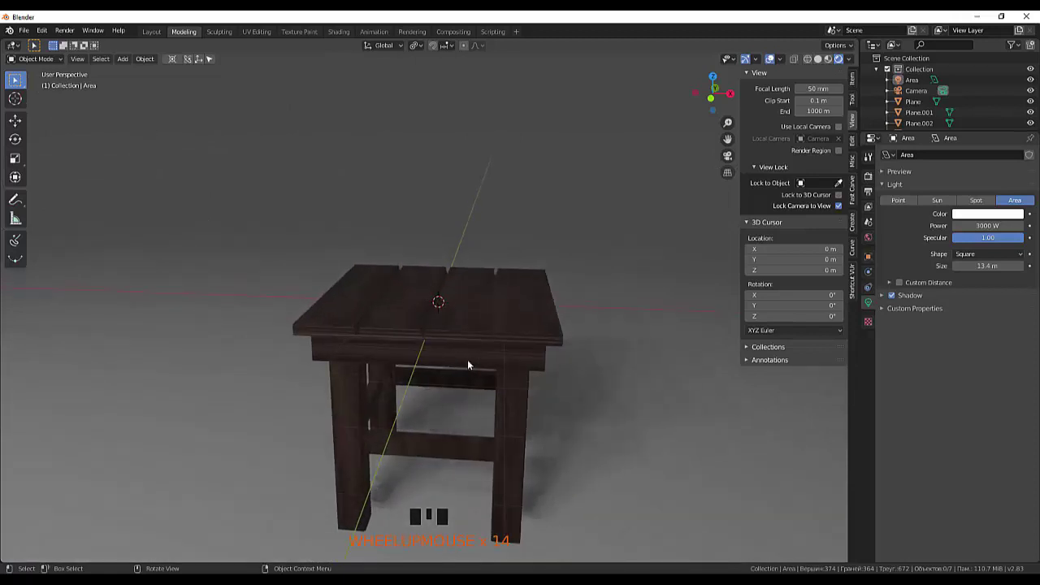
scroll("down", 3)
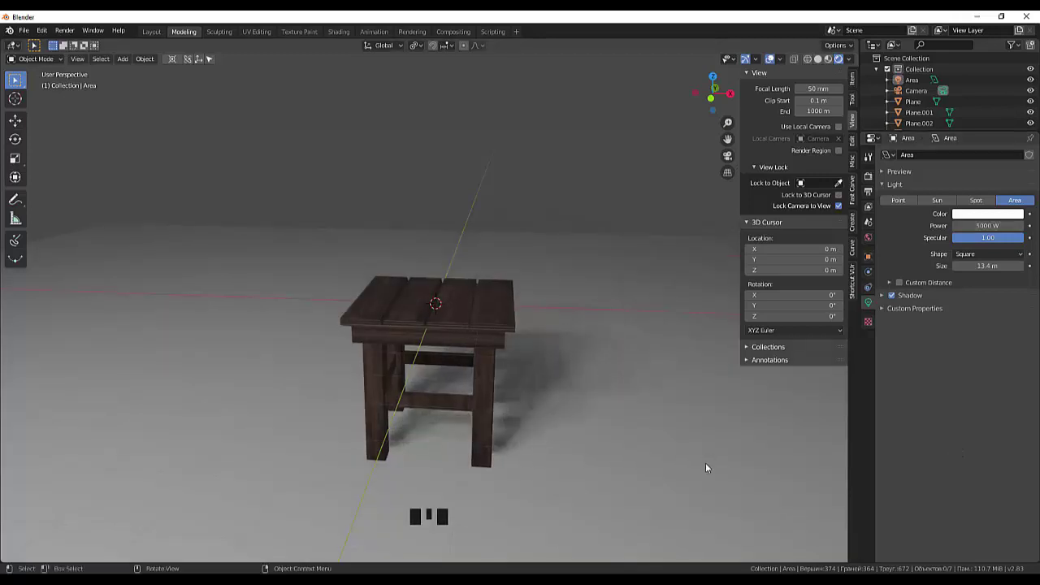
left_click_drag(707, 440, 439, 412)
scroll("up", 3)
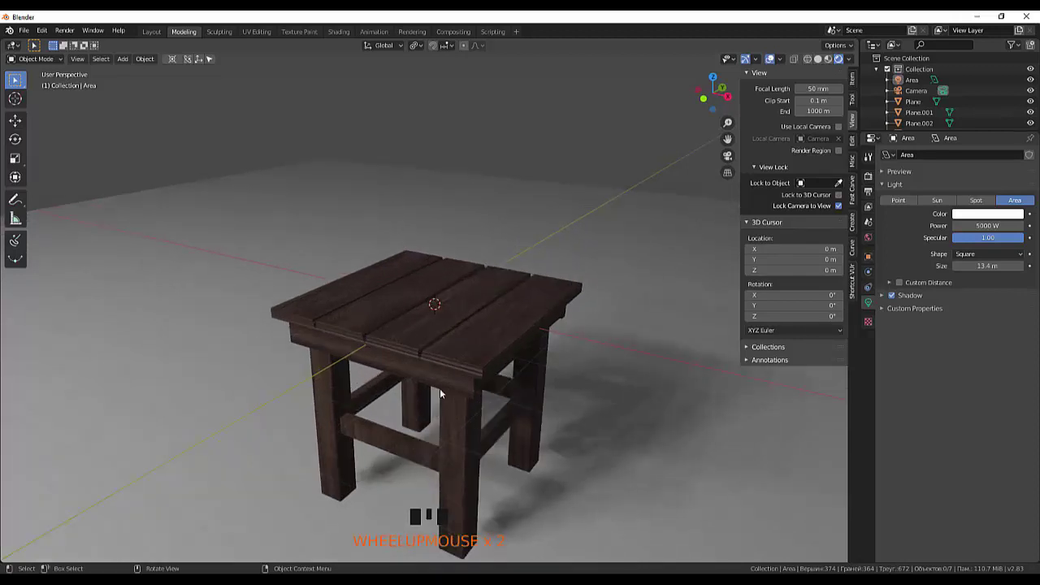
scroll("up", 3)
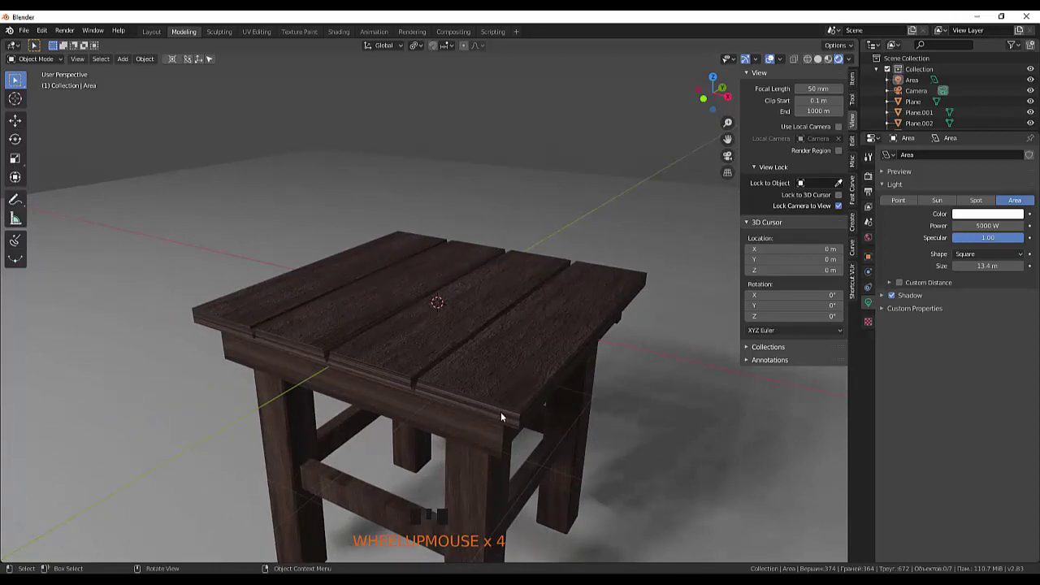
scroll("down", 3)
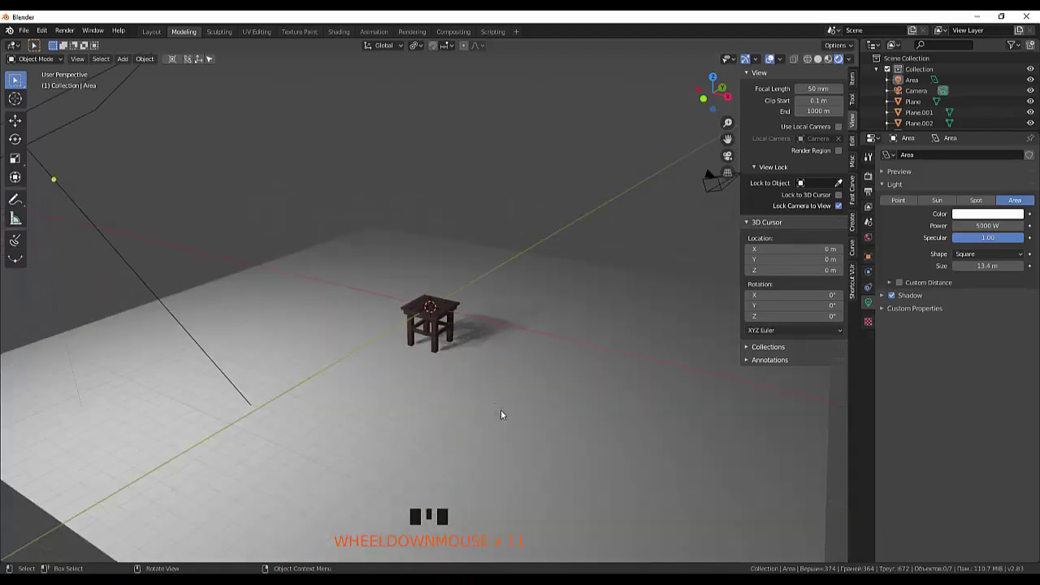
scroll("up", 3)
scroll("down", 3)
left_click_drag(533, 360, 516, 345)
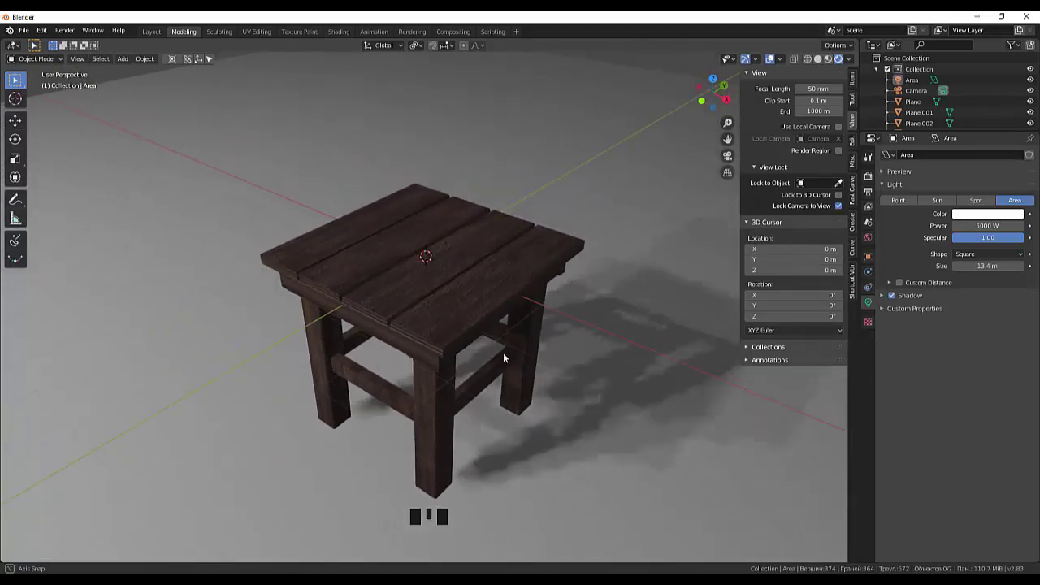
left_click_drag(508, 348, 667, 491)
Give Plane.003 a new material, Material.001, with a yellow Base Color
left_click(667, 491)
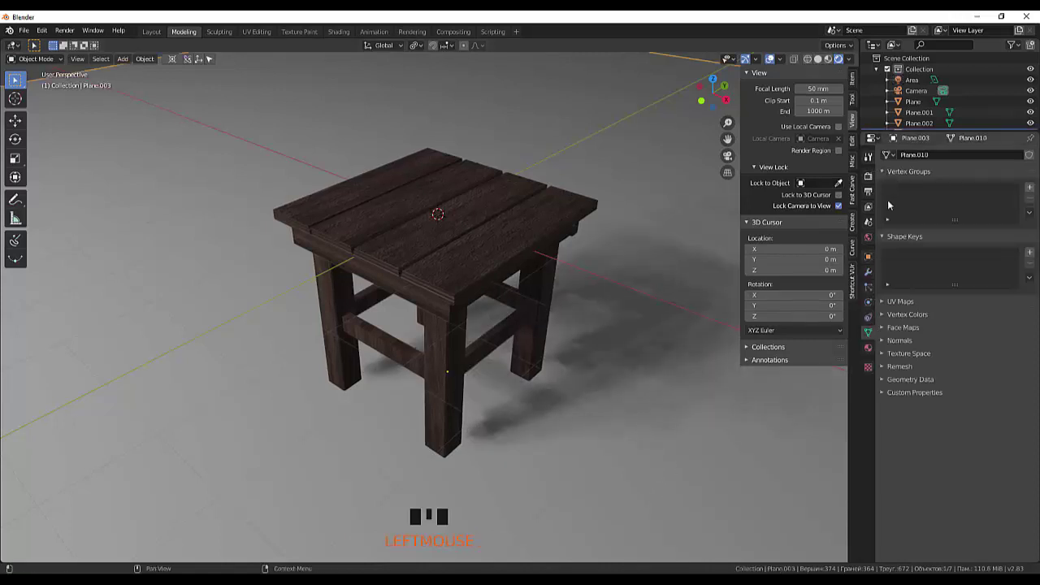
left_click(875, 348)
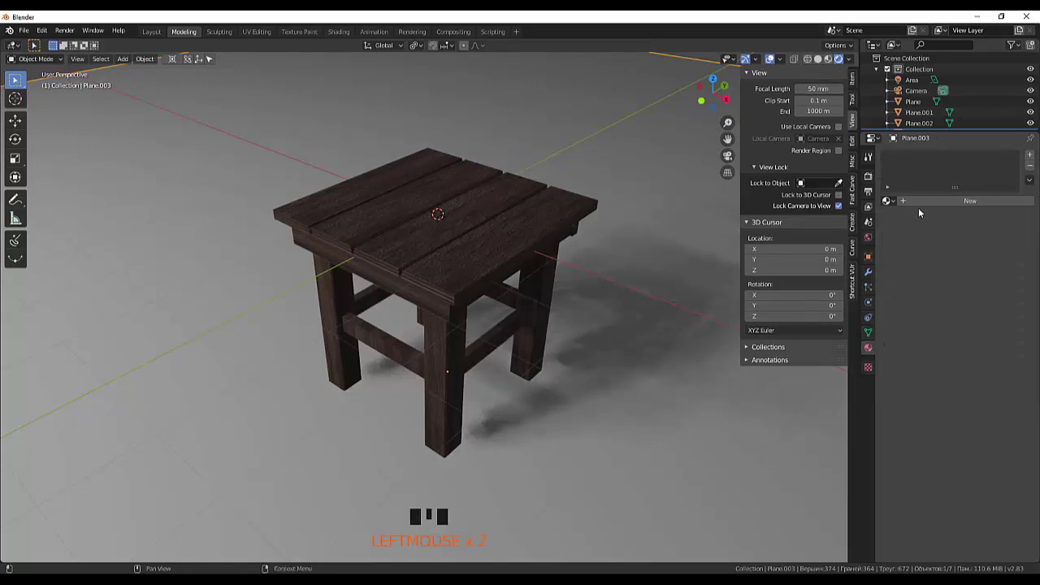
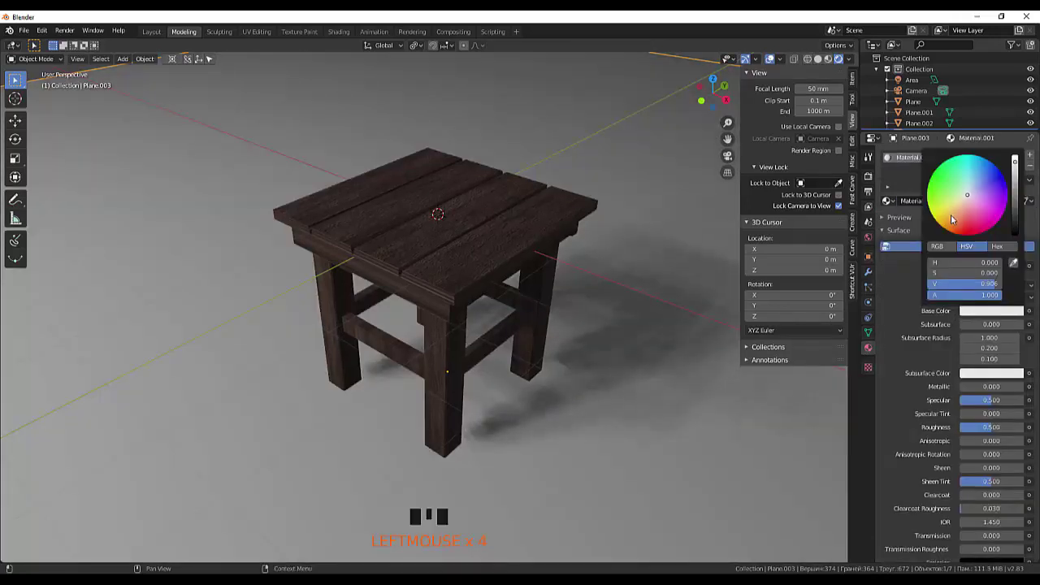
left_click(951, 219)
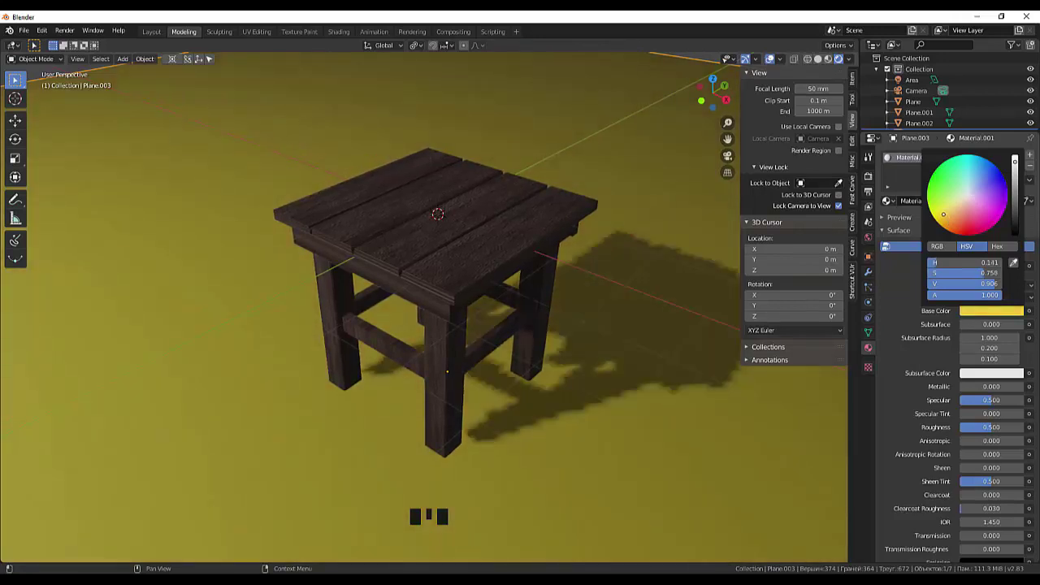
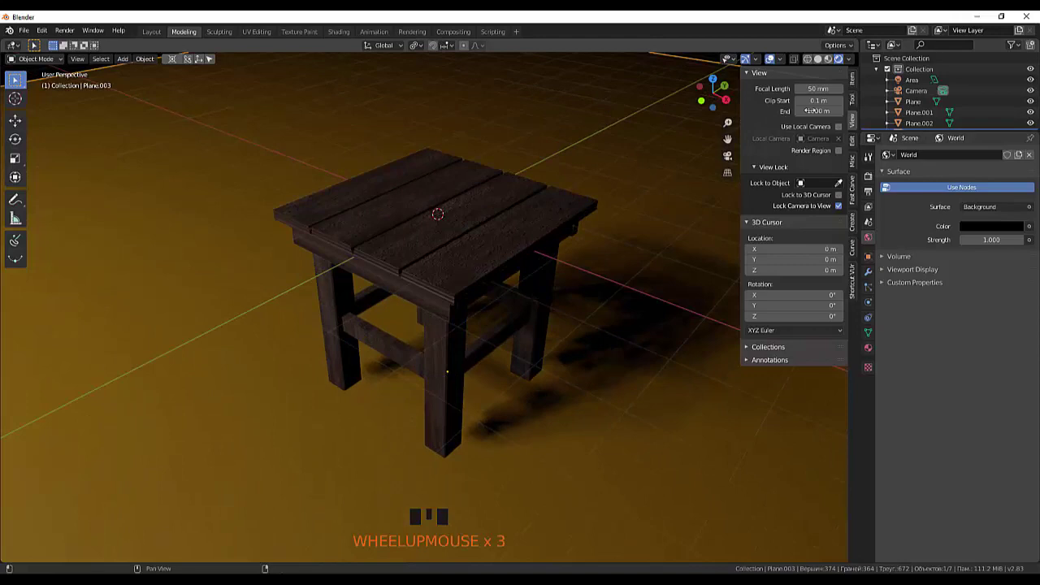
Switch the Render Engine from Eevee to Cycles in Render Properties
left_click(871, 180)
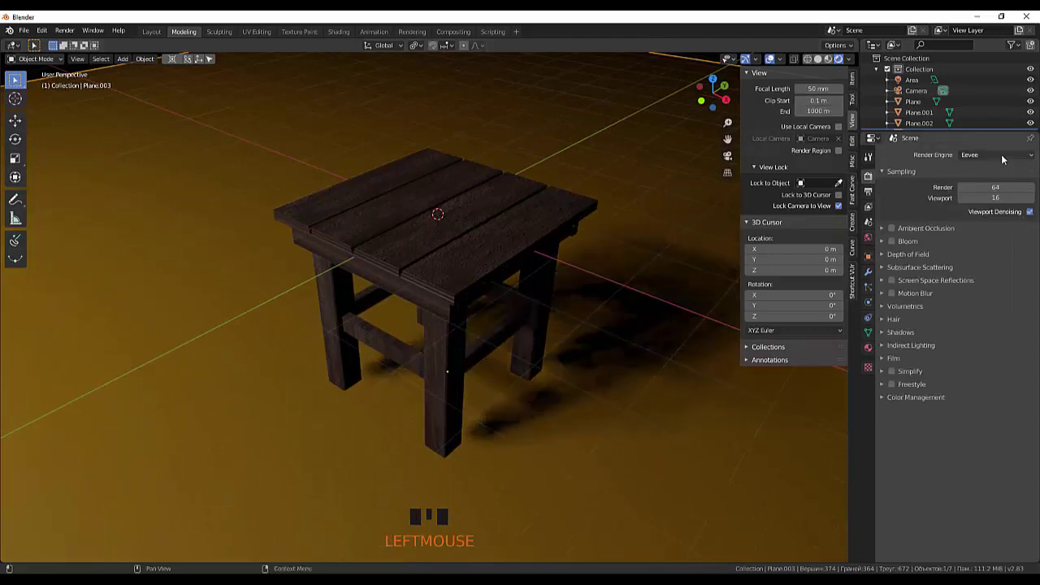
left_click_drag(974, 194, 629, 454)
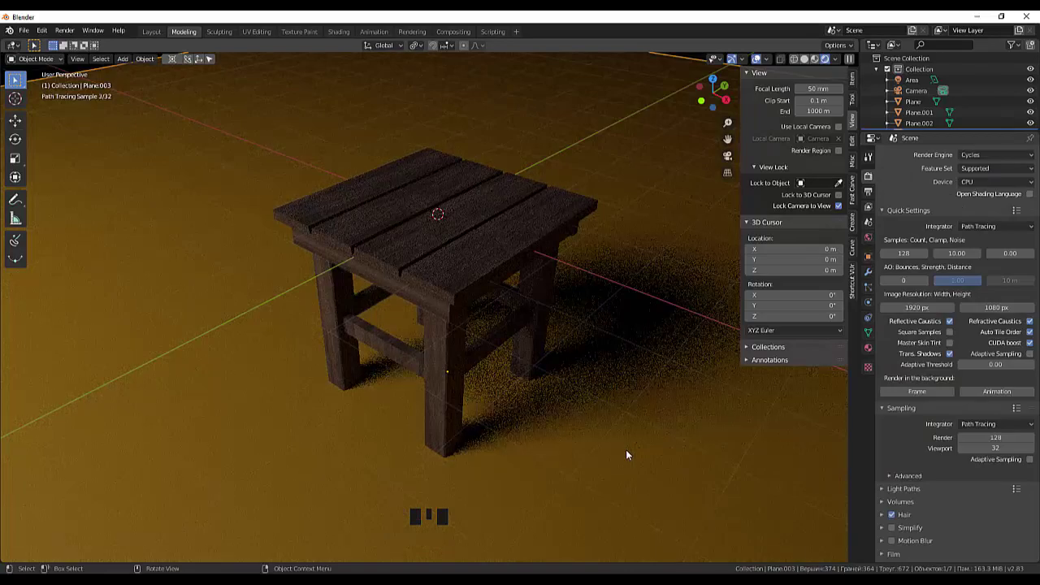
Orbit and zoom around the table to inspect the Cycles path-traced preview
left_click_drag(632, 448, 621, 456)
scroll("up", 3)
scroll("down", 3)
left_click_drag(625, 440, 626, 456)
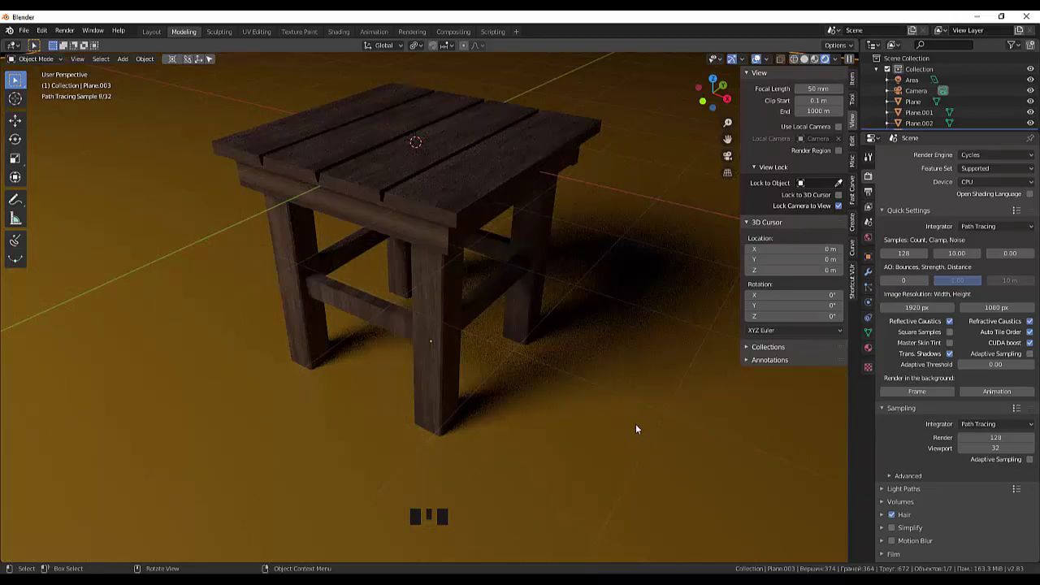
left_click_drag(656, 418, 717, 489)
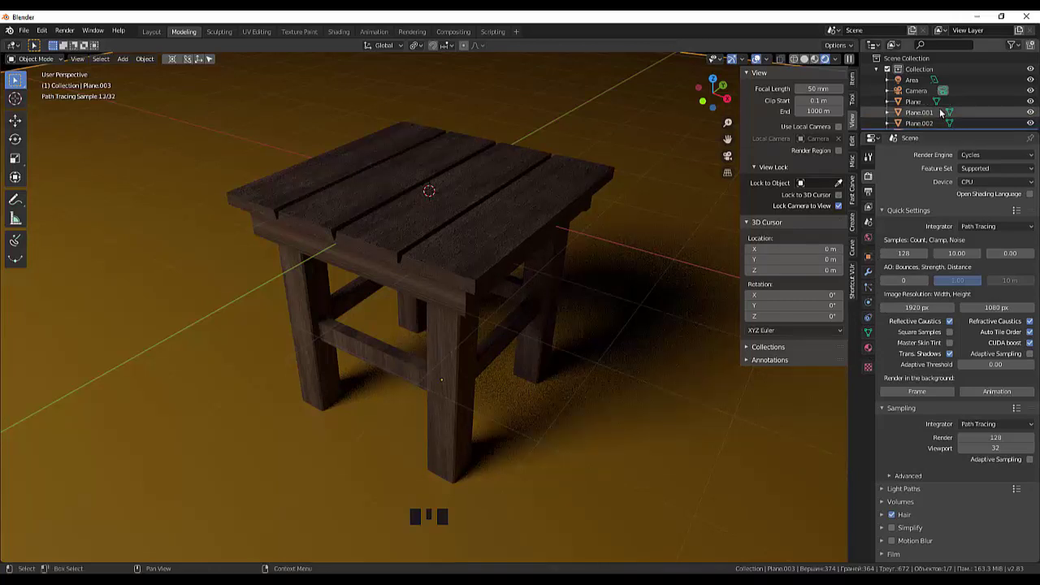
Select the Area light, set its power to 8999 W, and view the scene through the camera
left_click(916, 84)
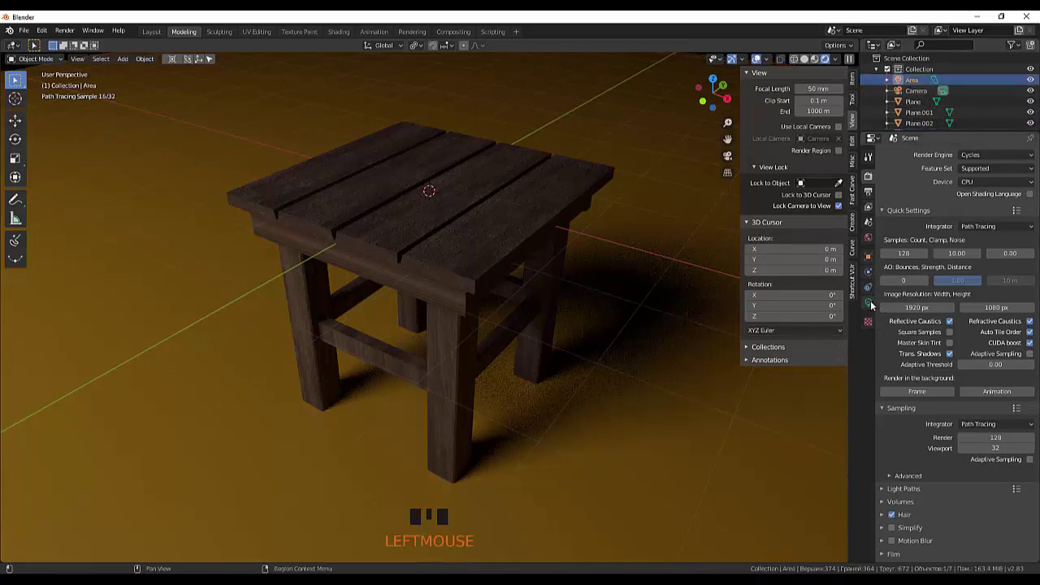
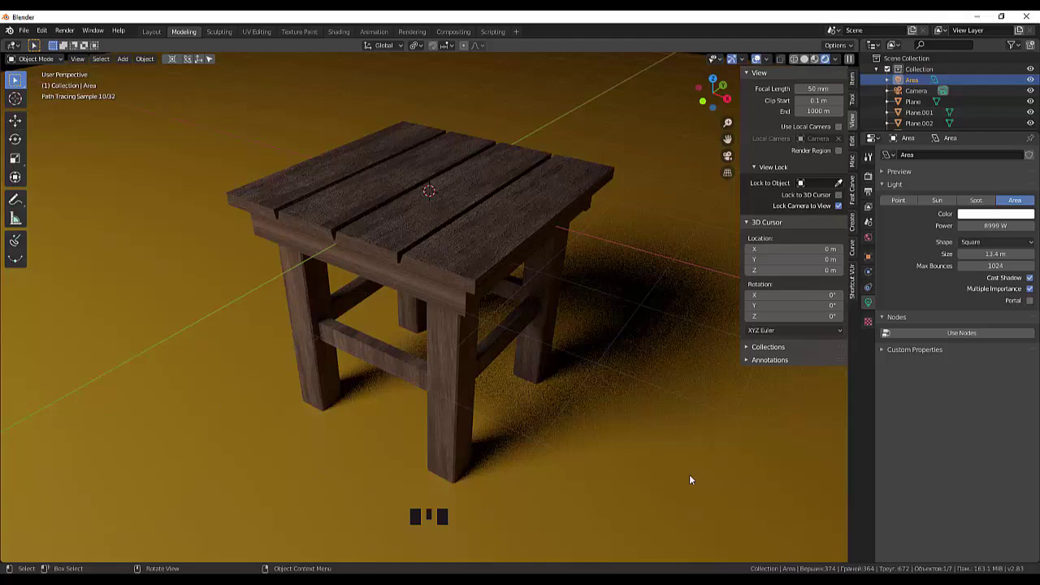
key("KP_0")
scroll("up", 3)
scroll("down", 3)
left_click_drag(558, 353, 537, 319)
scroll("up", 3)
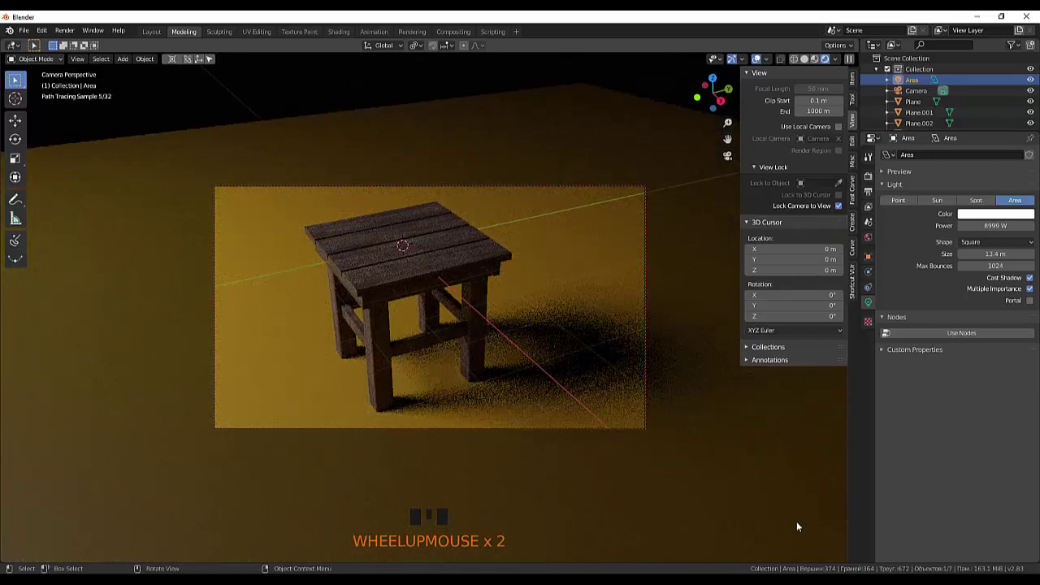
Make the floor plane Plane.003 the active object for mesh editing
left_click(751, 494)
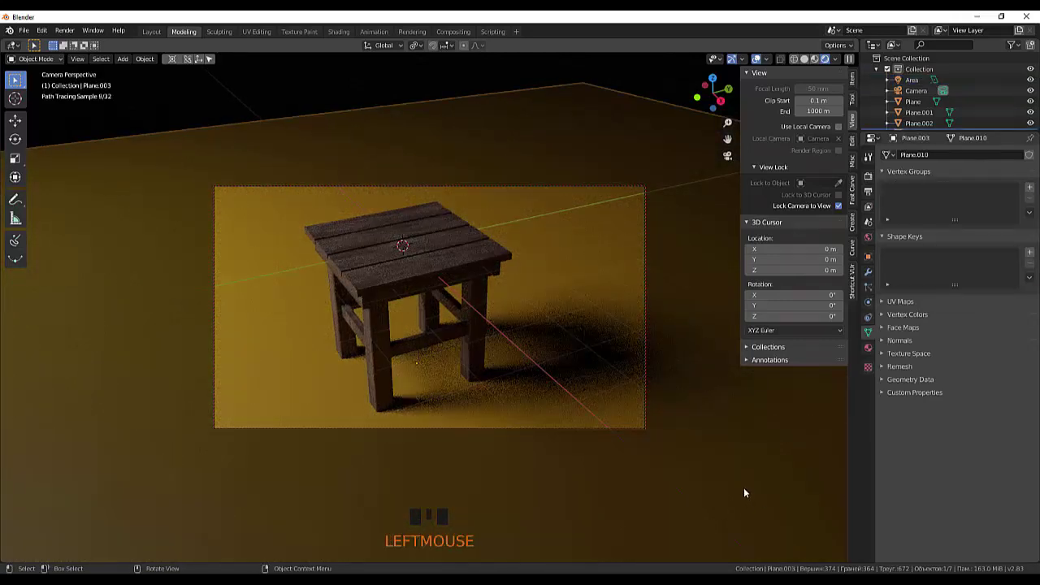
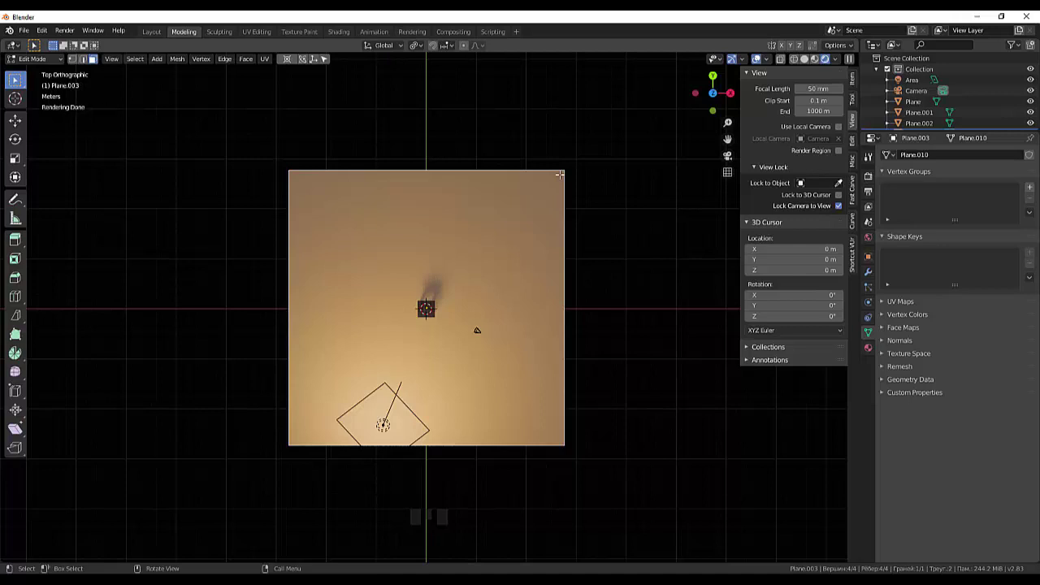
Scale Plane.003's mesh larger, checking the result through the camera and top view
key("s")
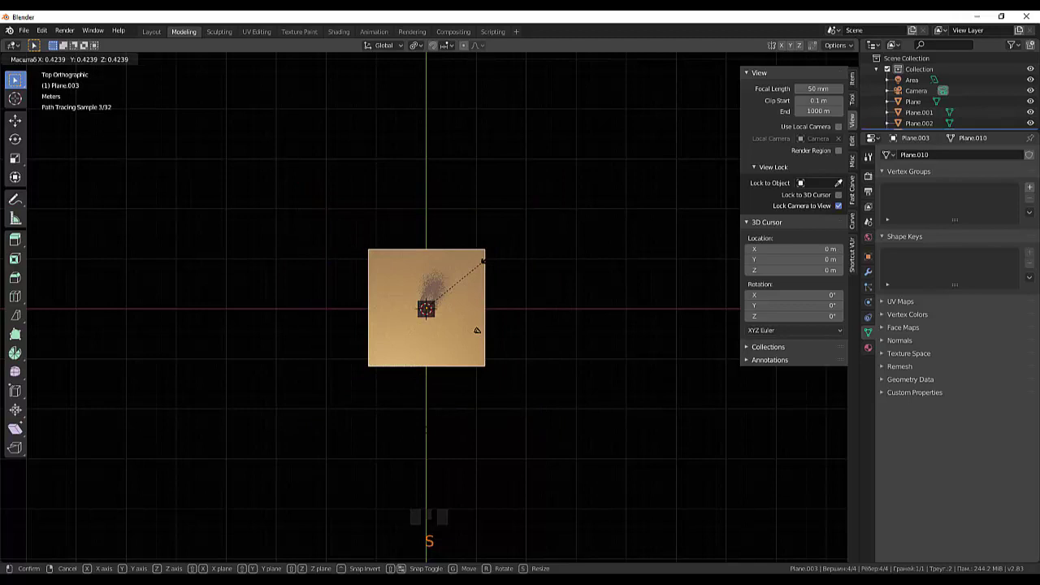
key("KP_0")
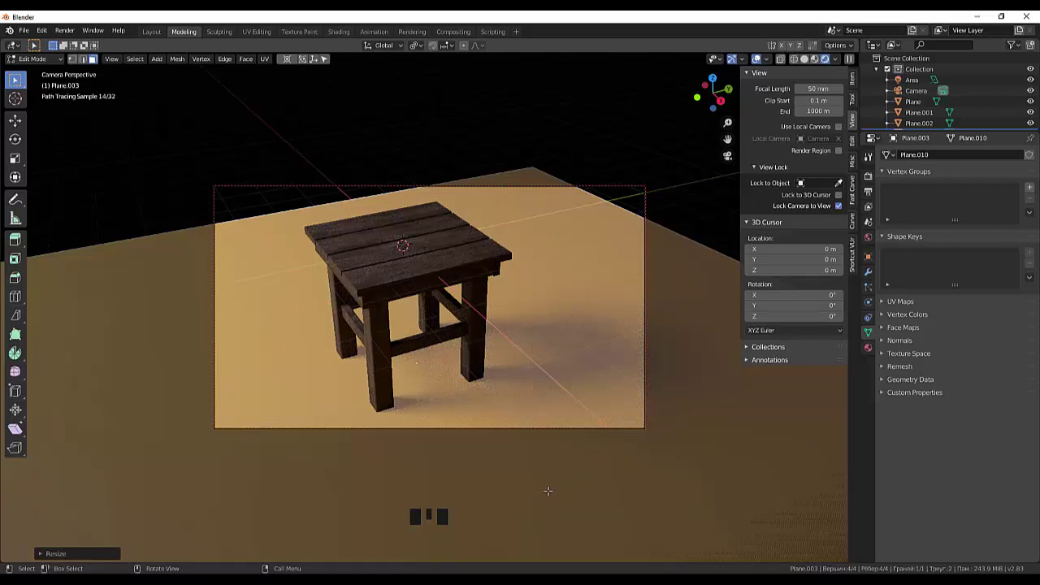
key("KP_7")
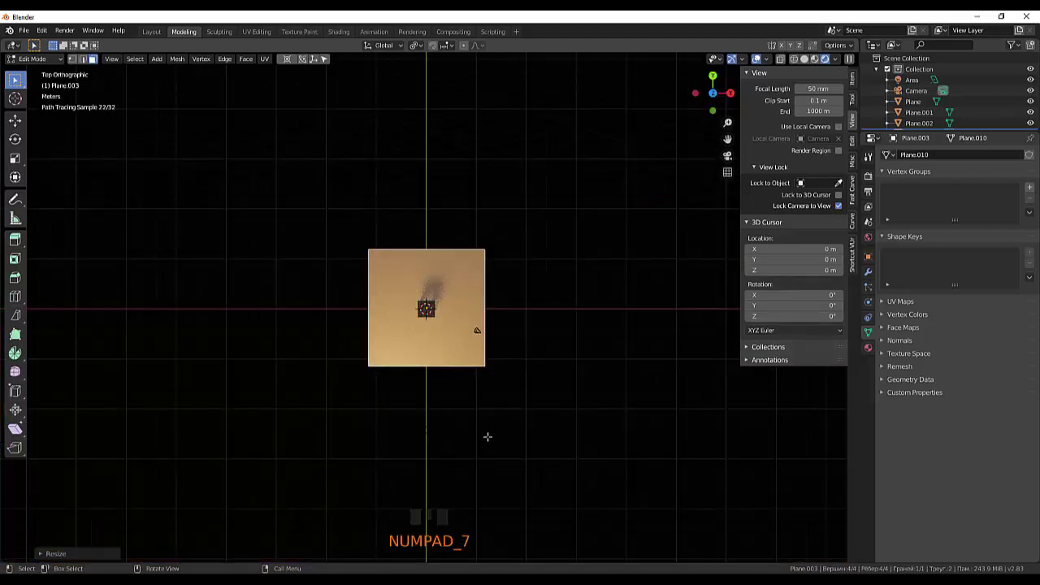
Move the plane's vertices to reposition the floor under the table, then leave Edit Mode
key("g")
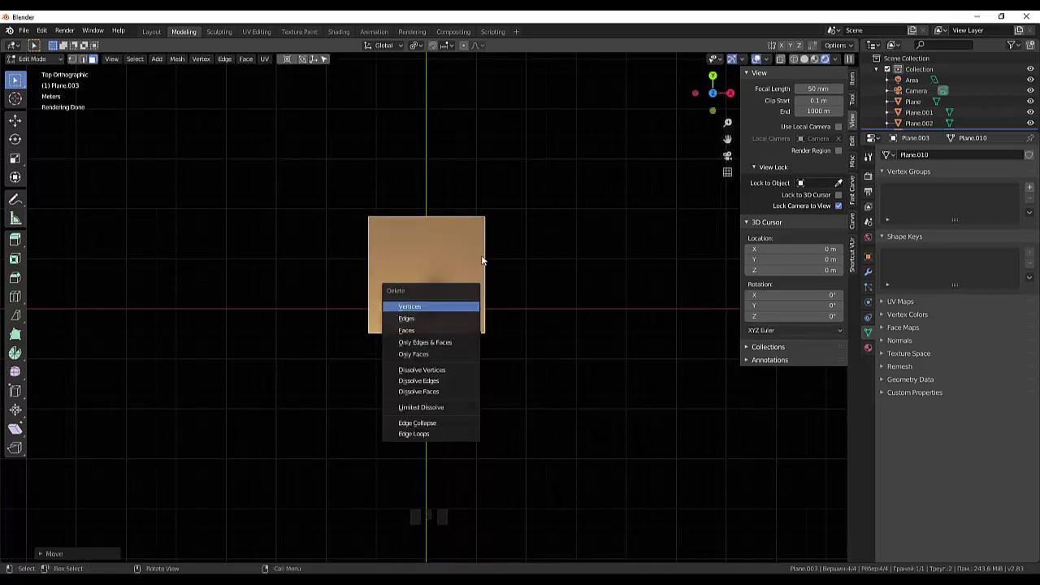
key("g")
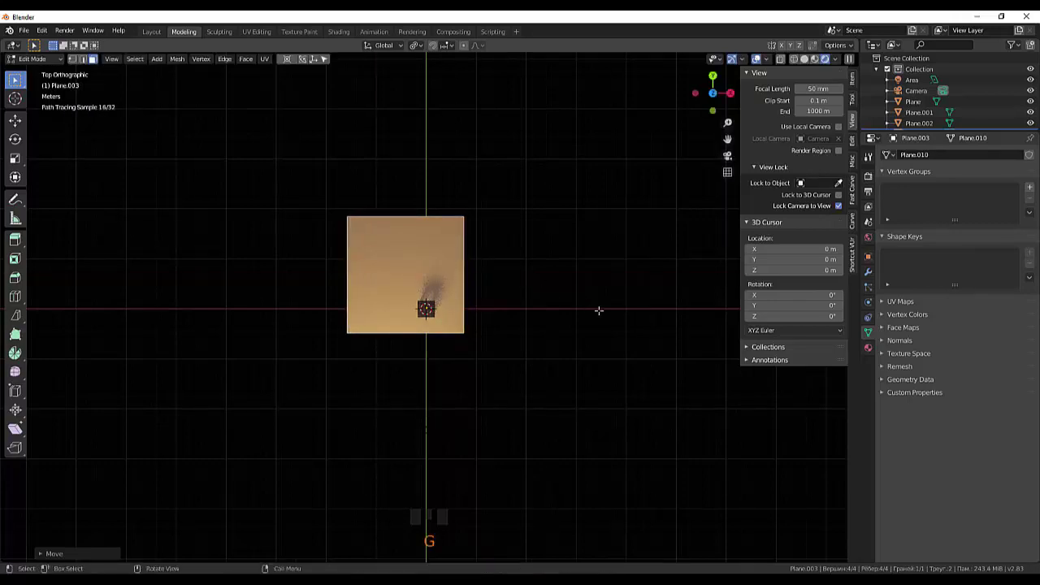
key("KP_0")
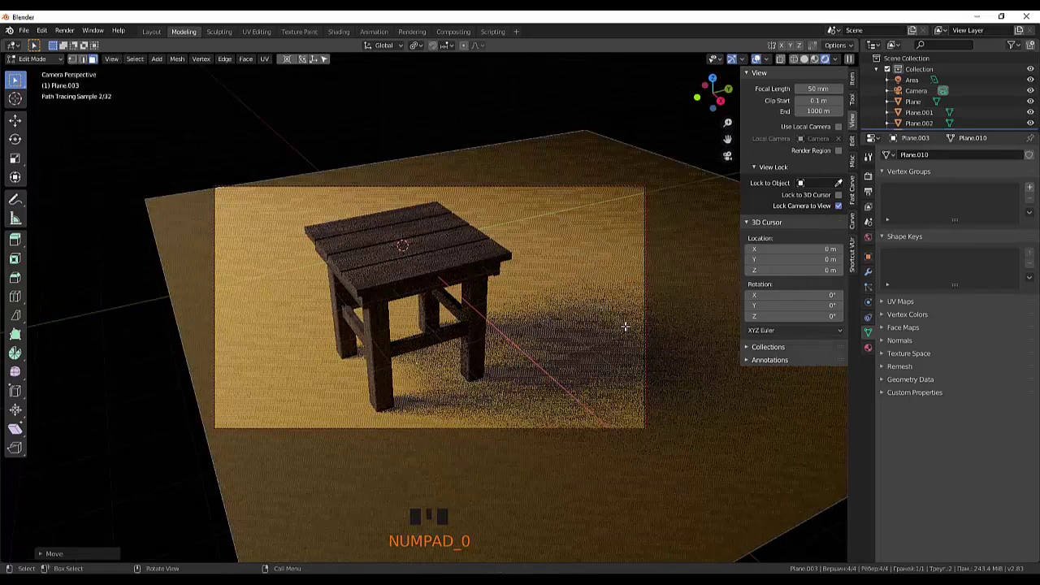
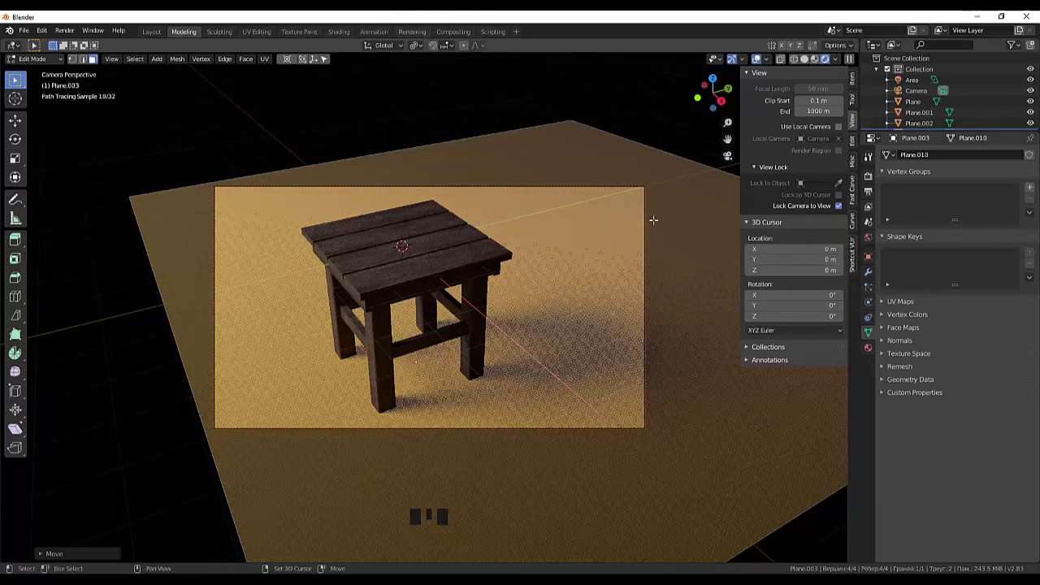
key("shift+a")
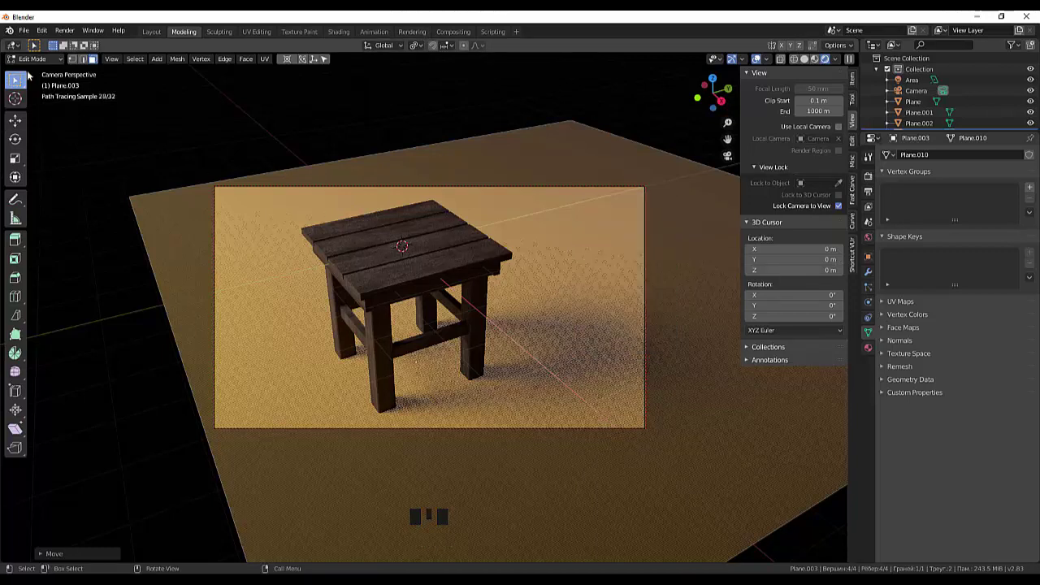
Add a new Point light and move it in the top orthographic view
left_click_drag(40, 59, 578, 261)
key("shift+a")
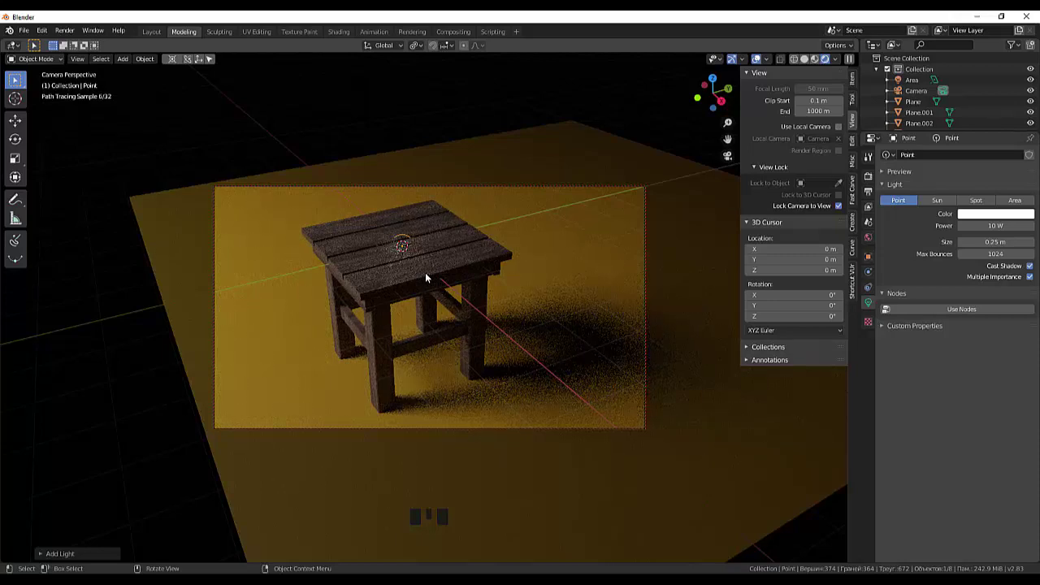
key("KP_7")
key("g")
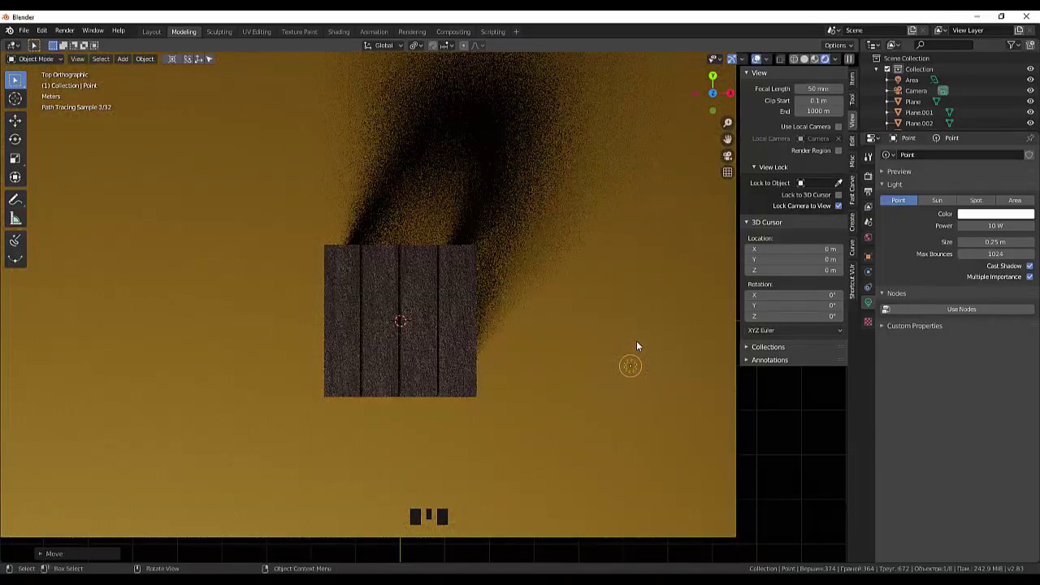
Raise the point light above the table in the right side view and check it through the camera
key("KP_3")
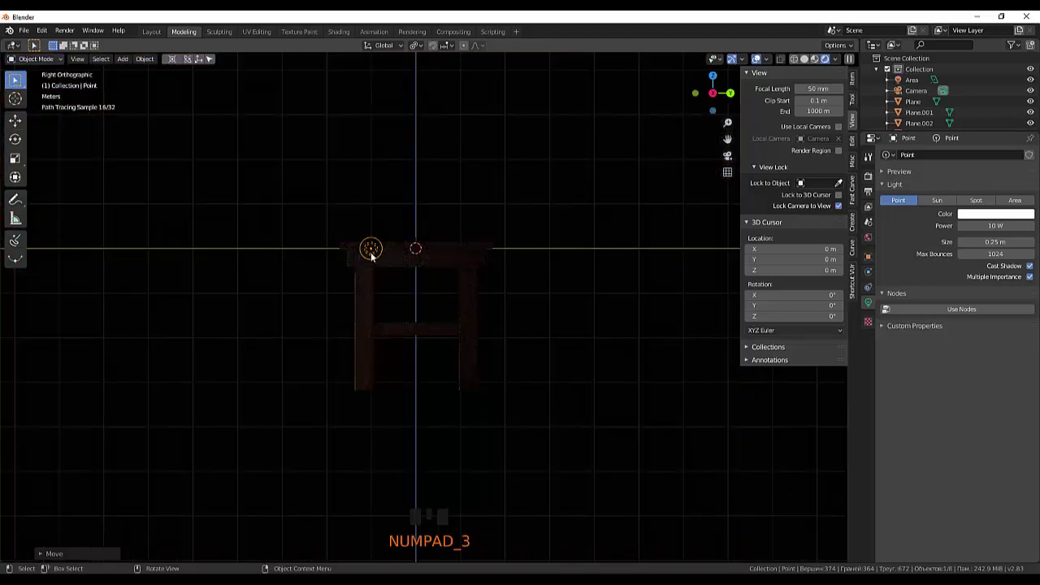
left_click(378, 256)
left_click(373, 266)
key("g")
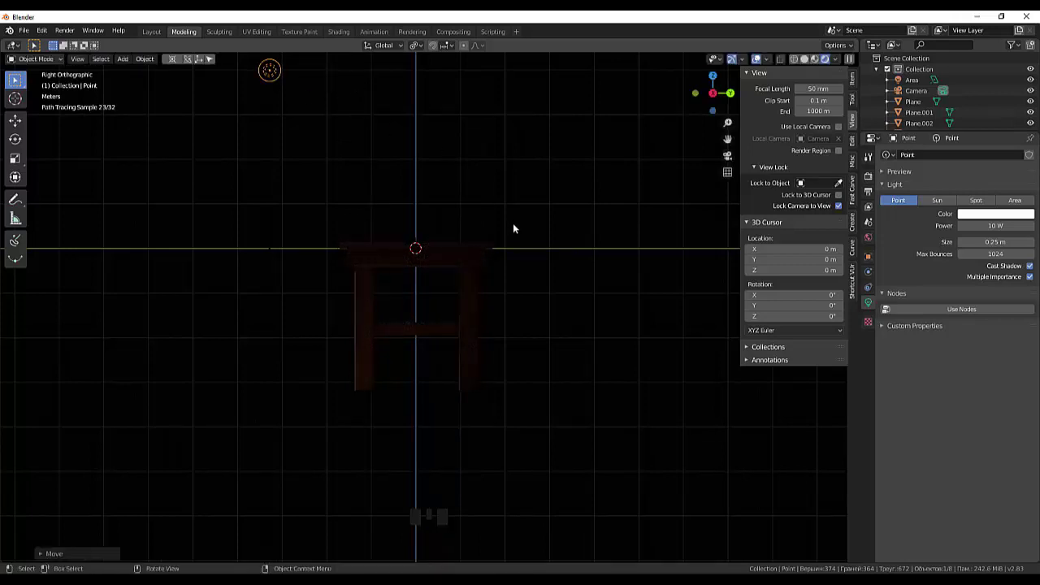
key("KP_0")
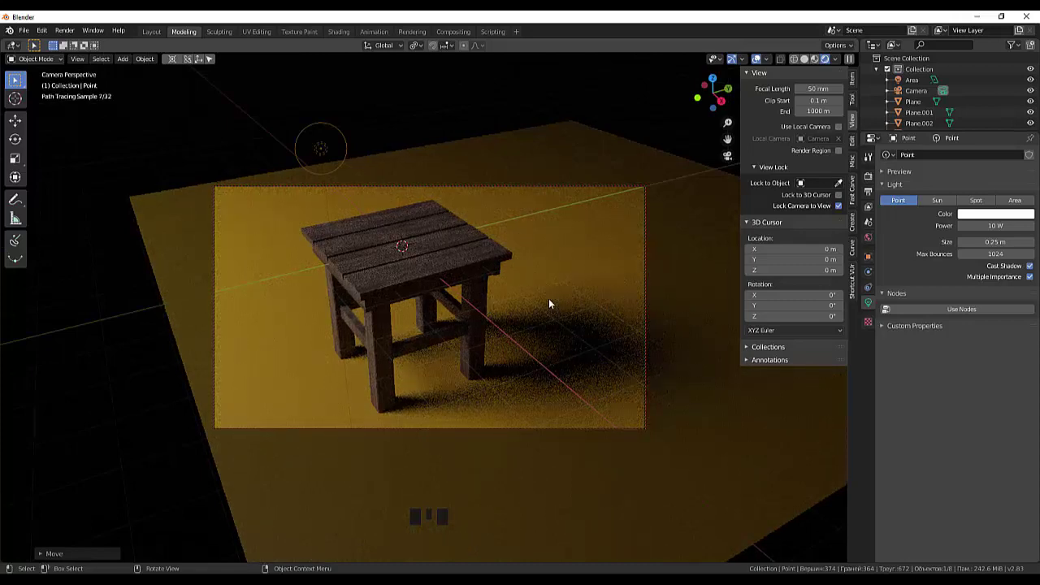
Return to the top-down view and let the Cycles preview render around the new light
key("KP_7")
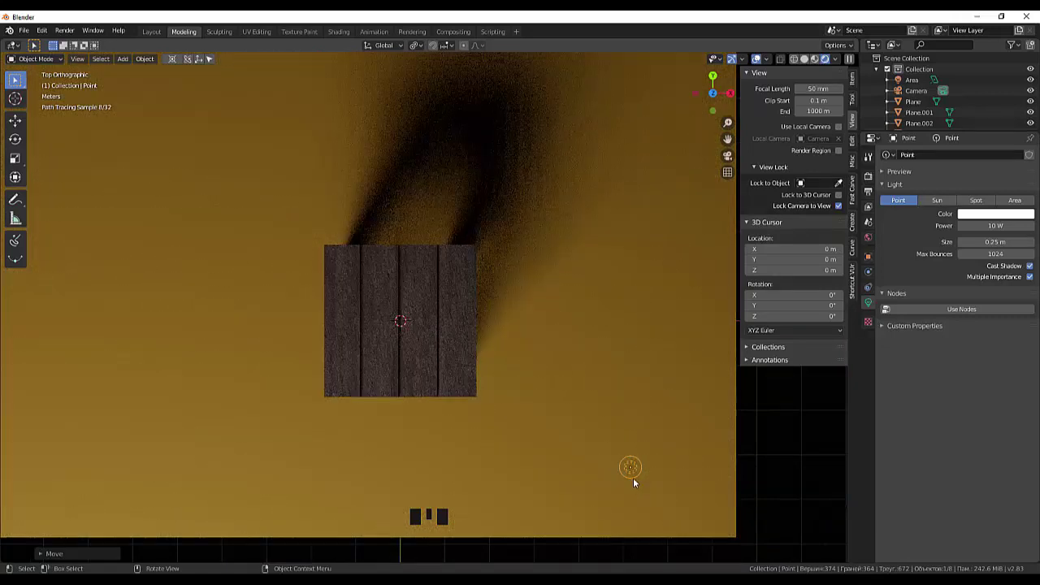
scroll("down", 3)
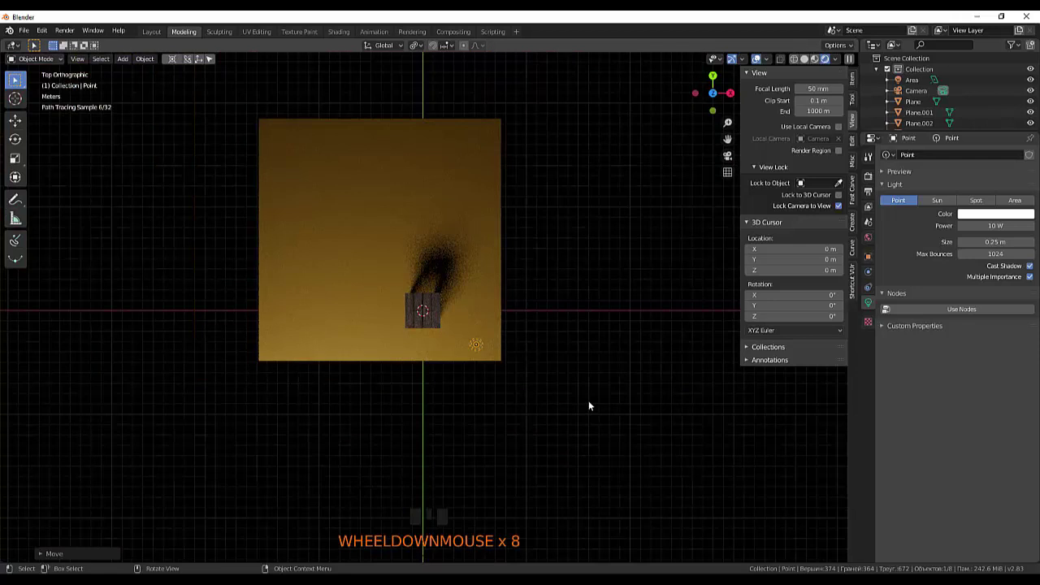
scroll("up", 3)
left_click(488, 355)
left_click(489, 360)
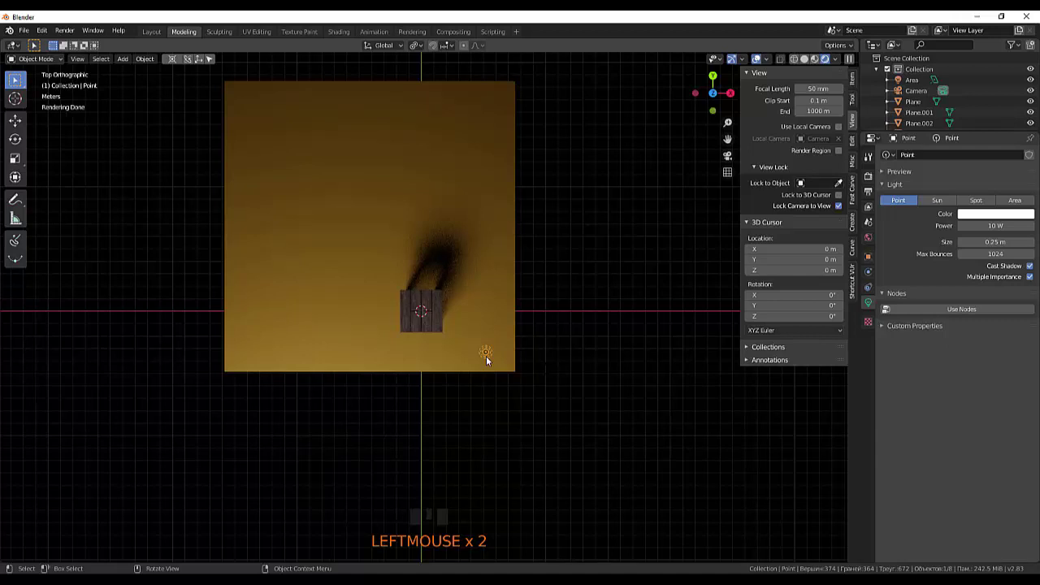
Set the point light's power to 2000 W and toggle its Cast Shadow option
key("g")
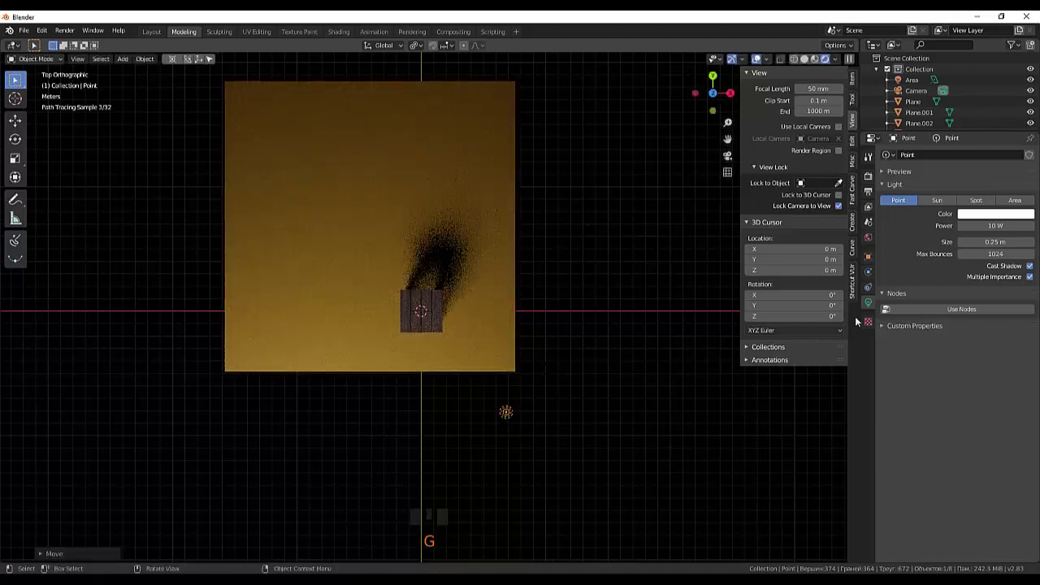
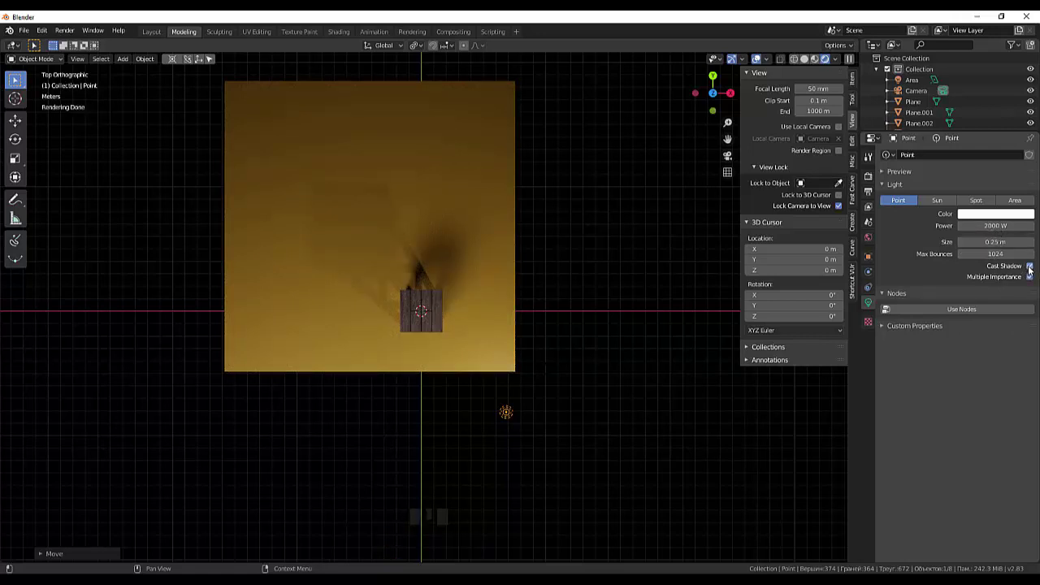
left_click(1031, 269)
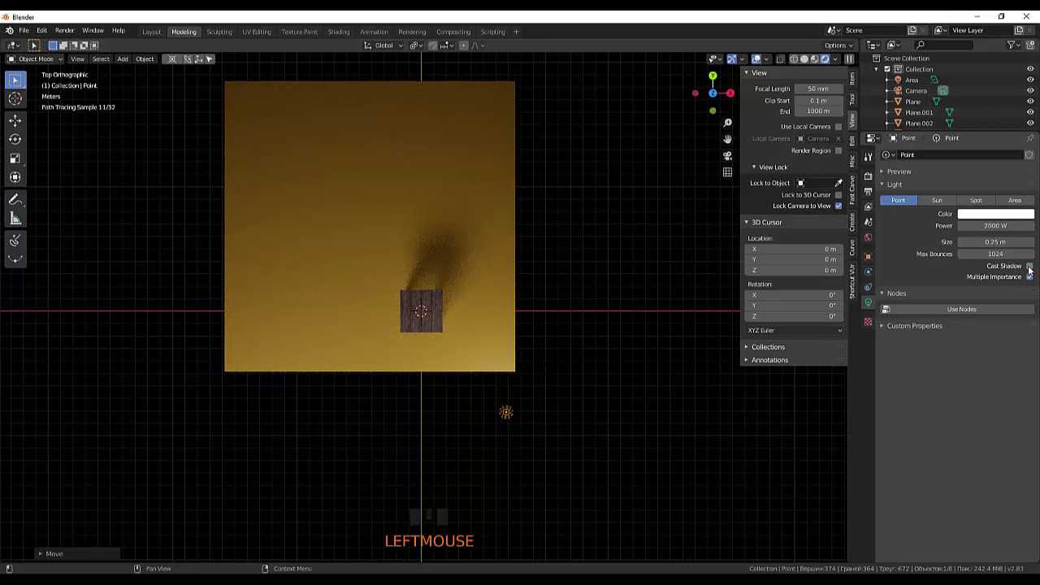
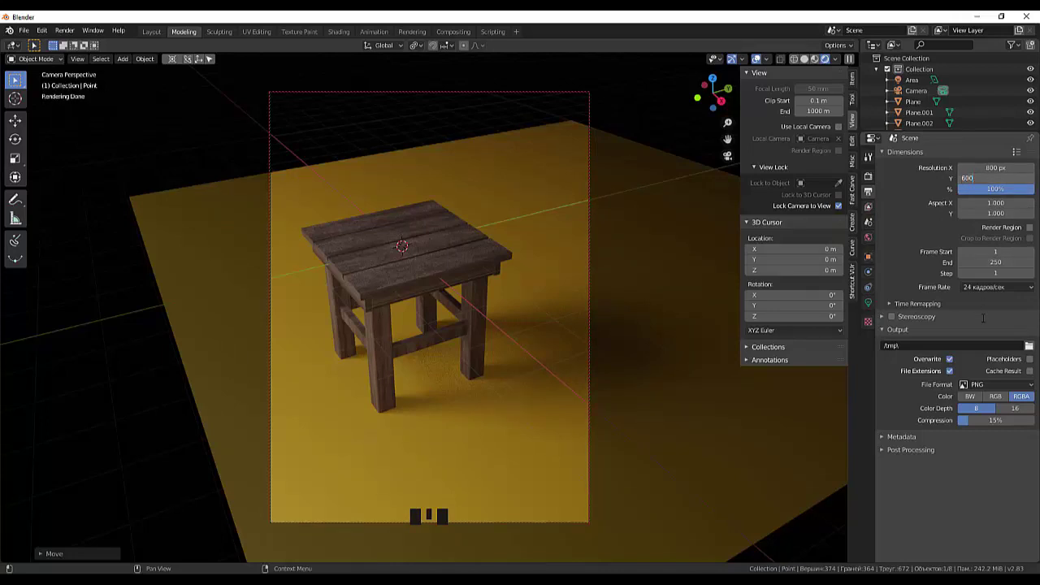
Select Plane.003 in the camera view and scale the floor plane to a new size
key("0")
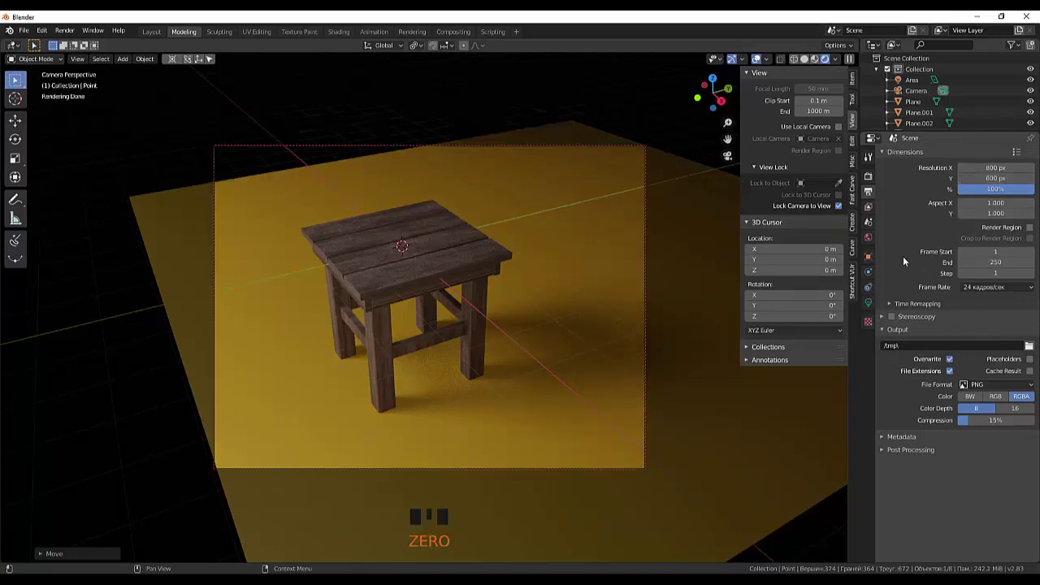
left_click_drag(587, 396, 602, 399)
left_click_drag(597, 397, 716, 512)
left_click(696, 485)
key("s")
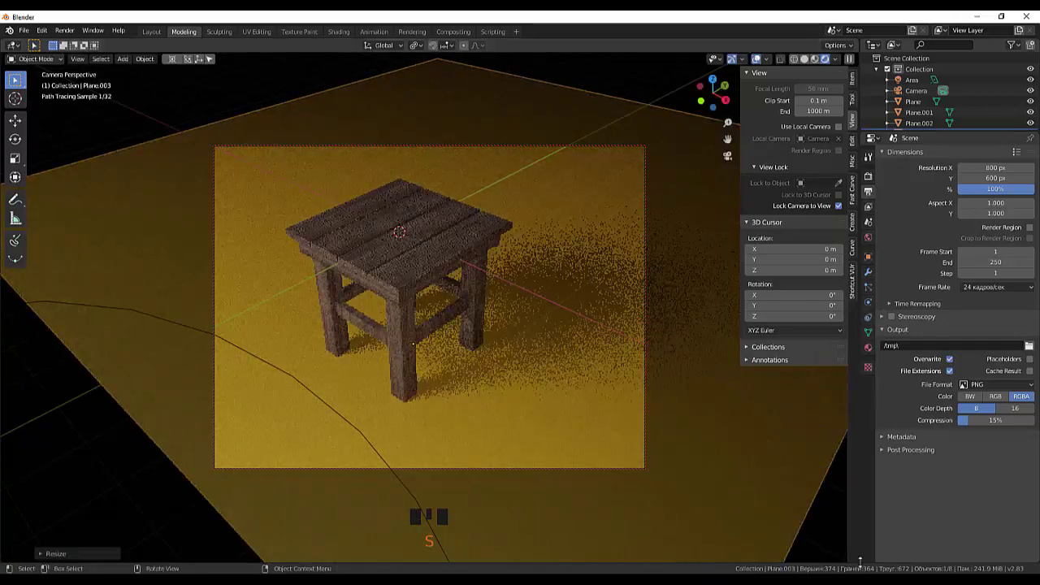
left_click(833, 540)
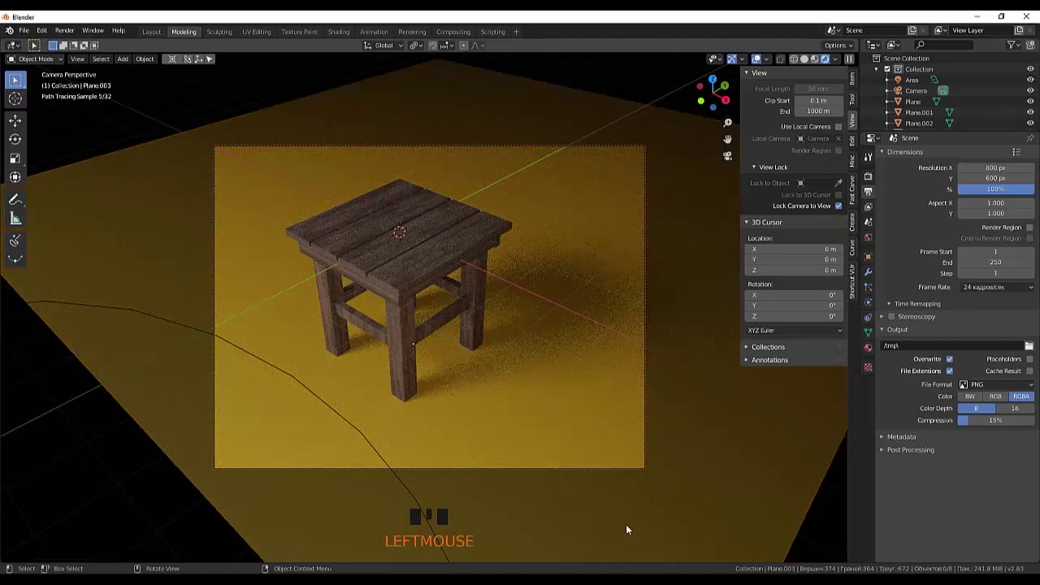
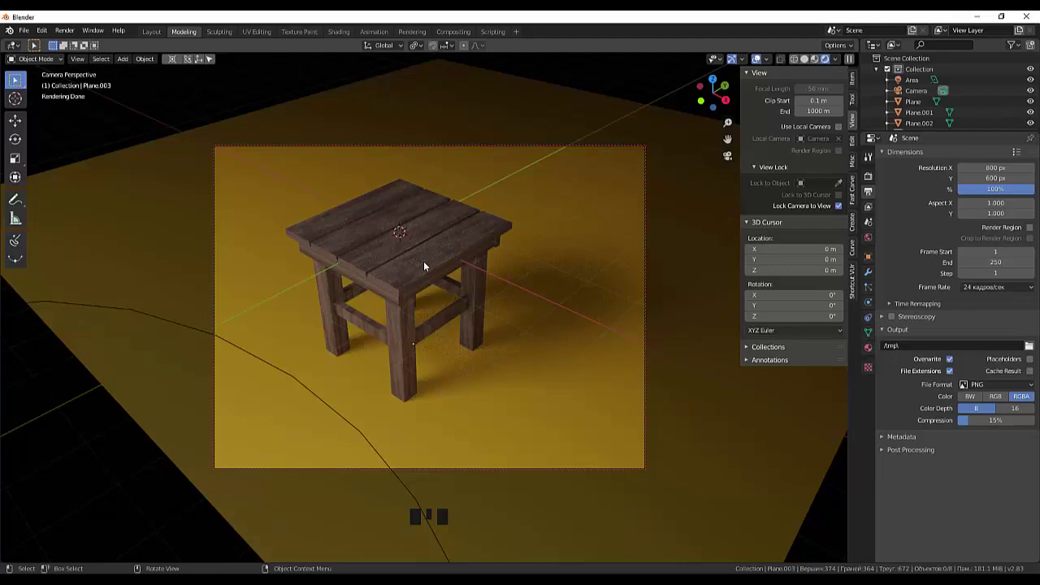
Switch the viewport to Rendered shading and start the final F12 render from the camera
left_click_drag(556, 412, 633, 407)
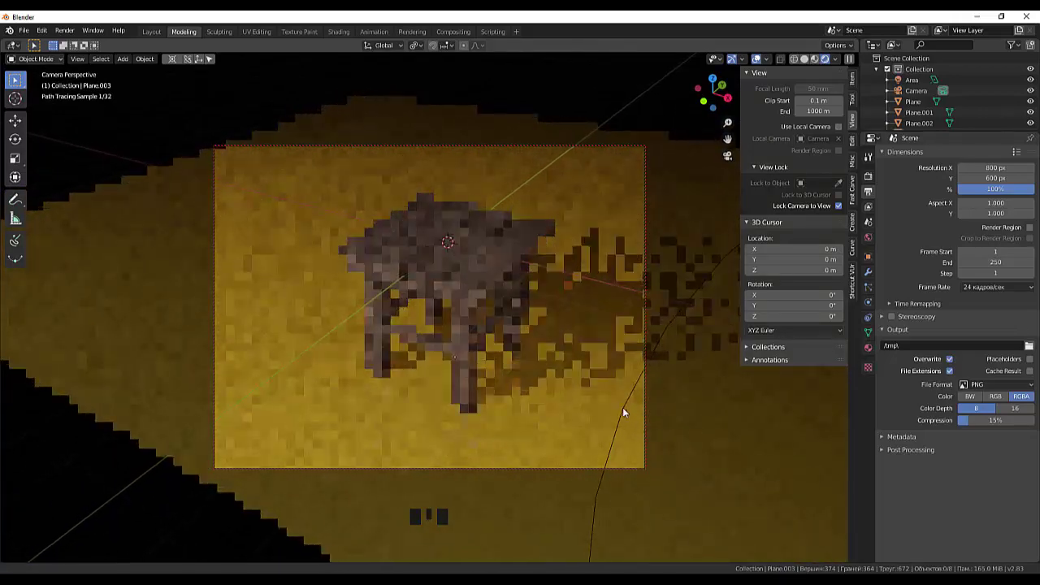
left_click(701, 474)
key("F12")
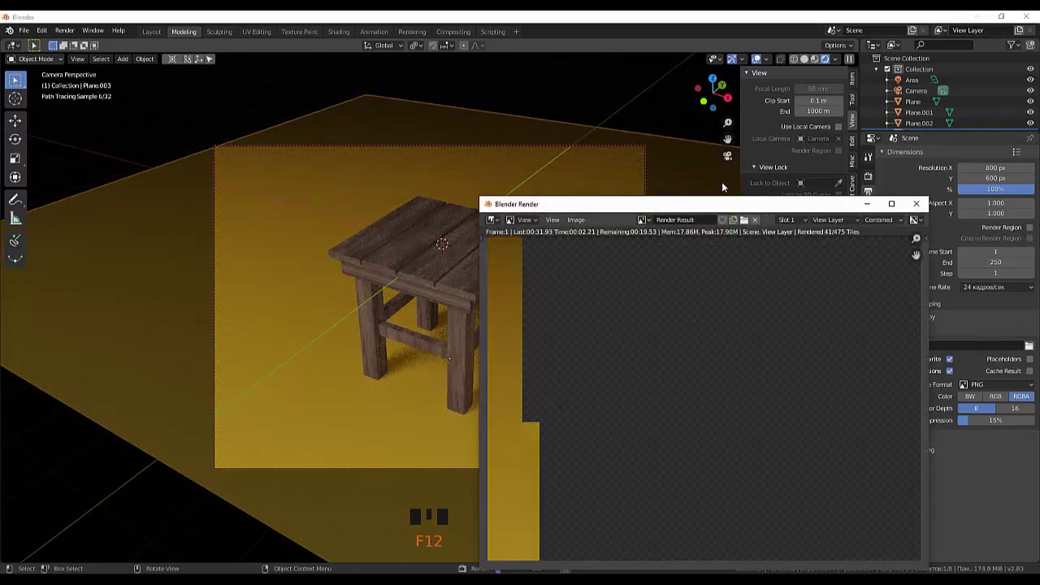